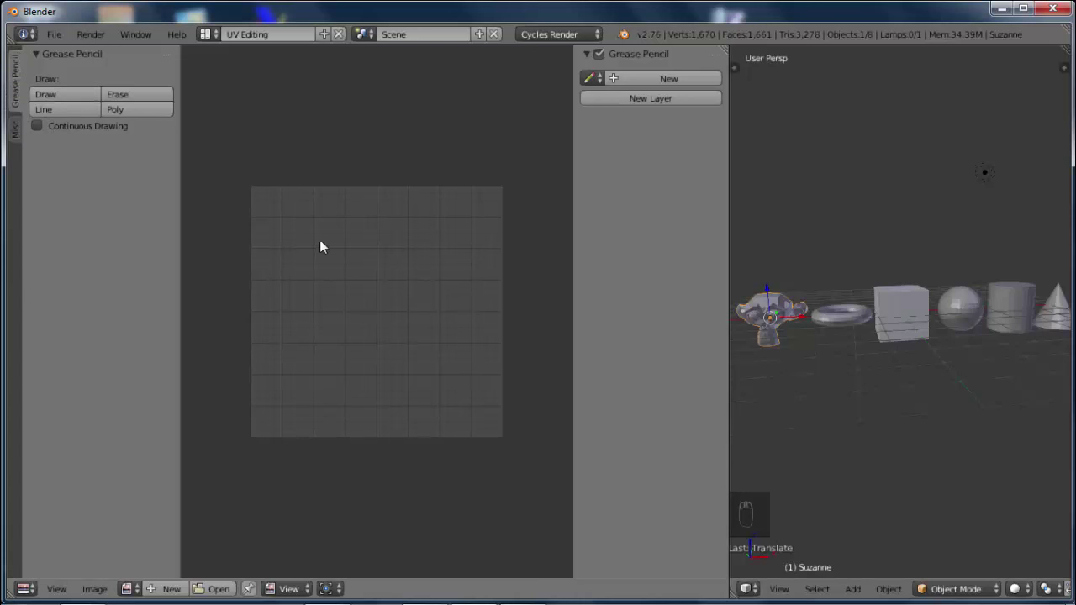
left_click_drag(19, 144, 31, 136)
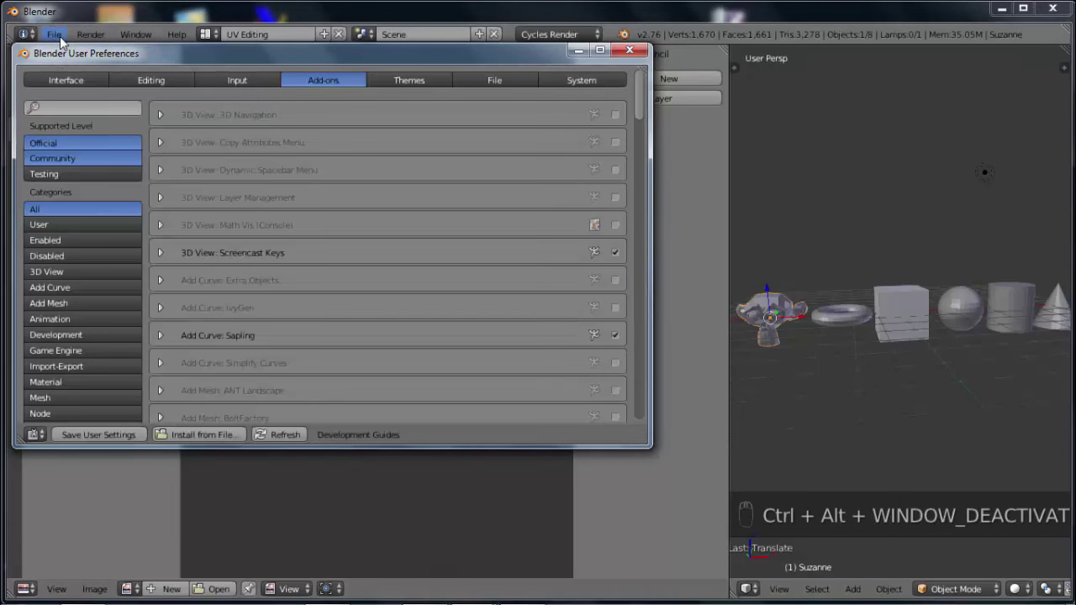
left_click_drag(67, 41, 100, 210)
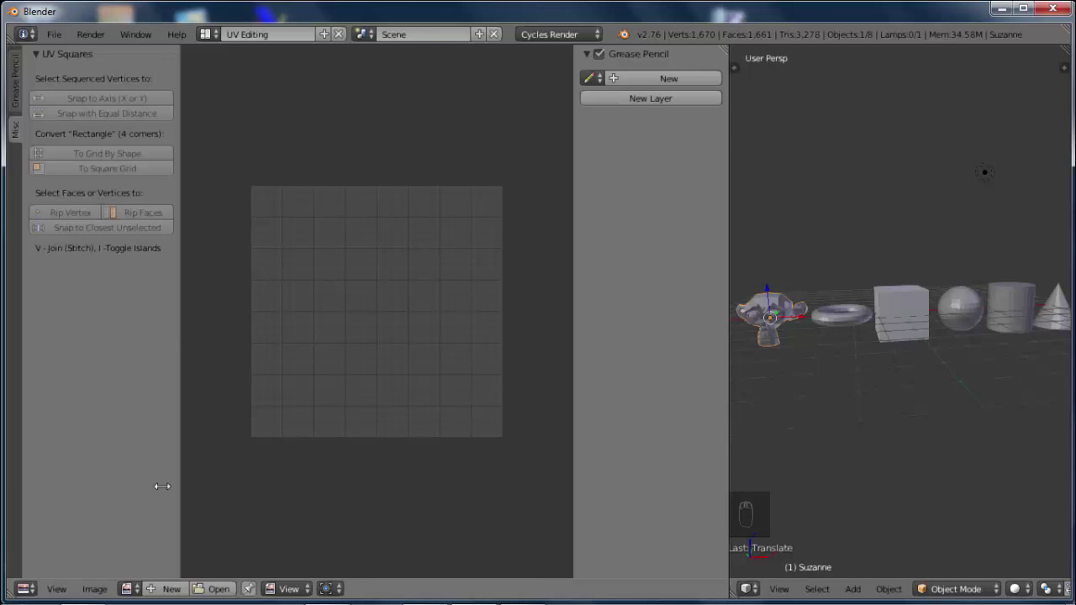
Hide the UV editor's tool and properties panels and make the cube the active object
left_click_drag(30, 597, 102, 481)
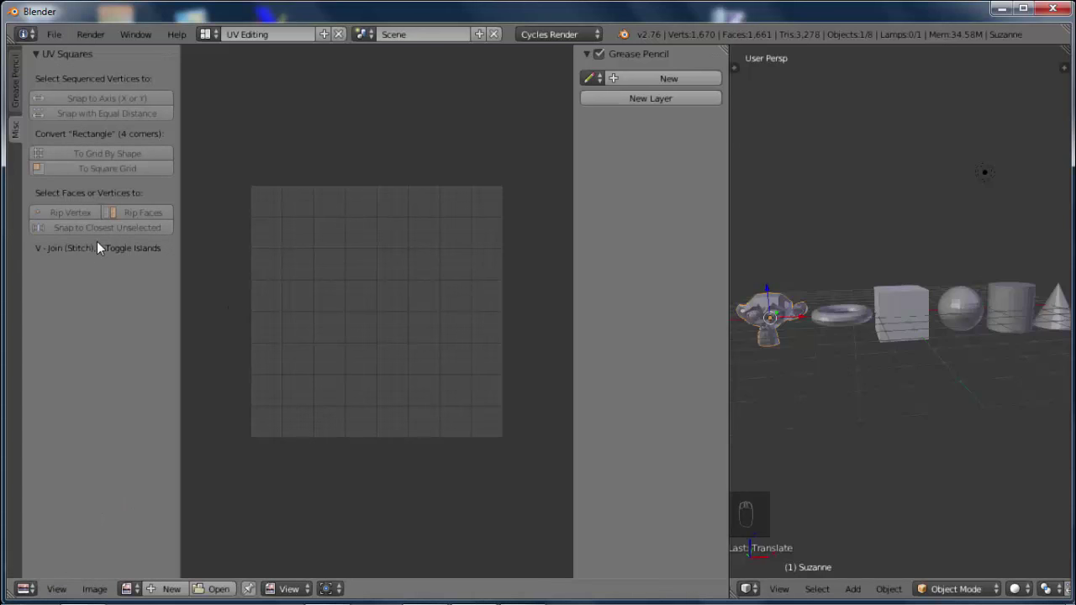
key("t")
key("n")
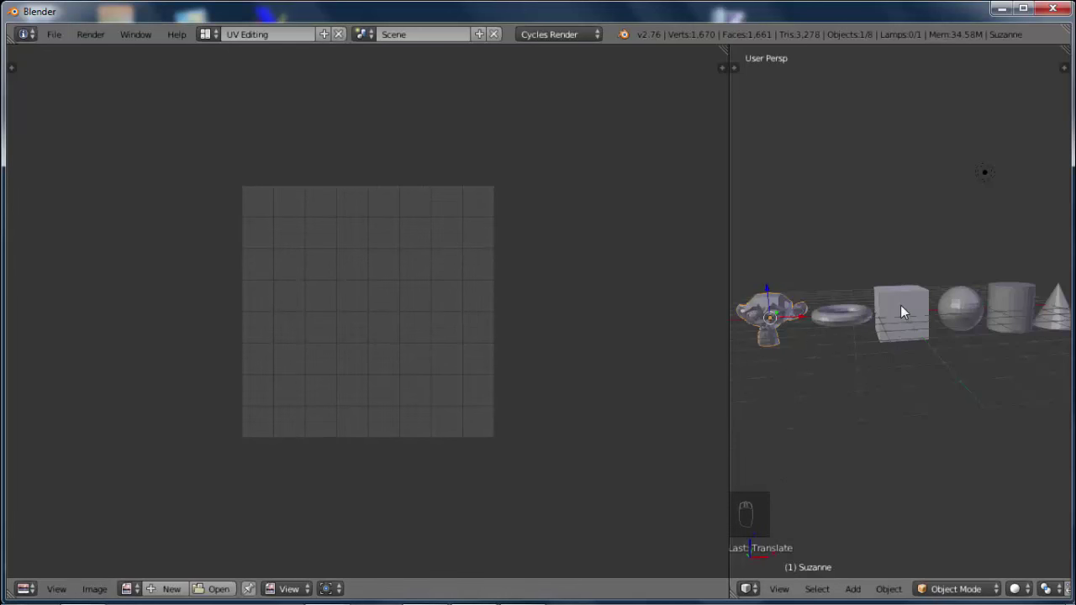
left_click_drag(907, 311, 344, 346)
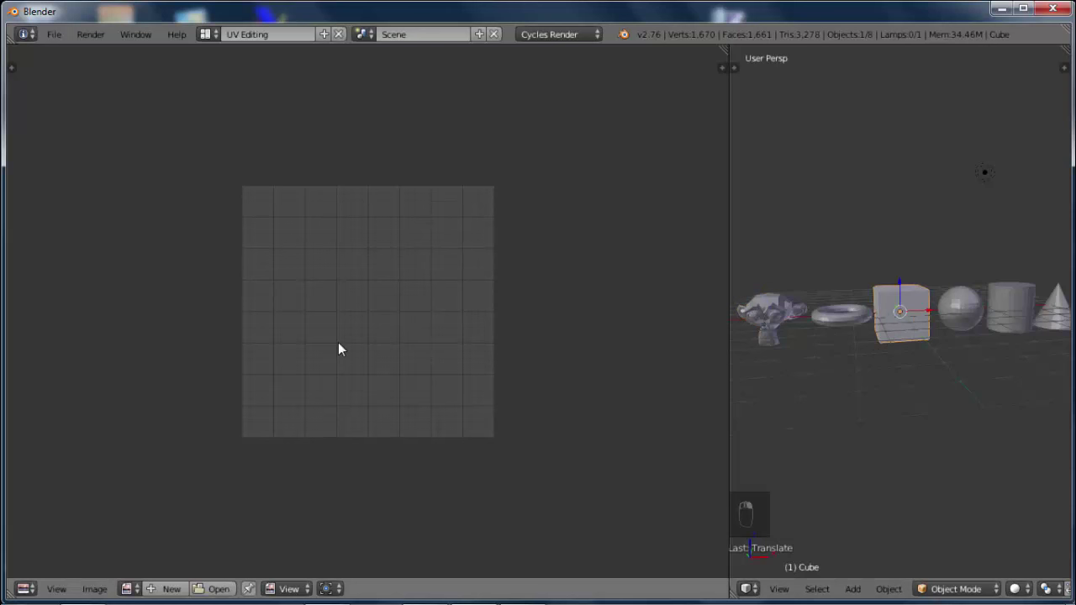
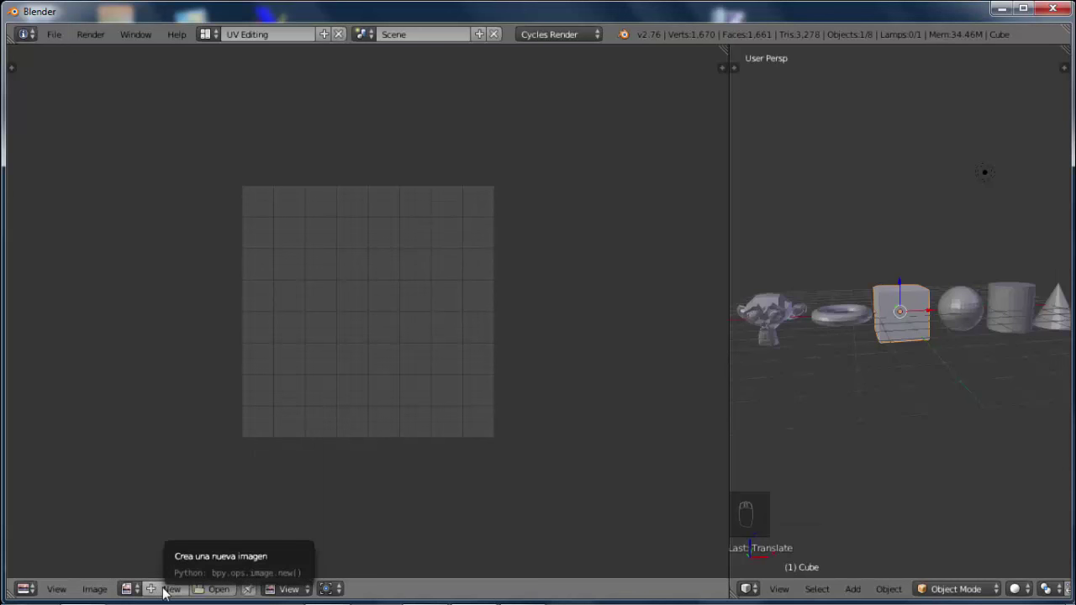
left_click_drag(168, 590, 240, 473)
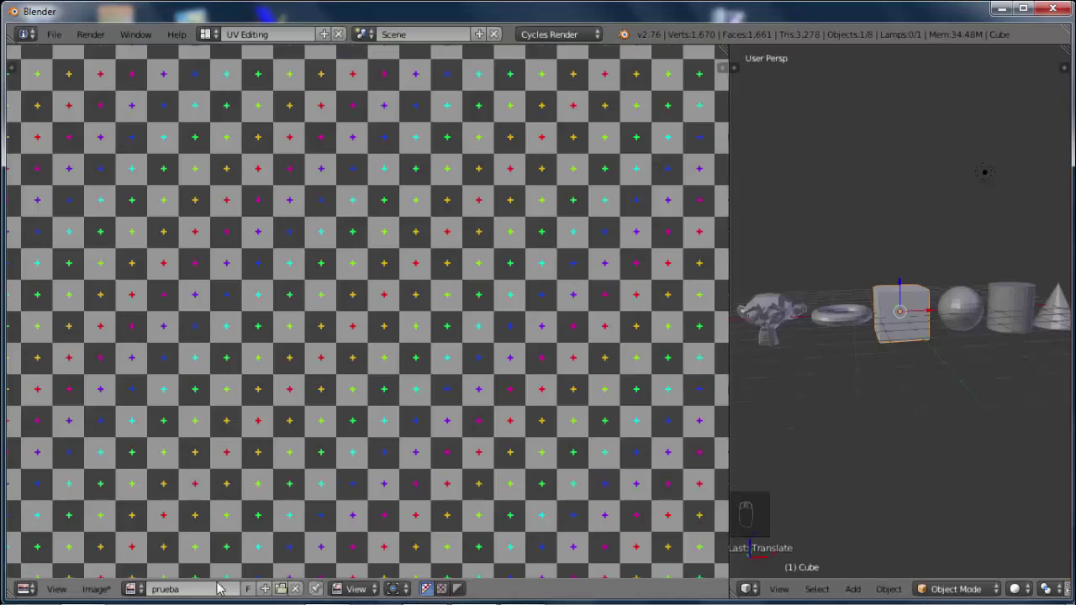
left_click_drag(427, 323, 600, 466)
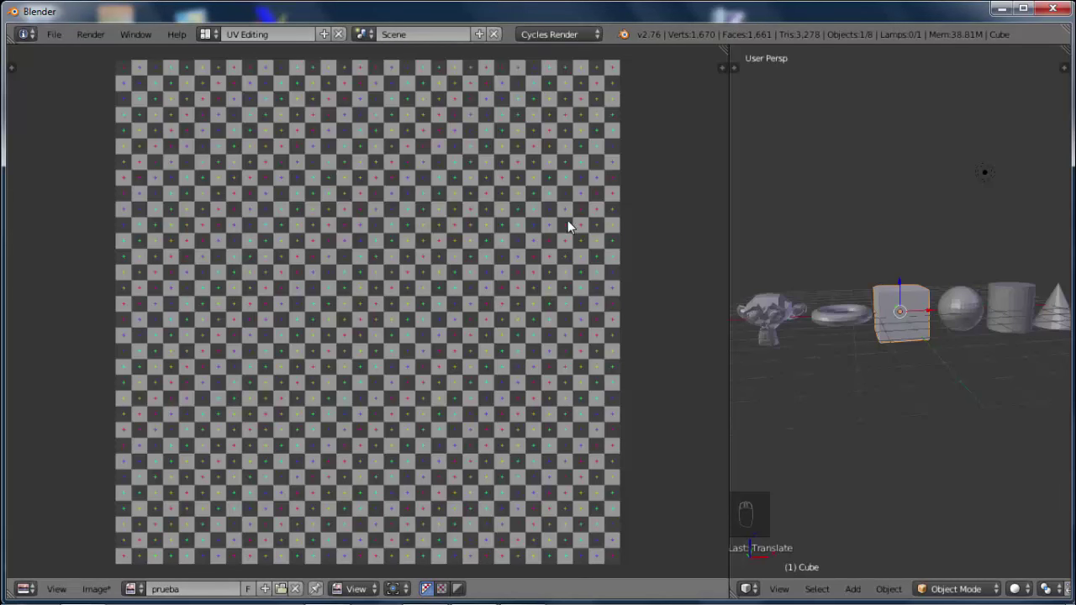
left_click_drag(219, 297, 302, 598)
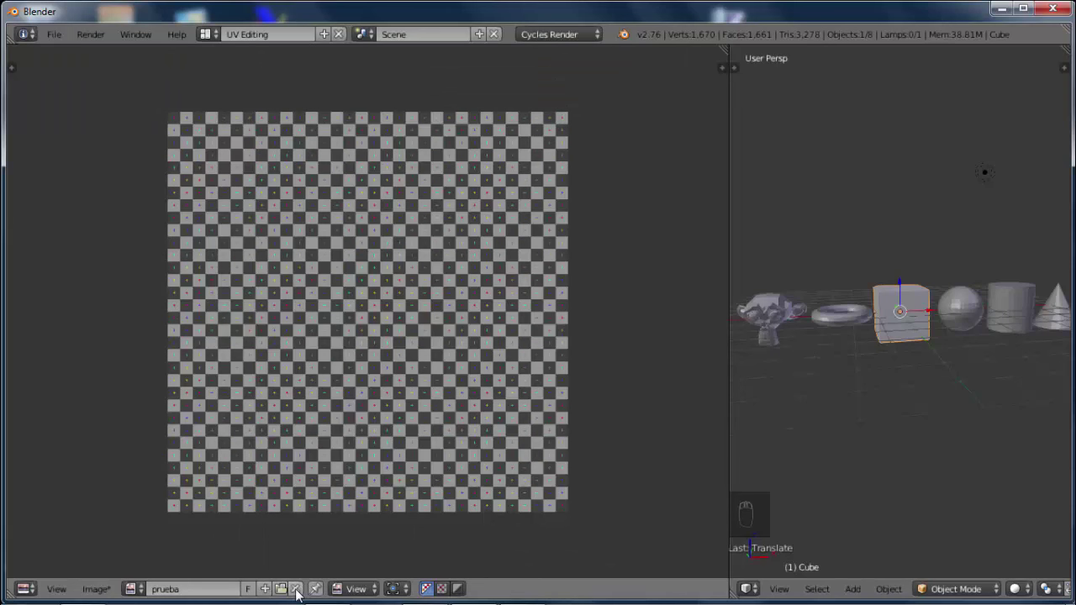
left_click_drag(301, 595, 230, 553)
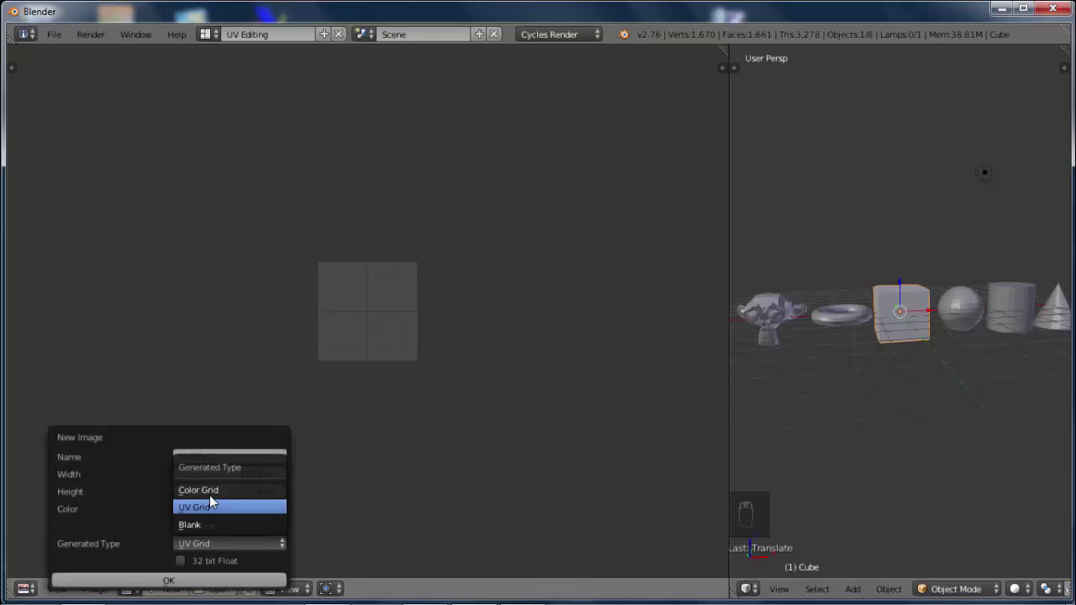
left_click_drag(181, 584, 301, 593)
left_click_drag(301, 593, 134, 591)
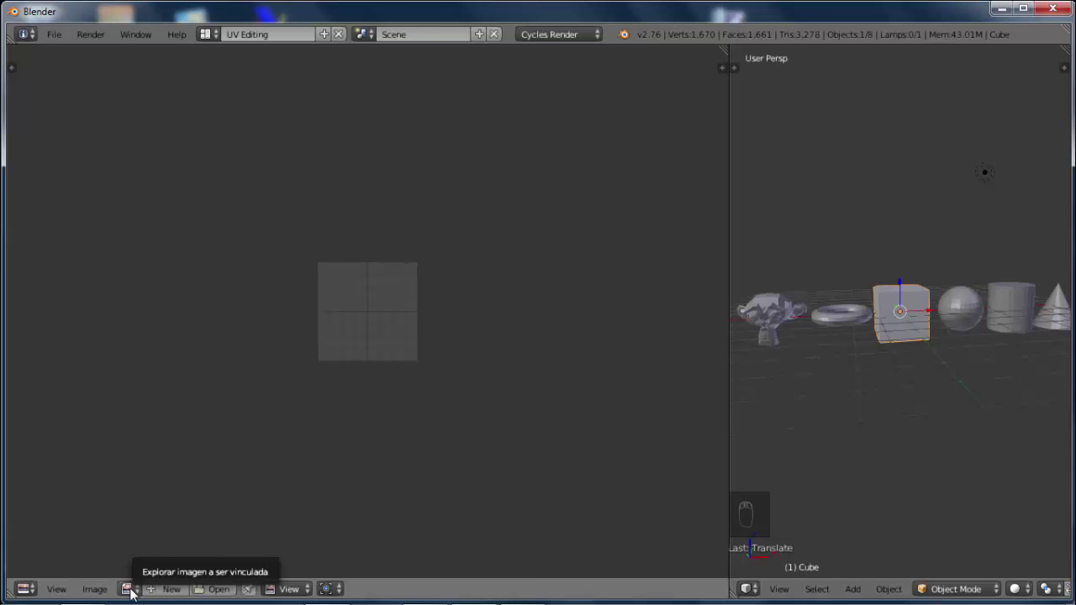
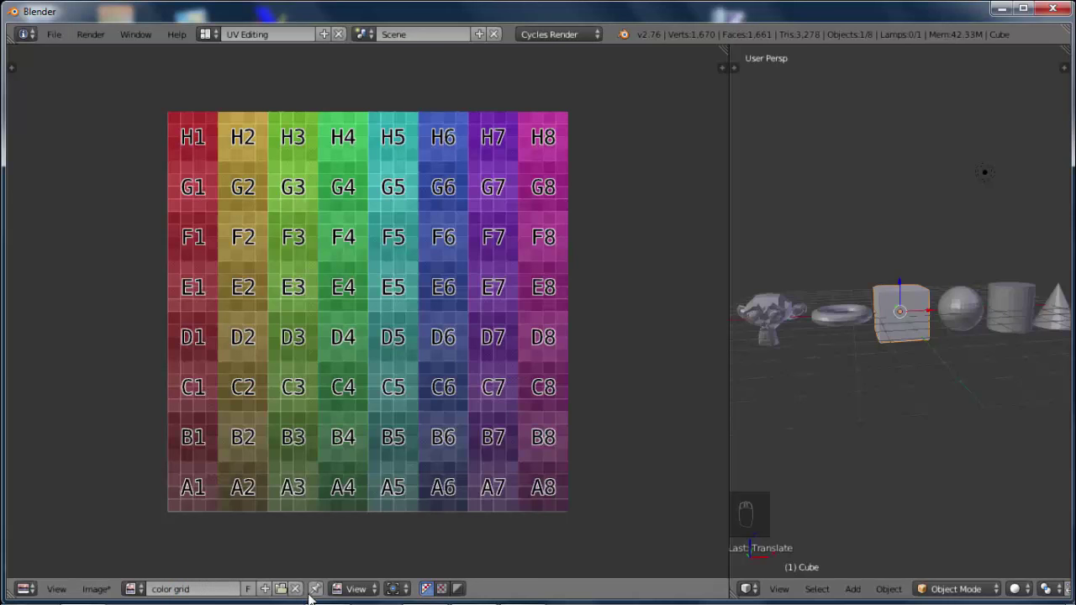
left_click_drag(301, 591, 221, 592)
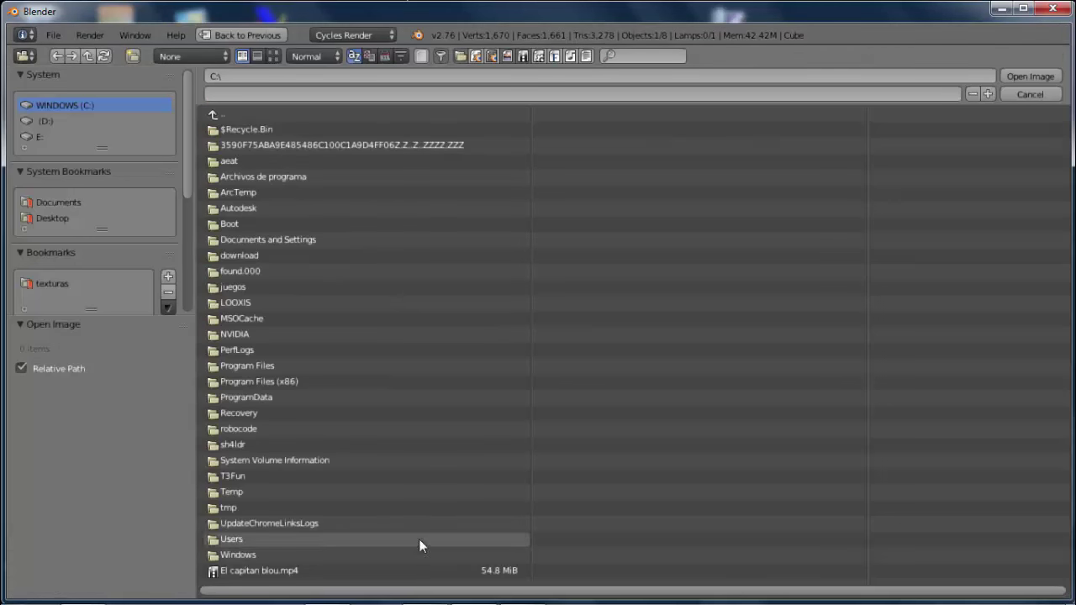
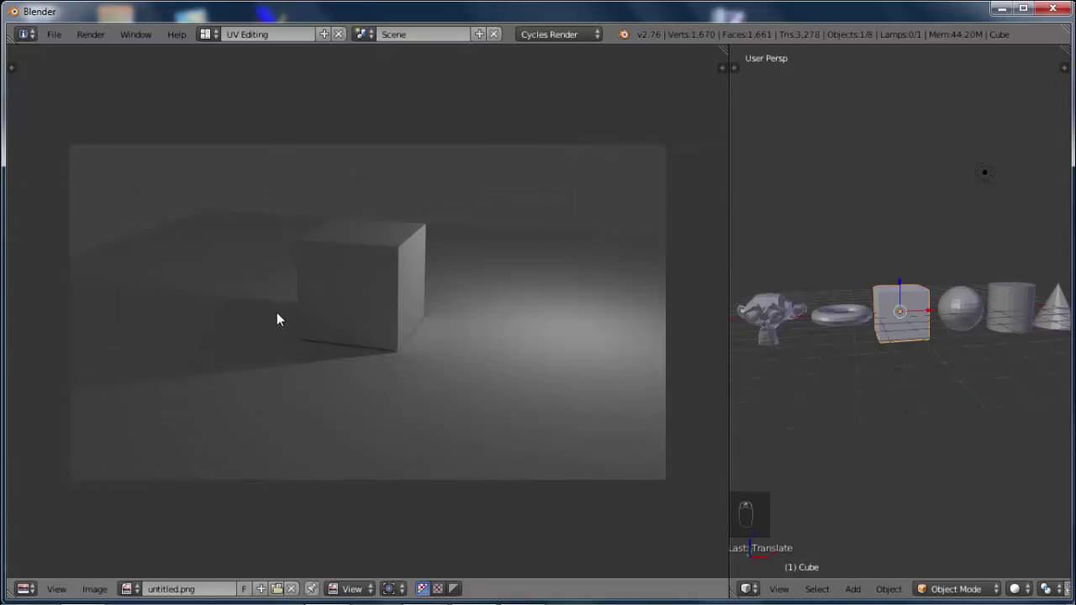
Replace the render picture with the colour grid image and cycle the display channels back to Color
left_click_drag(296, 599, 172, 586)
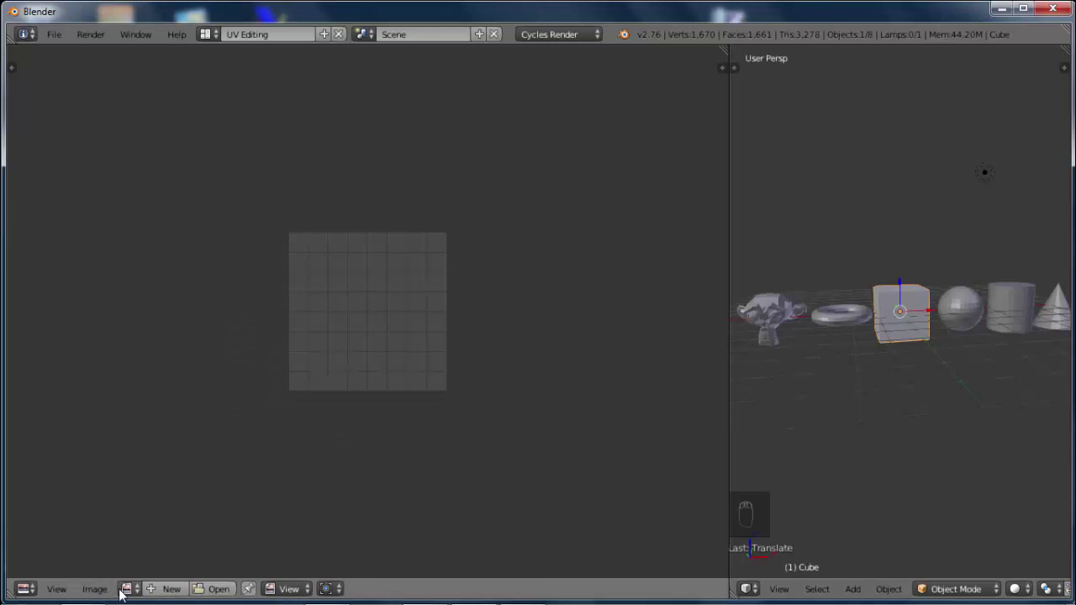
left_click_drag(139, 595, 162, 436)
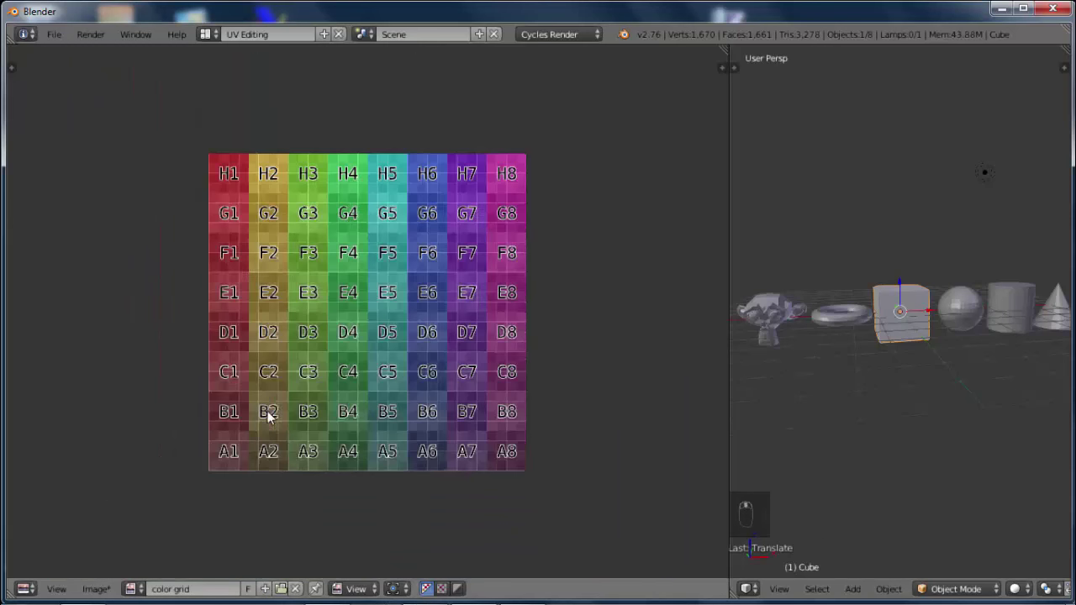
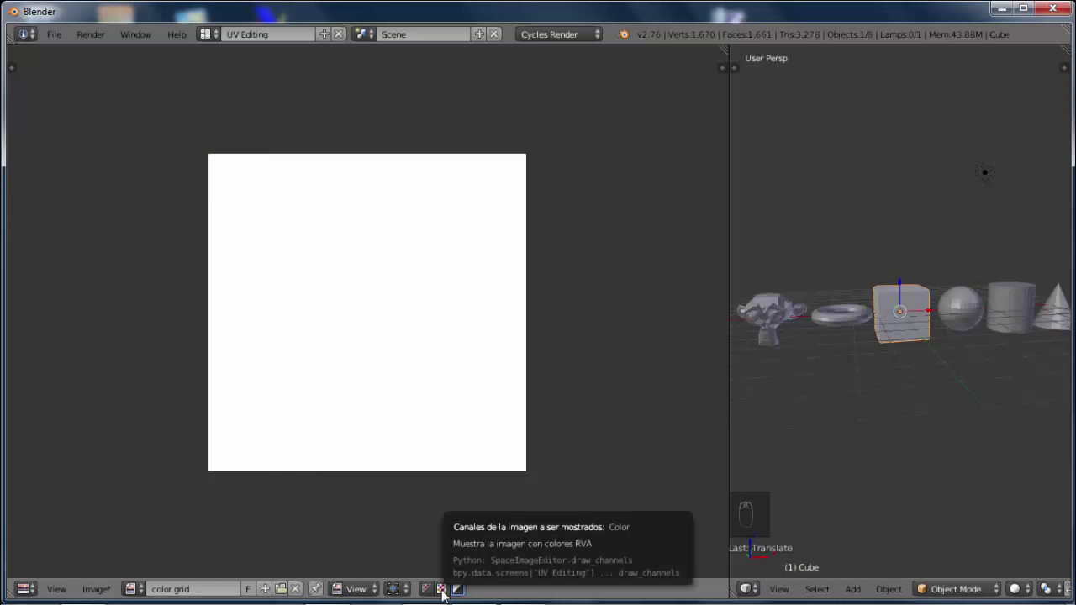
left_click_drag(448, 599, 467, 596)
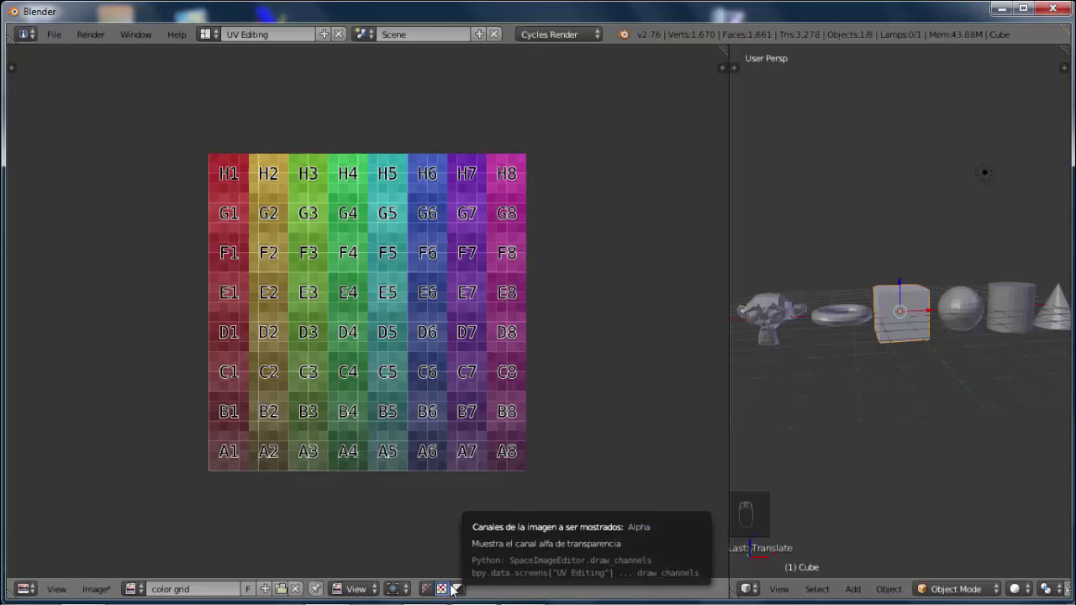
left_click_drag(433, 597, 424, 527)
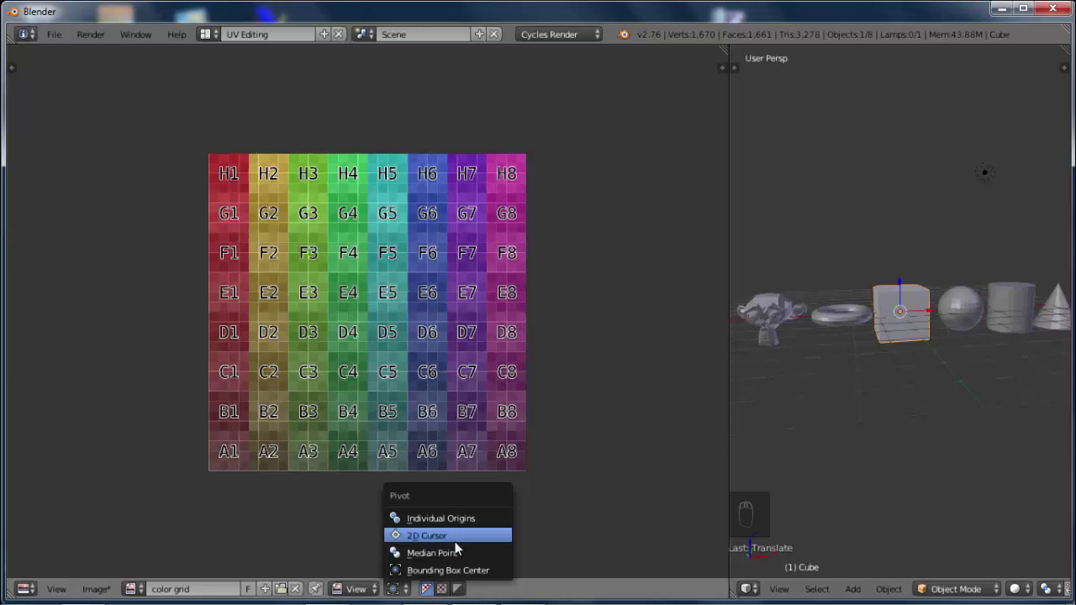
left_click_drag(563, 558, 918, 365)
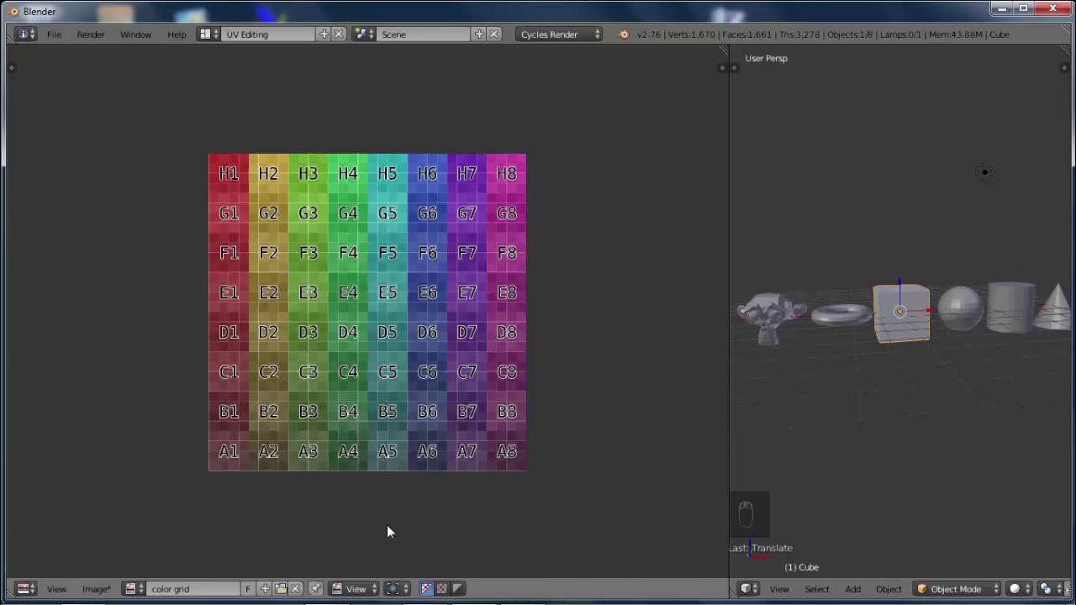
Cycle the image editor through Mask and Paint modes and back to View
left_click_drag(364, 600, 373, 544)
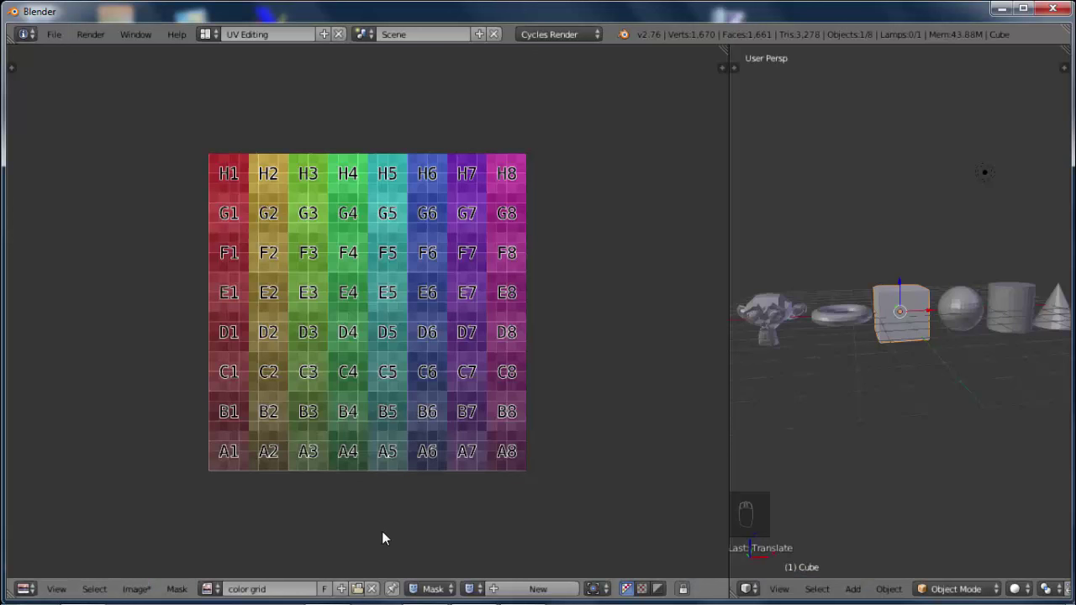
left_click_drag(432, 596, 434, 560)
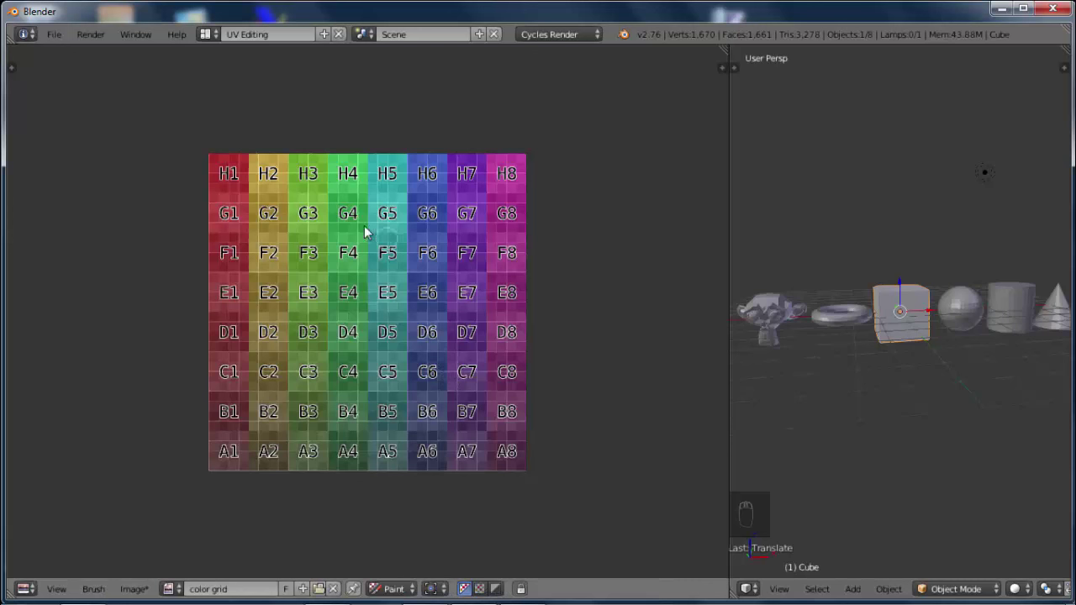
left_click_drag(403, 599, 343, 564)
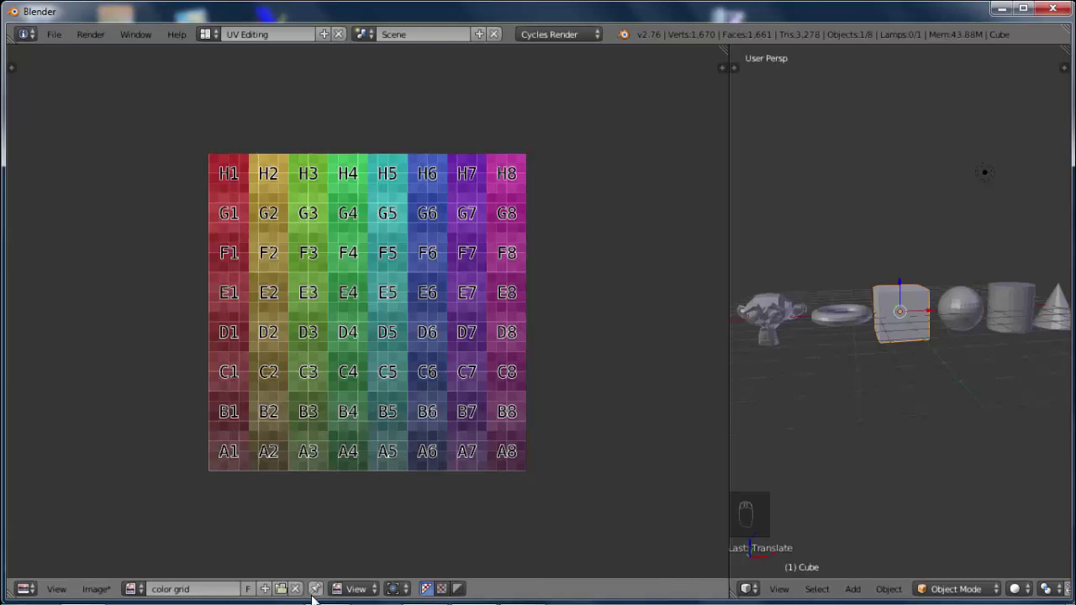
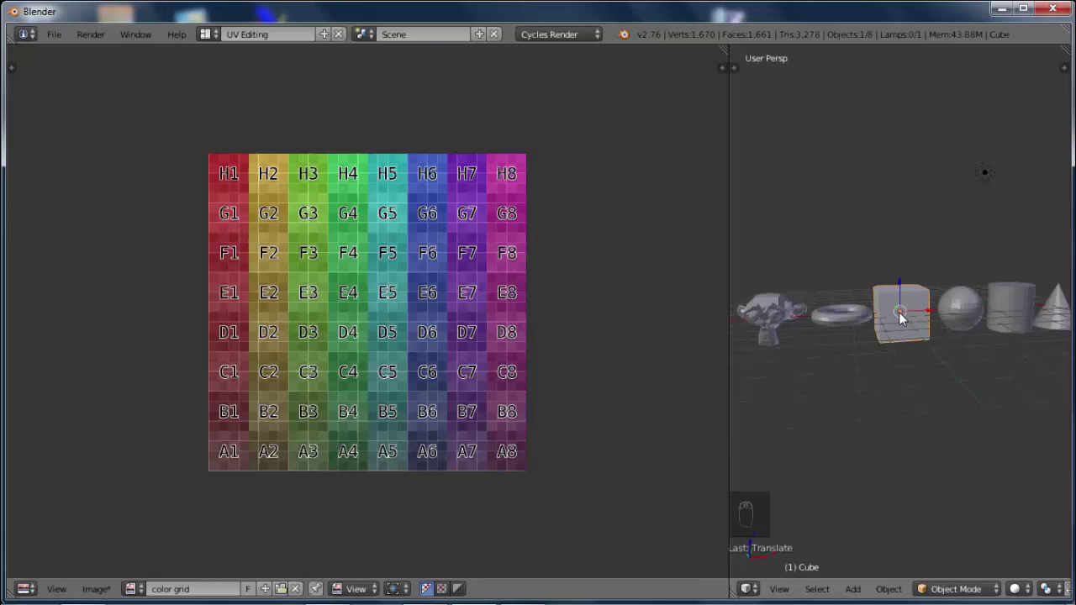
Enter edit mode on the cube, unwrap its faces, then bring up Smart UV Project settings
key("Tab")
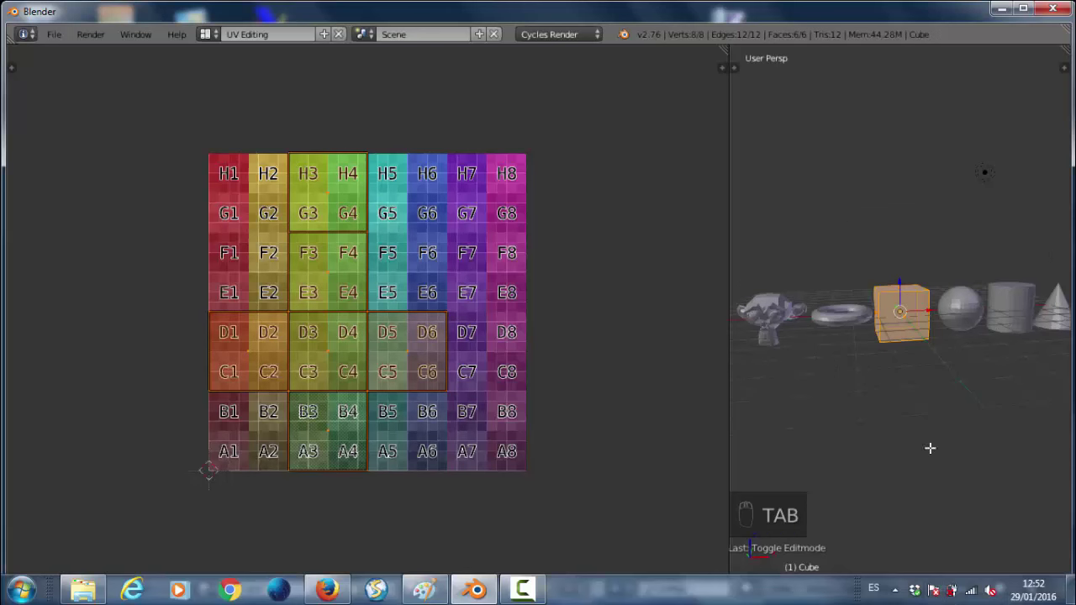
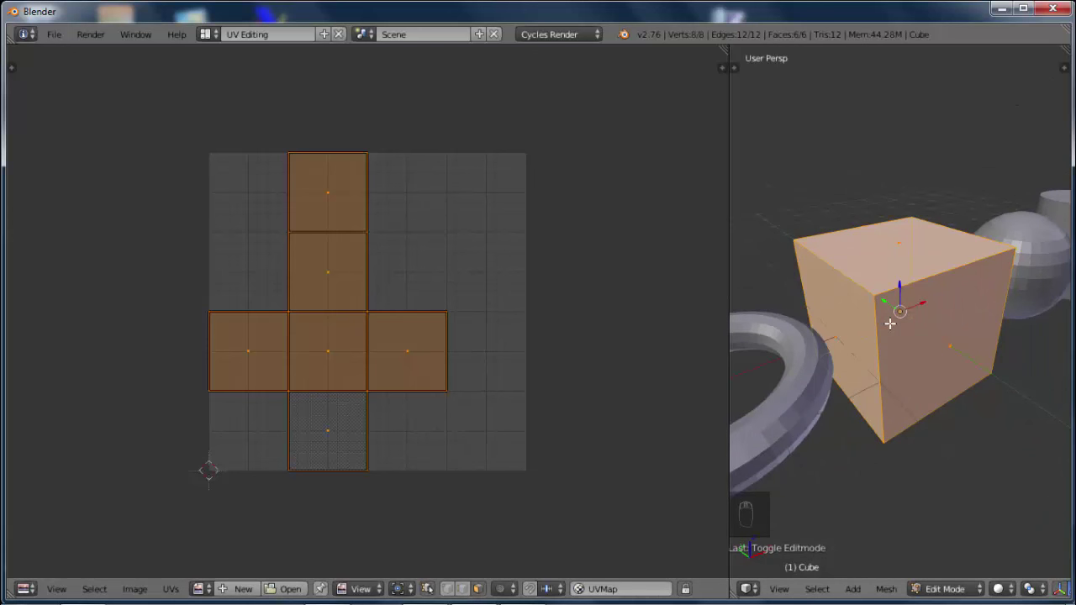
key("u")
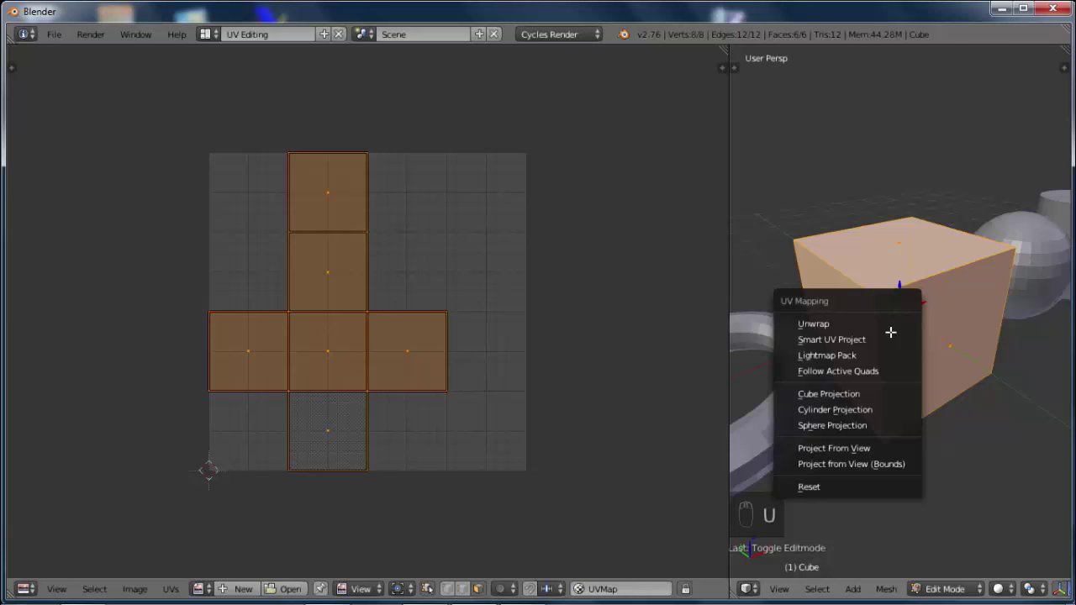
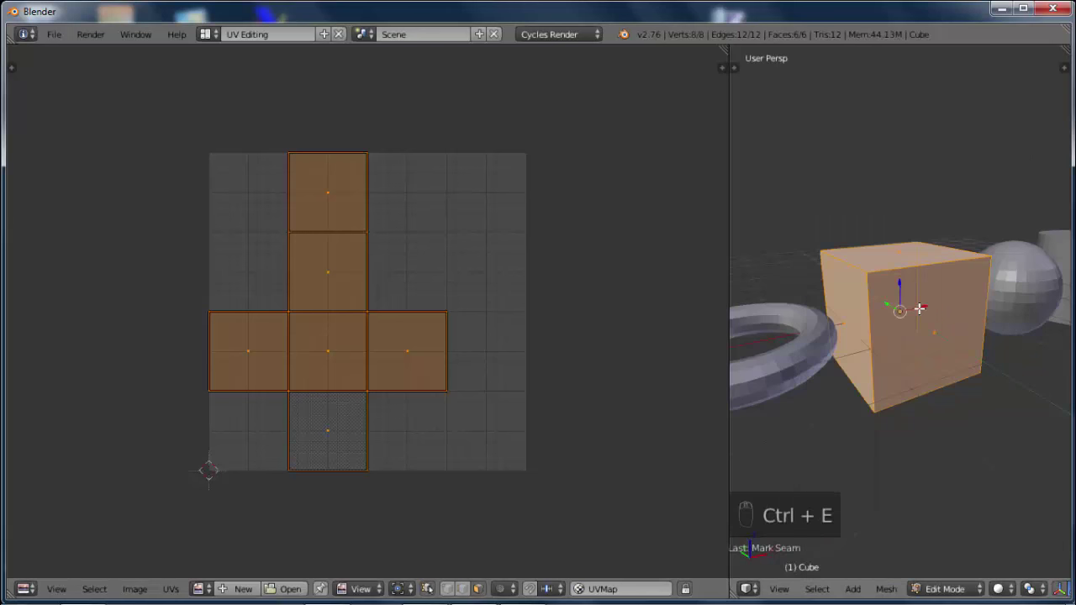
key("u")
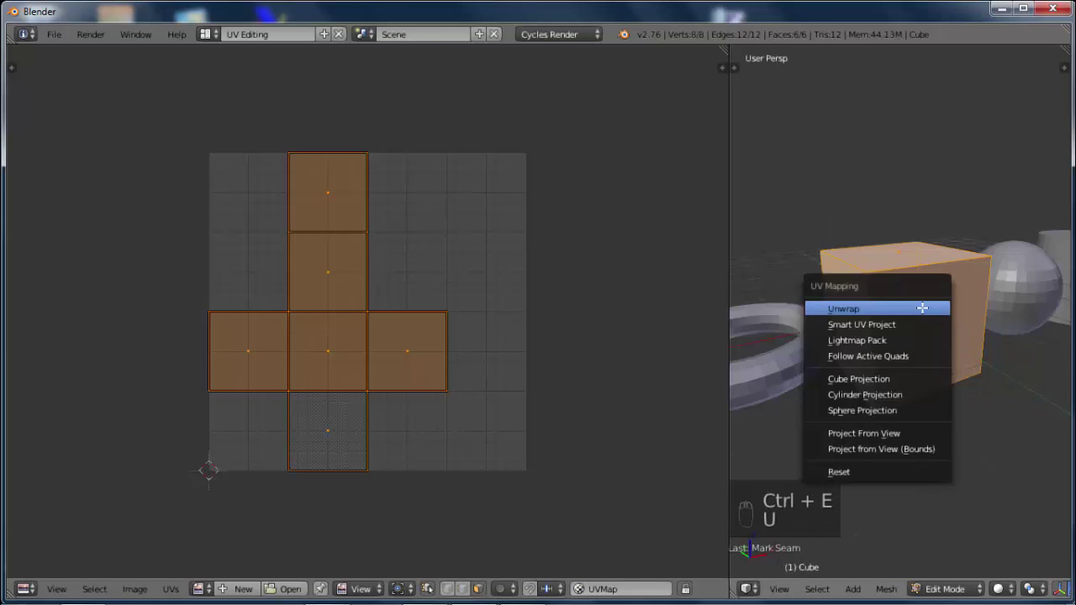
key("u")
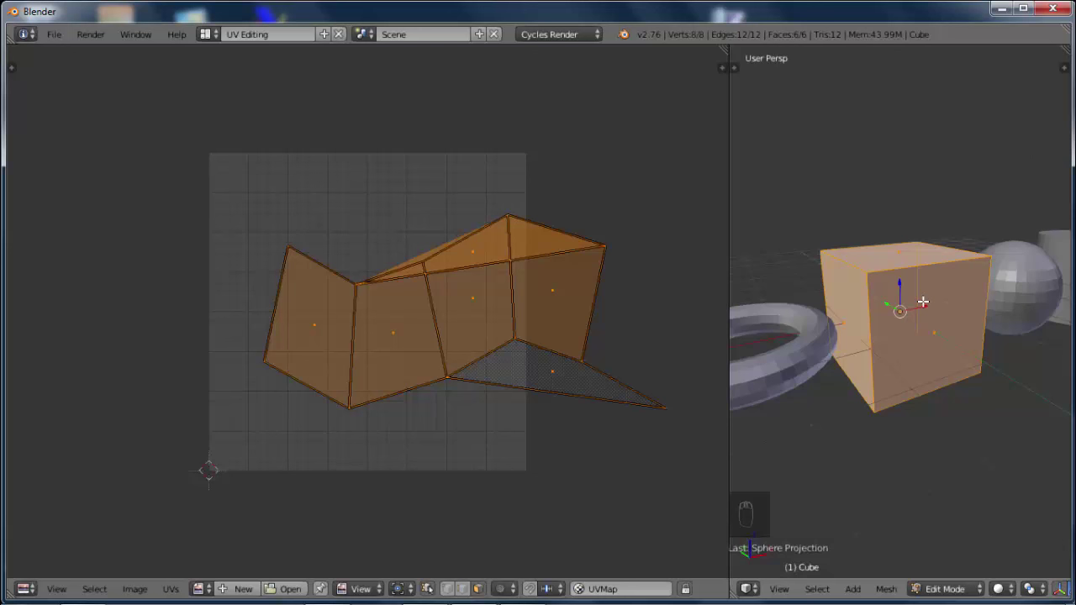
key("u")
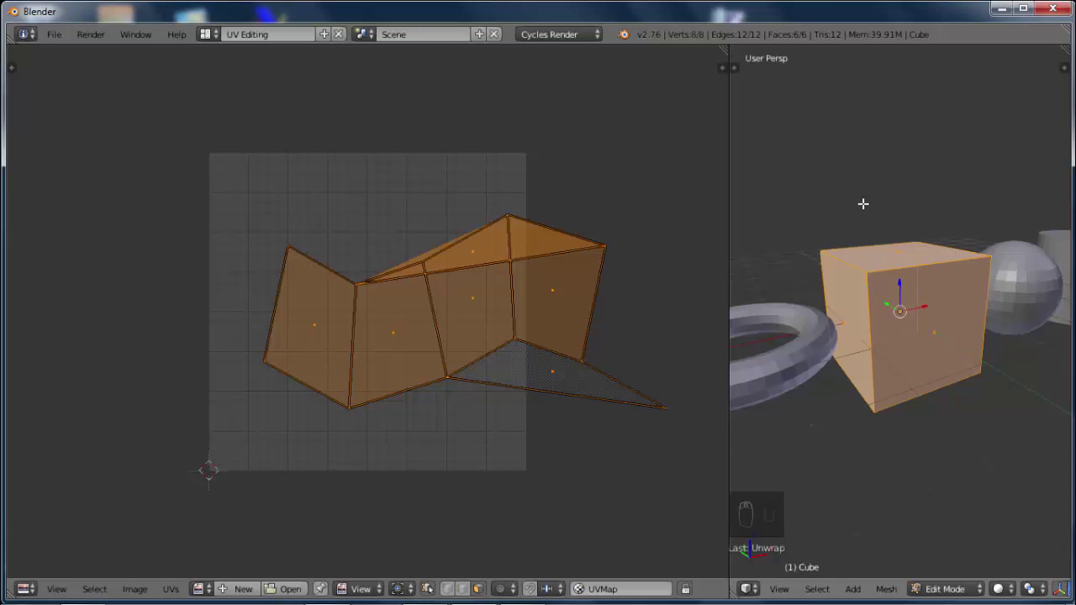
Apply Smart UV Project, then Lightmap Pack so each face becomes its own square island
key("u")
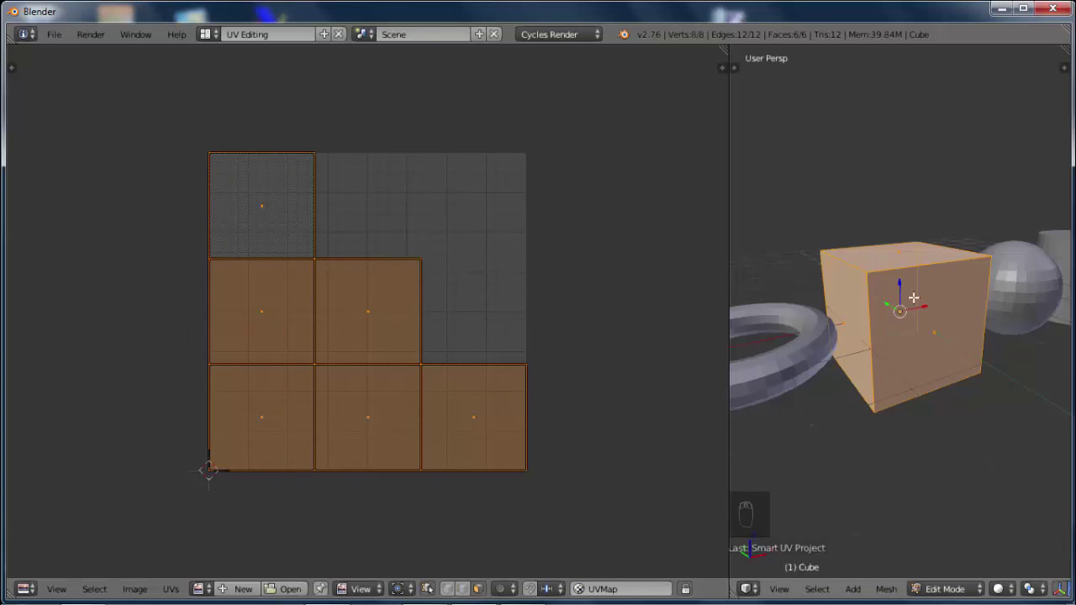
key("u")
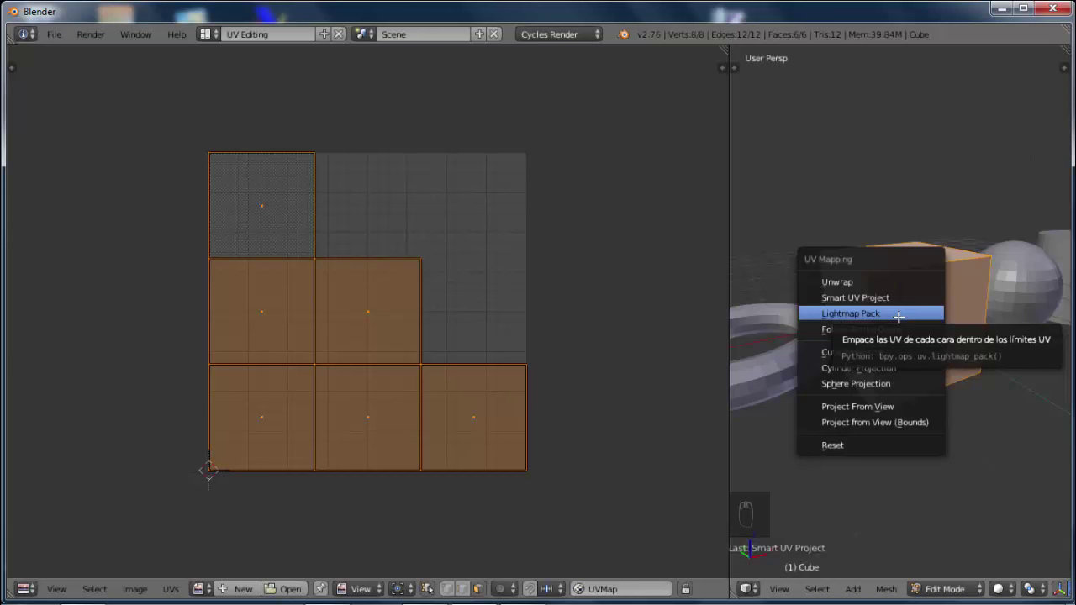
key("u")
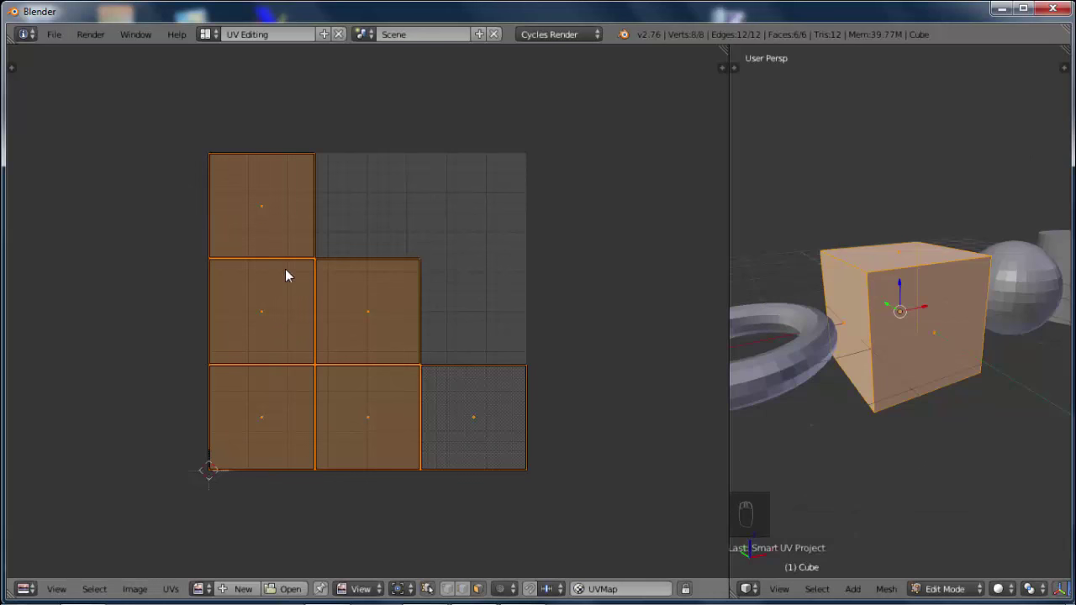
key("u")
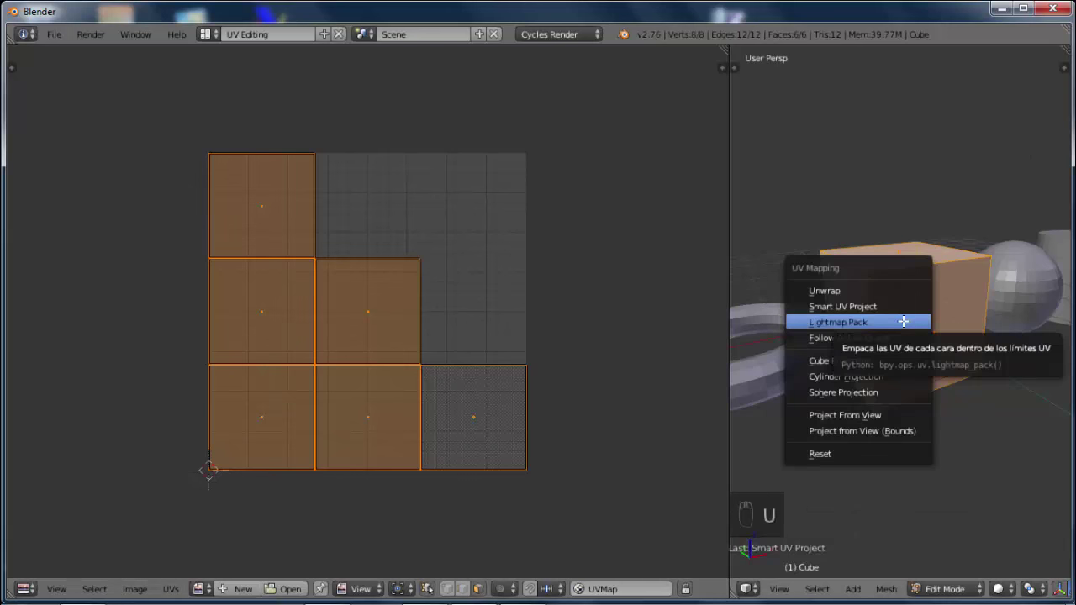
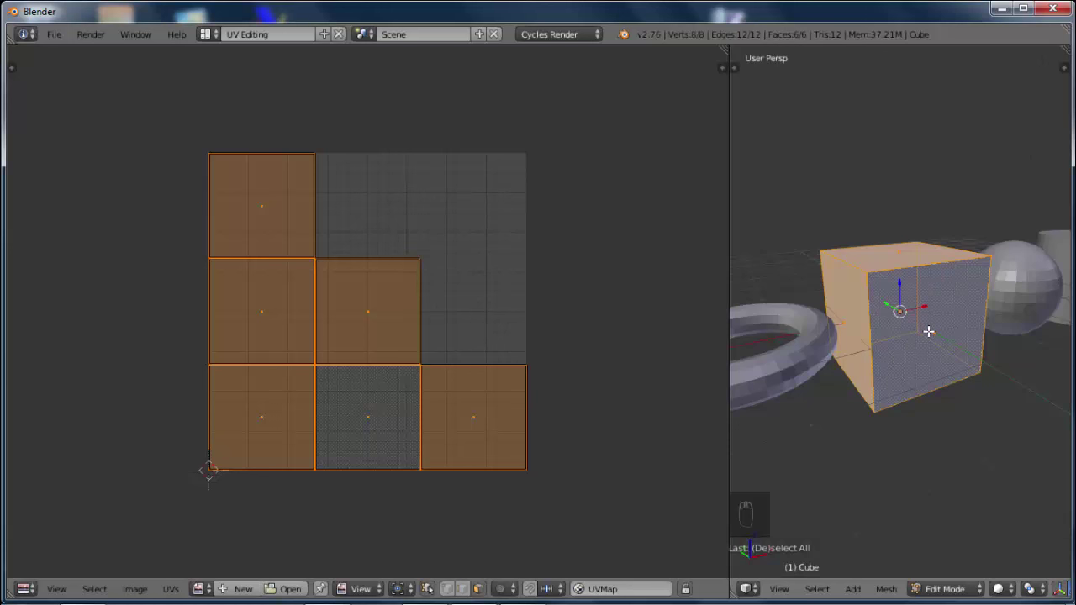
Remap the cube's UVs with Cube Projection and then Cylinder Projection
key("u")
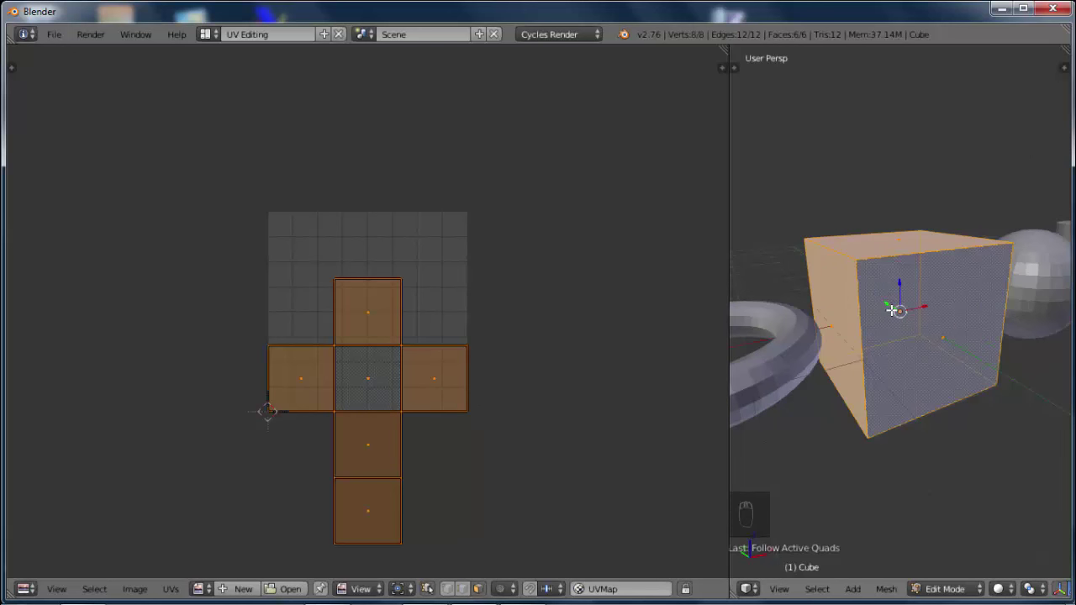
key("u")
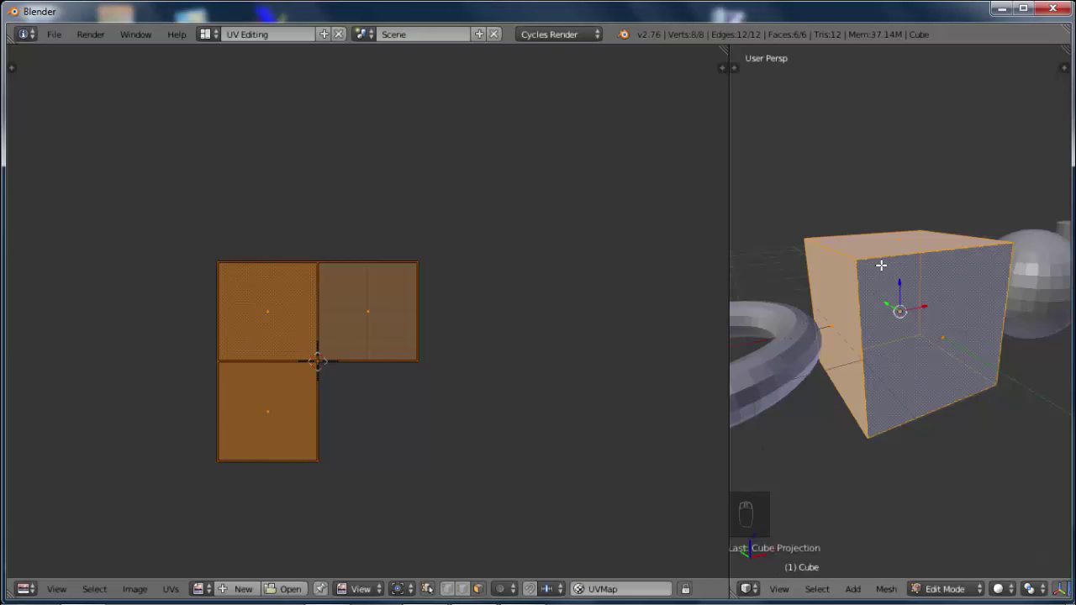
Try Sphere Projection, then Project From View and Project from View (Bounds) to fill the grid
key("u")
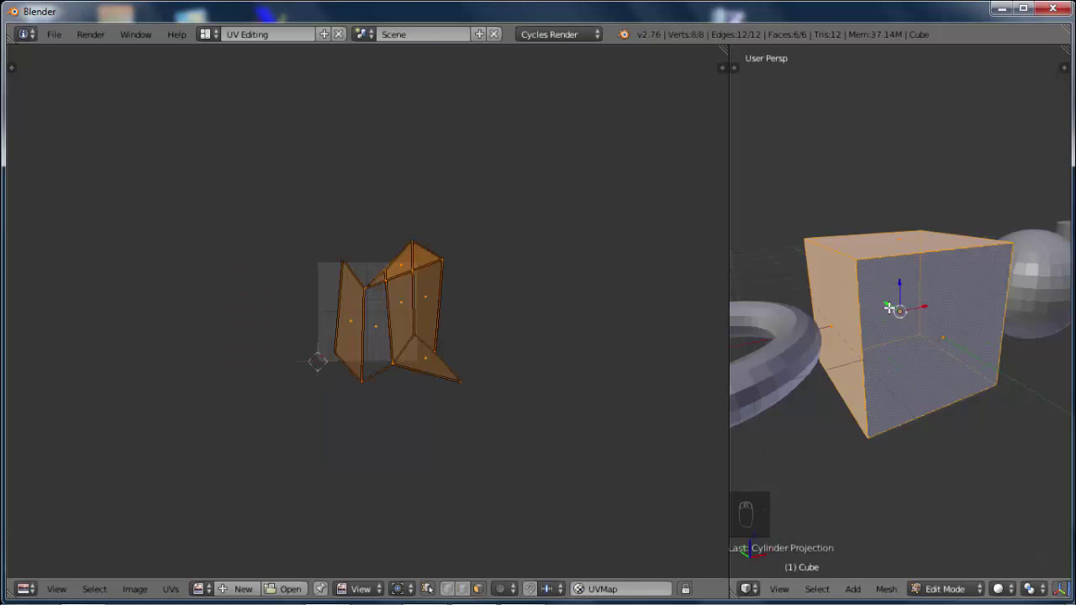
key("u")
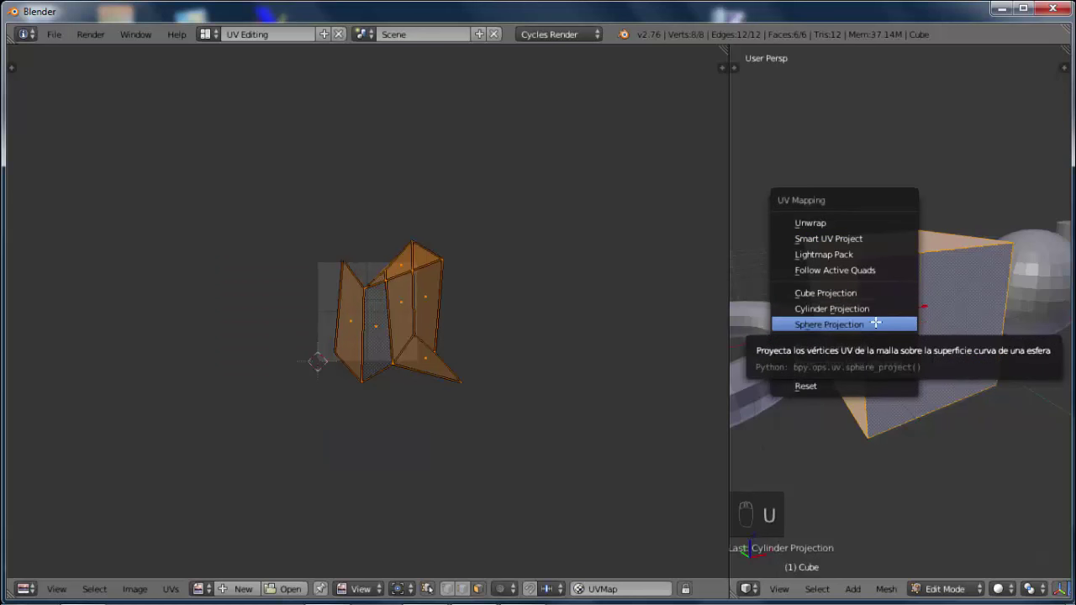
key("u")
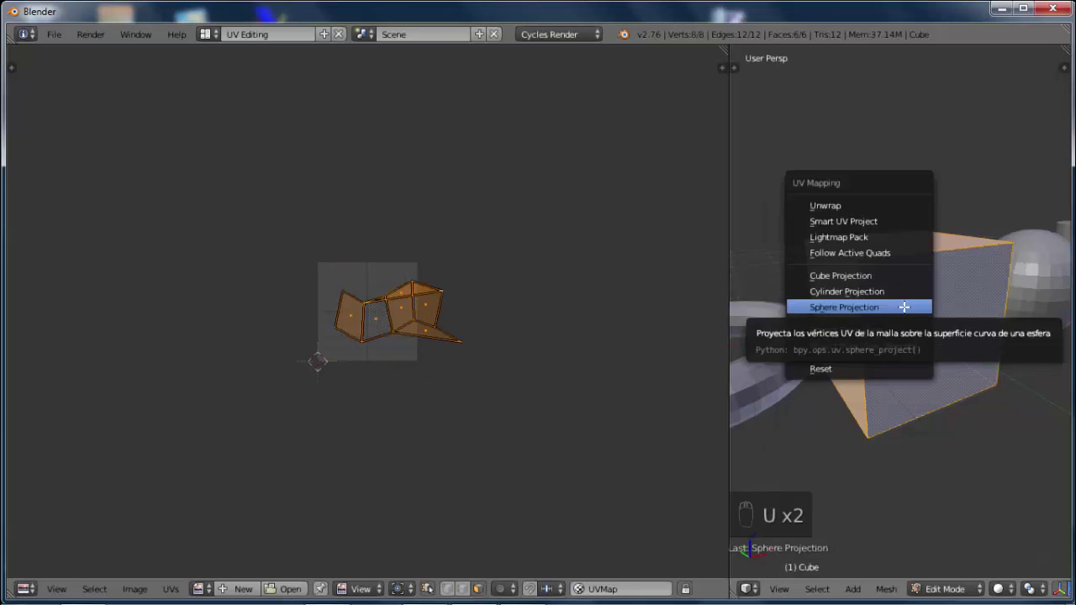
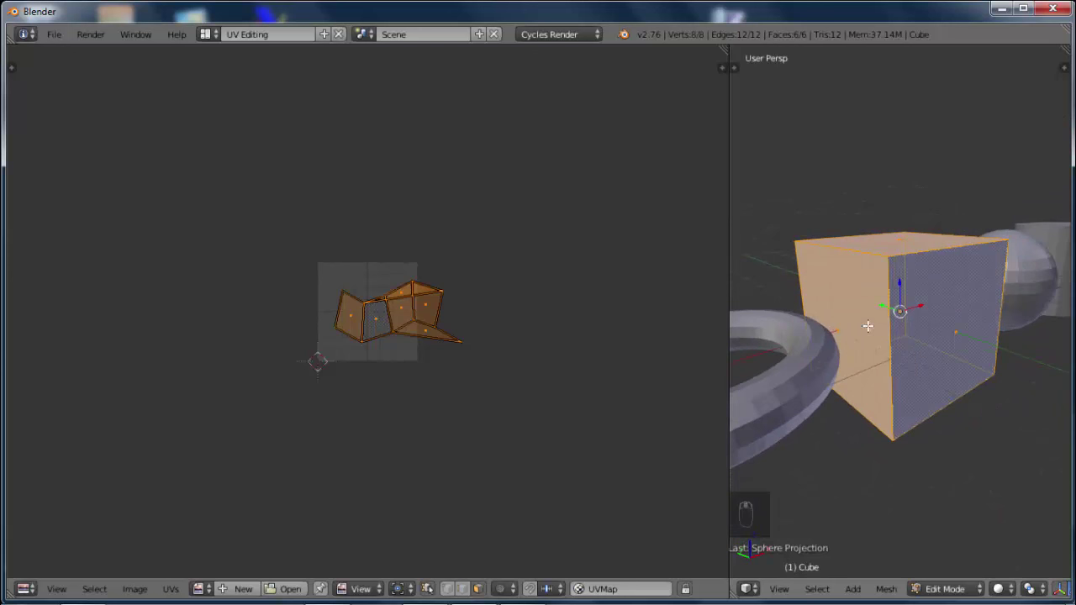
key("u")
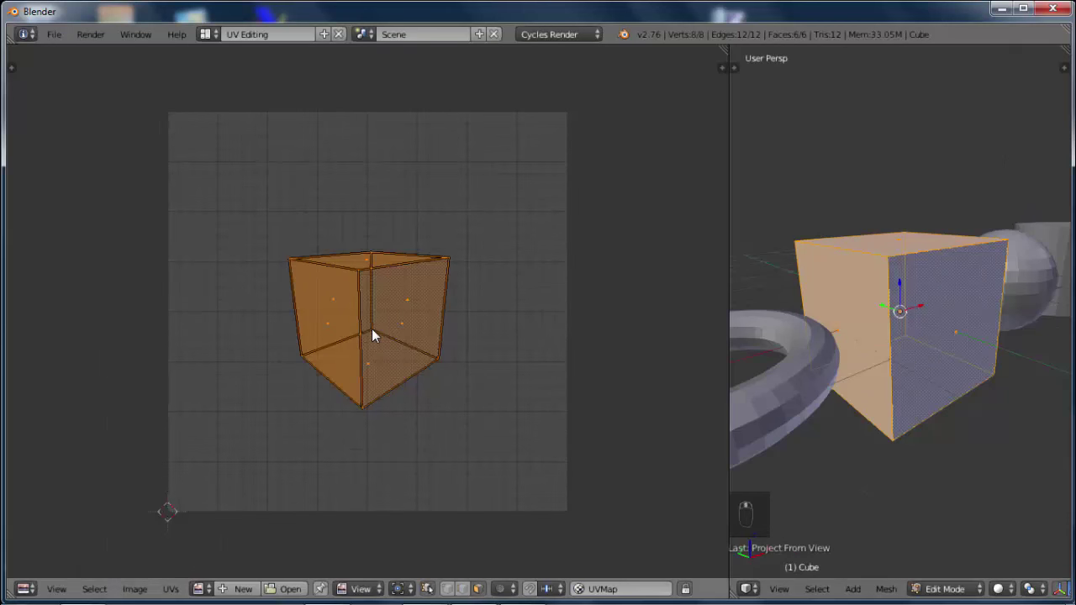
key("u")
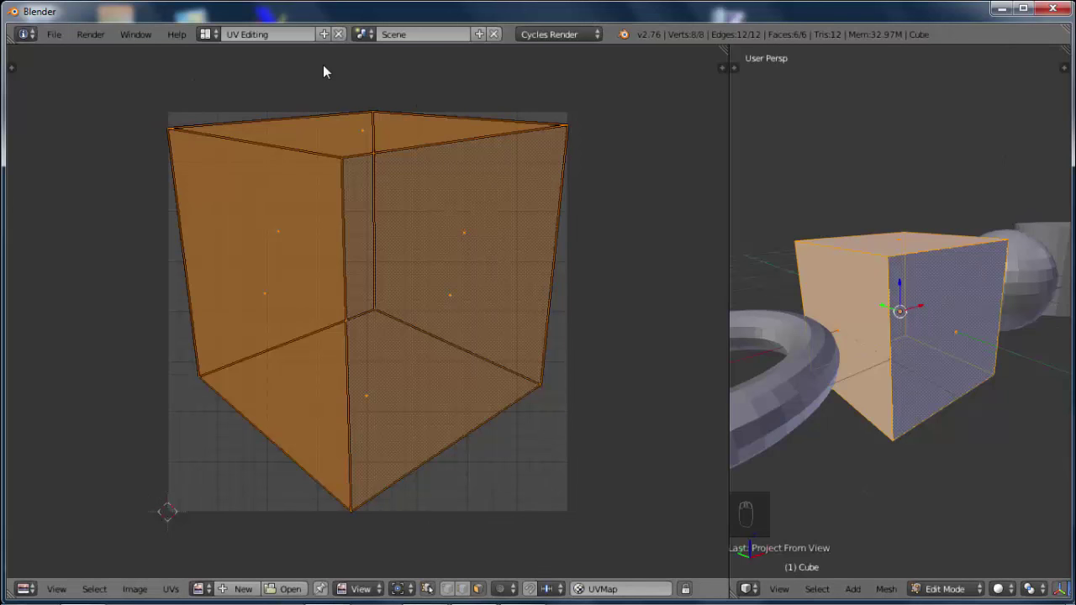
Reset the cube's UVs so every face maps onto the whole UV square
key("u")
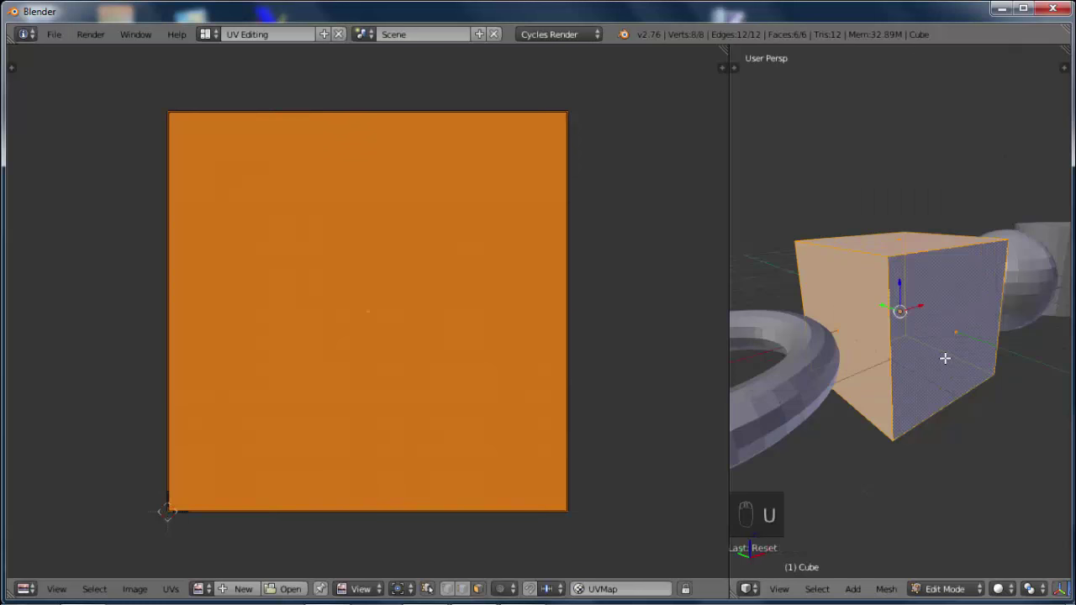
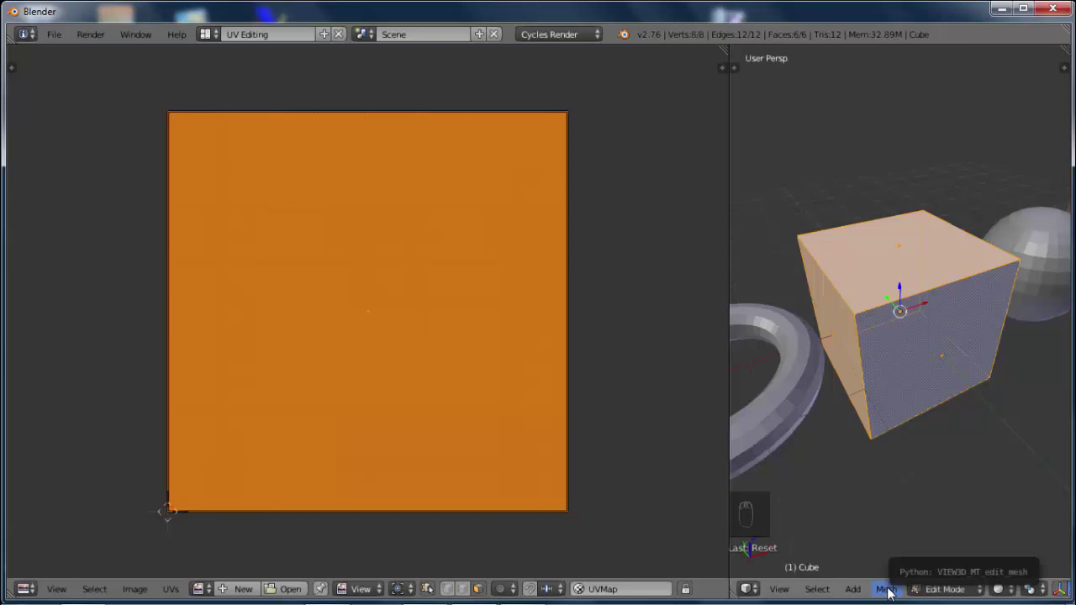
left_click_drag(892, 590, 939, 371)
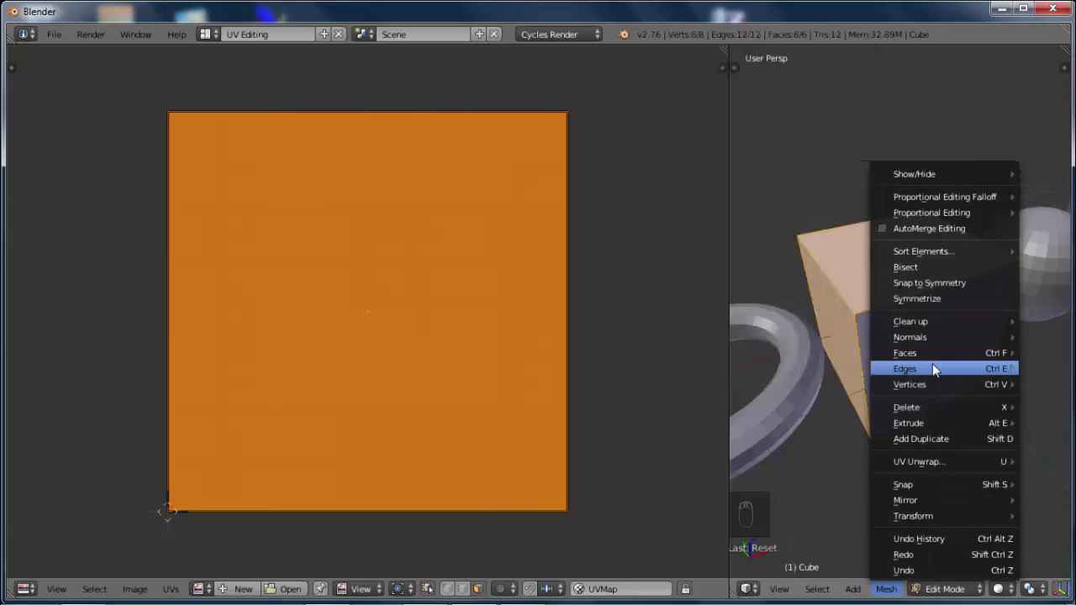
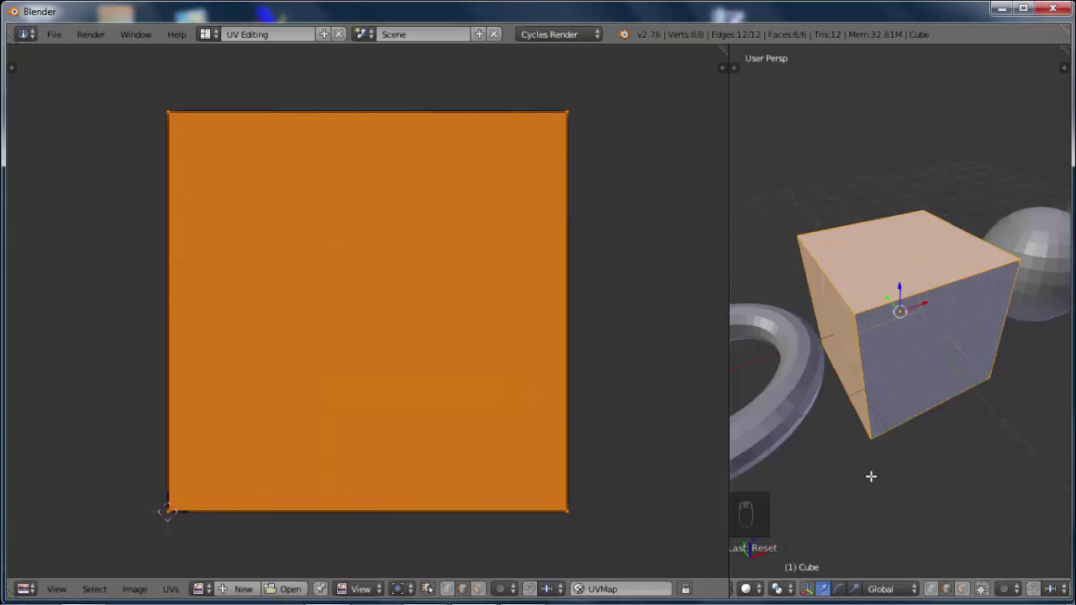
Switch the cube to edge select mode ready to pick the seven seam edges
key("ctrl+Tab")
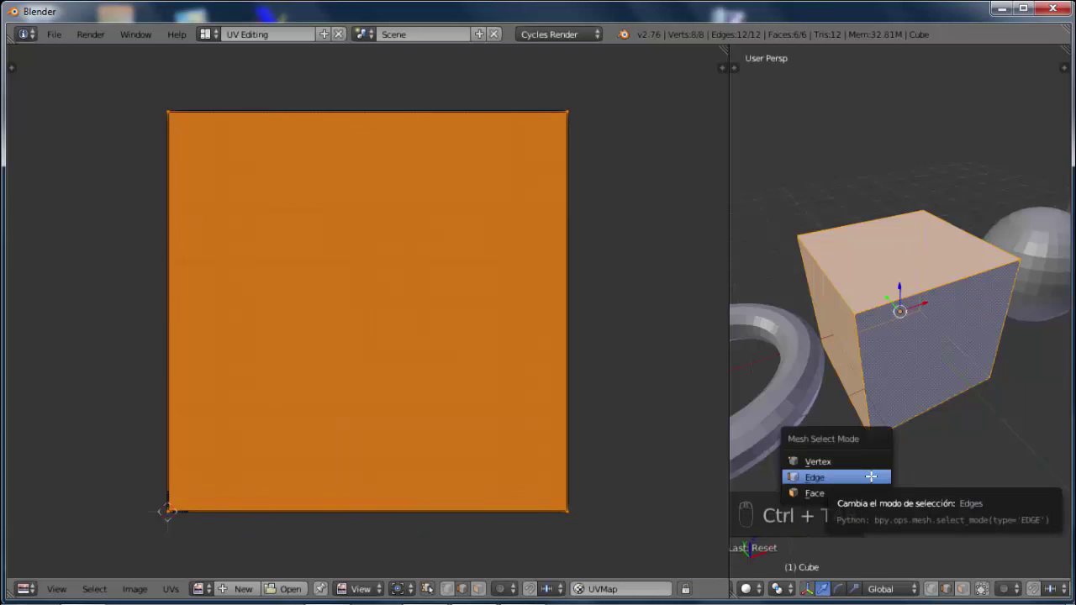
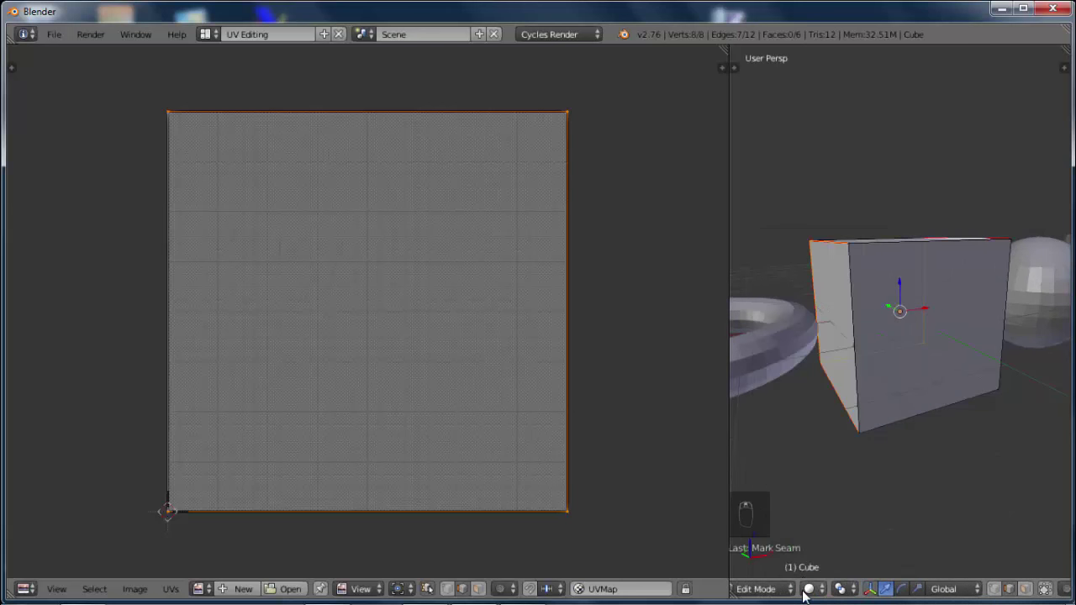
Mark the selected edges as seams, select the whole cube and unwrap it into a cross of squares
left_click_drag(827, 590, 870, 365)
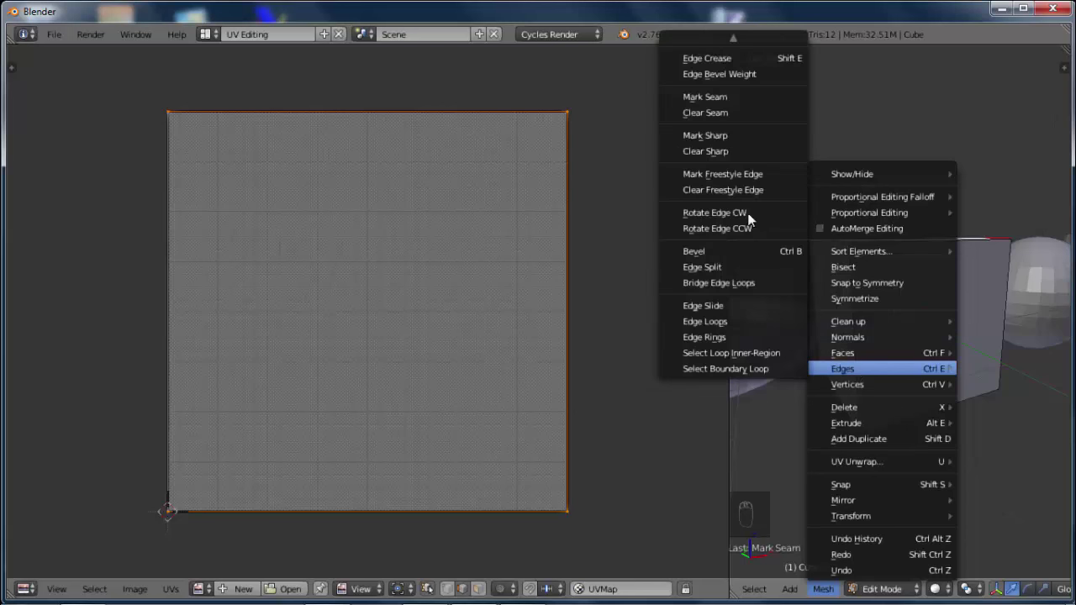
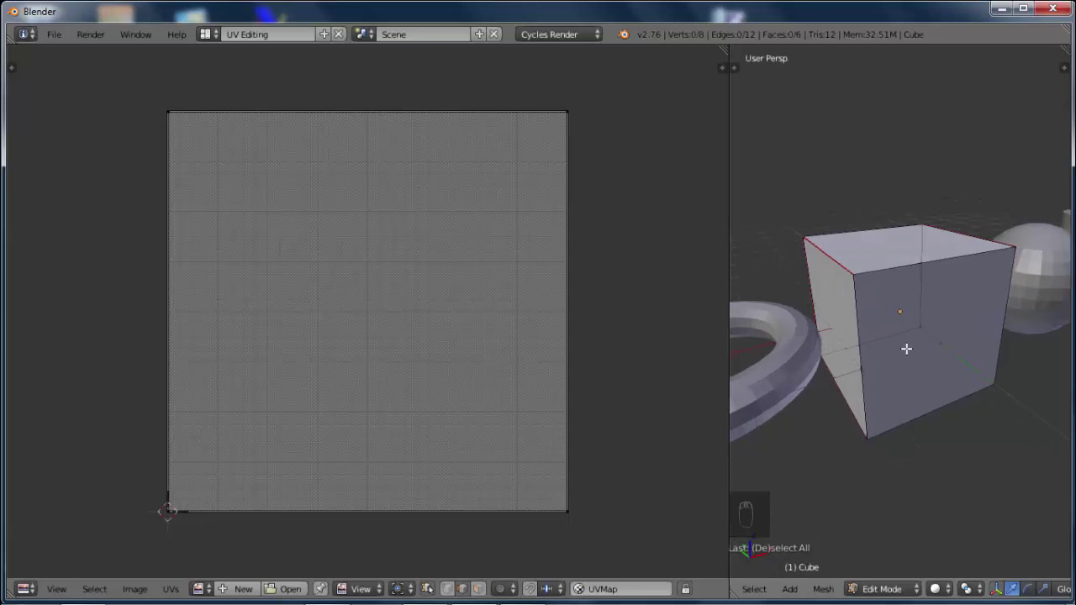
key("a")
key("u")
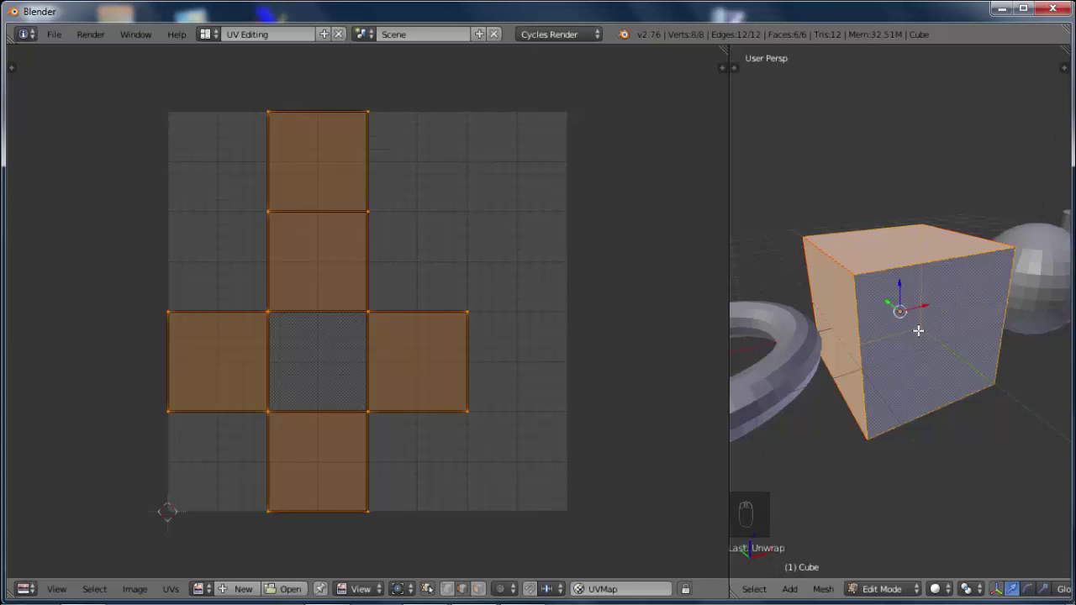
key("u")
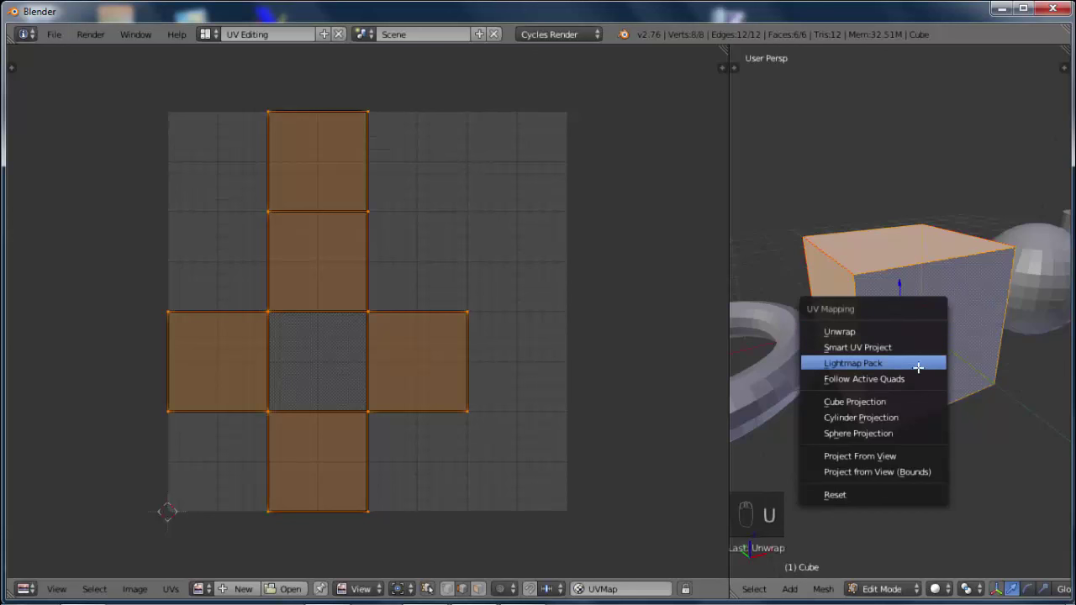
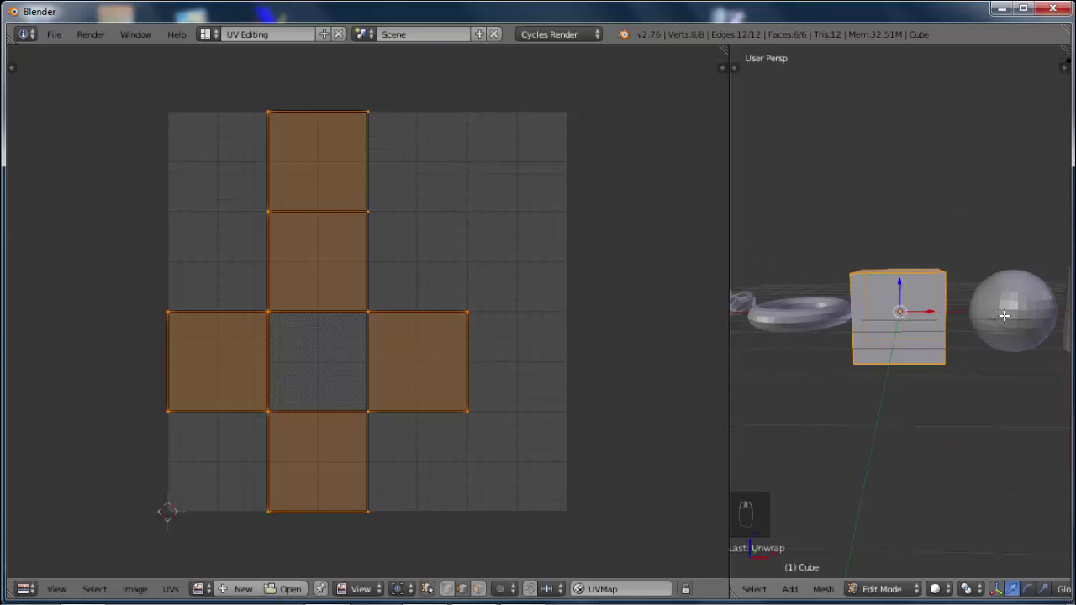
Leave the cube, enter Edit Mode on the UV sphere and isolate it in local view
key("Tab")
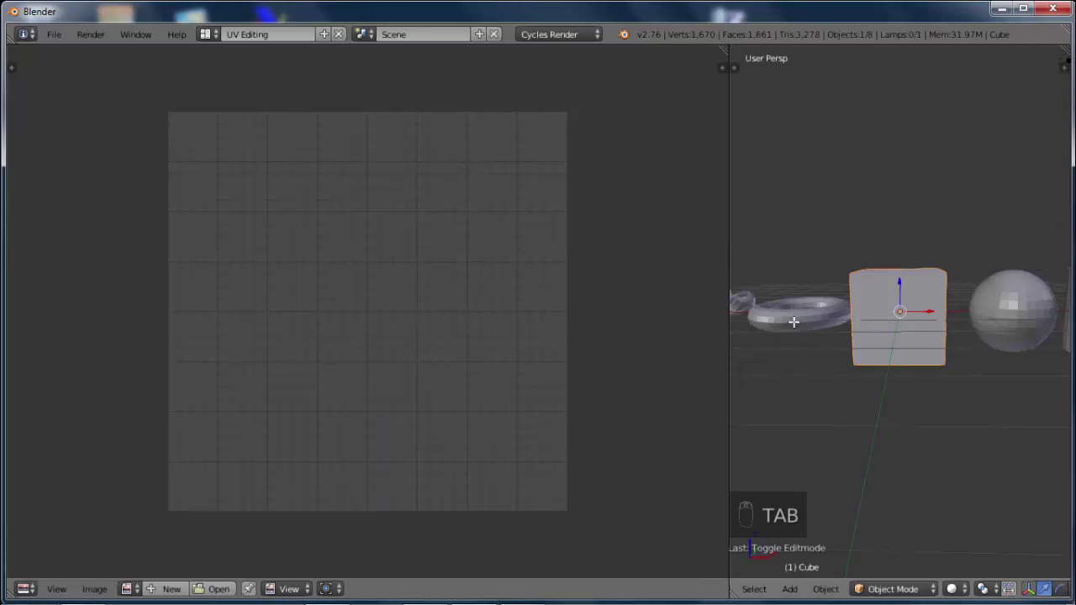
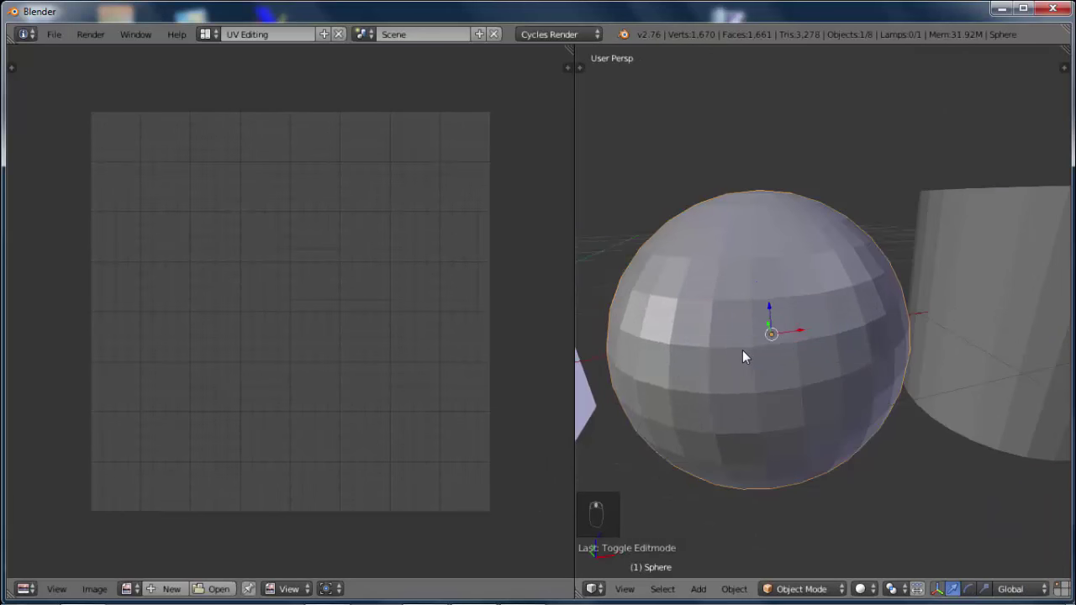
key("Tab")
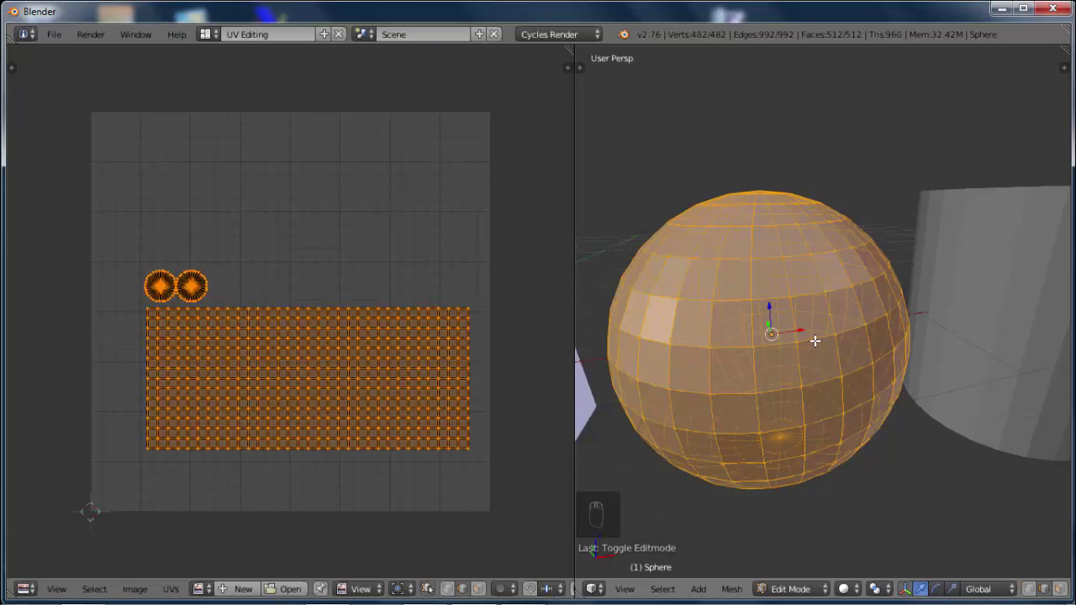
key("KP_Divide")
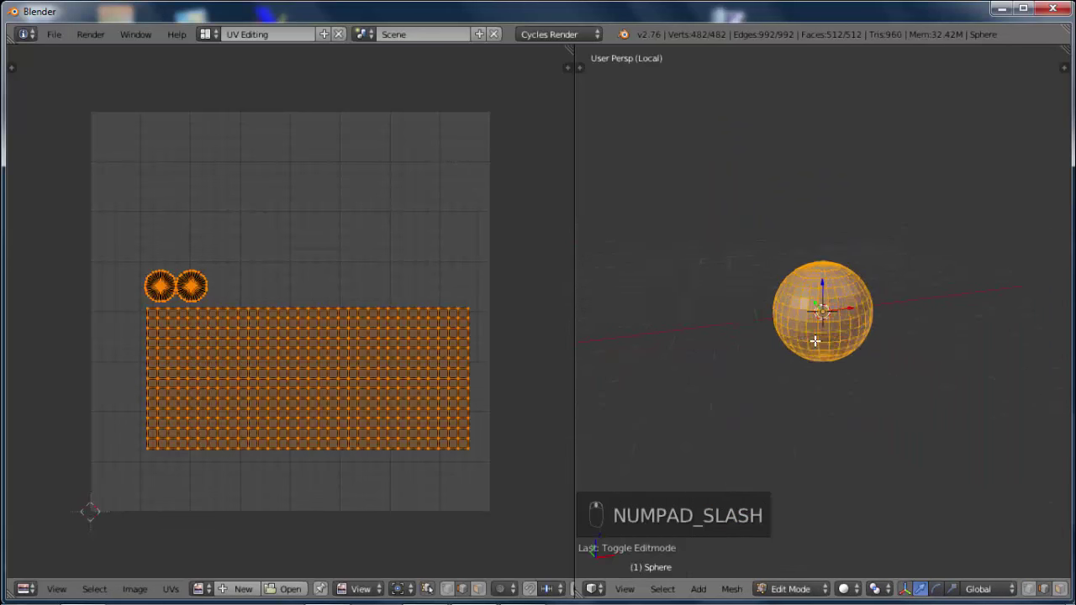
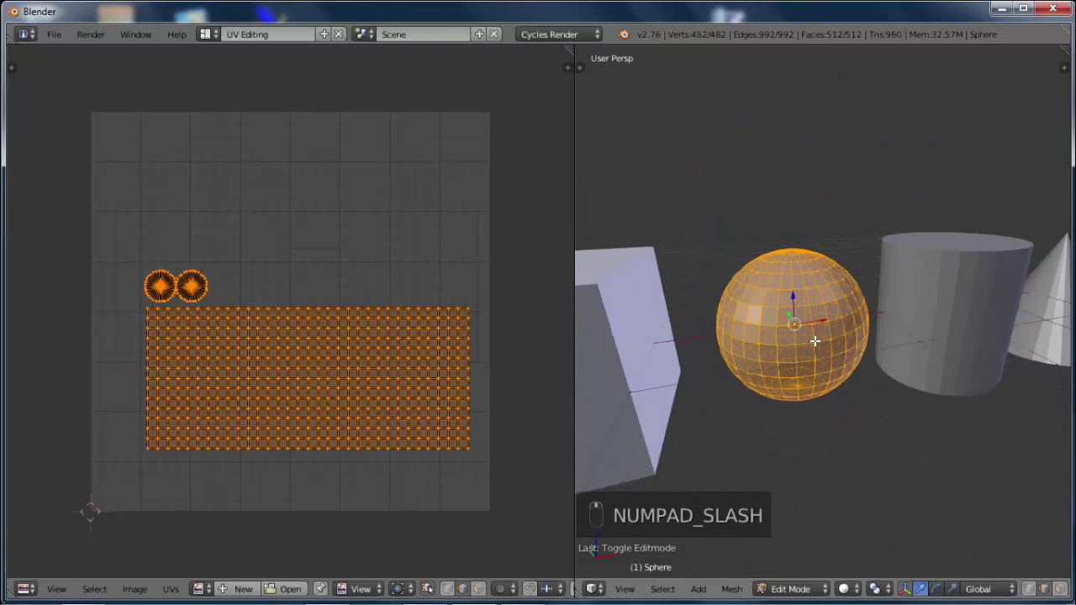
key("KP_Divide")
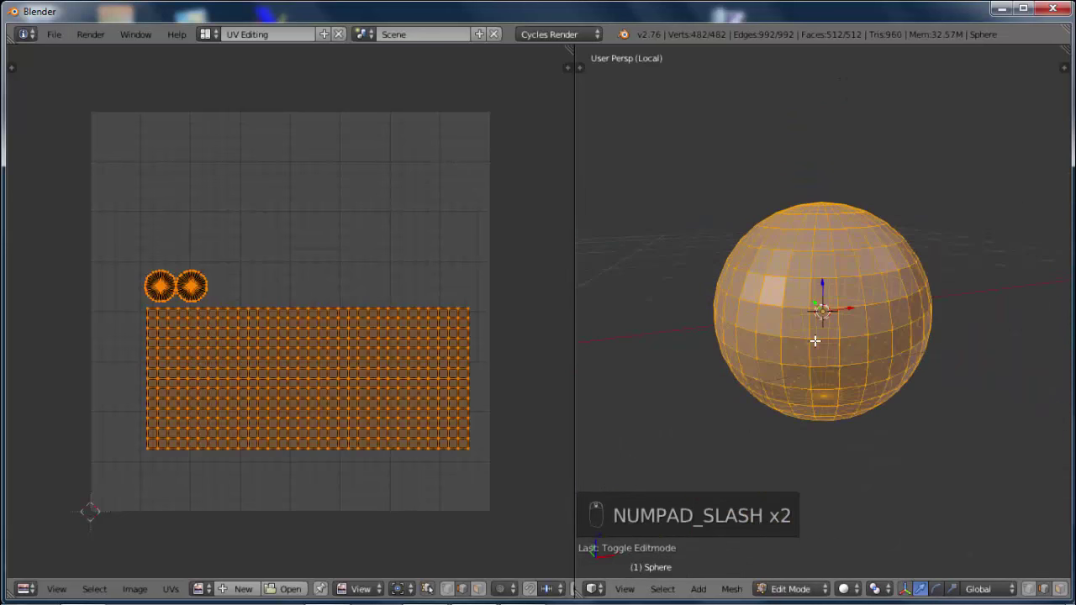
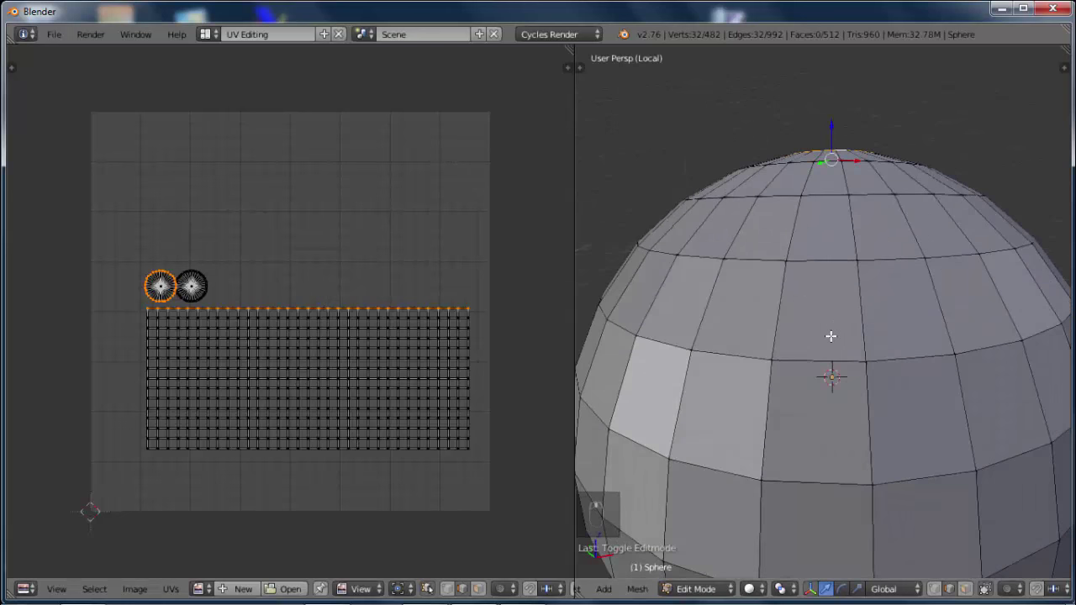
Select the whole sphere and bring up the UV mapping menu for Smart UV Project
key("a")
key("u")
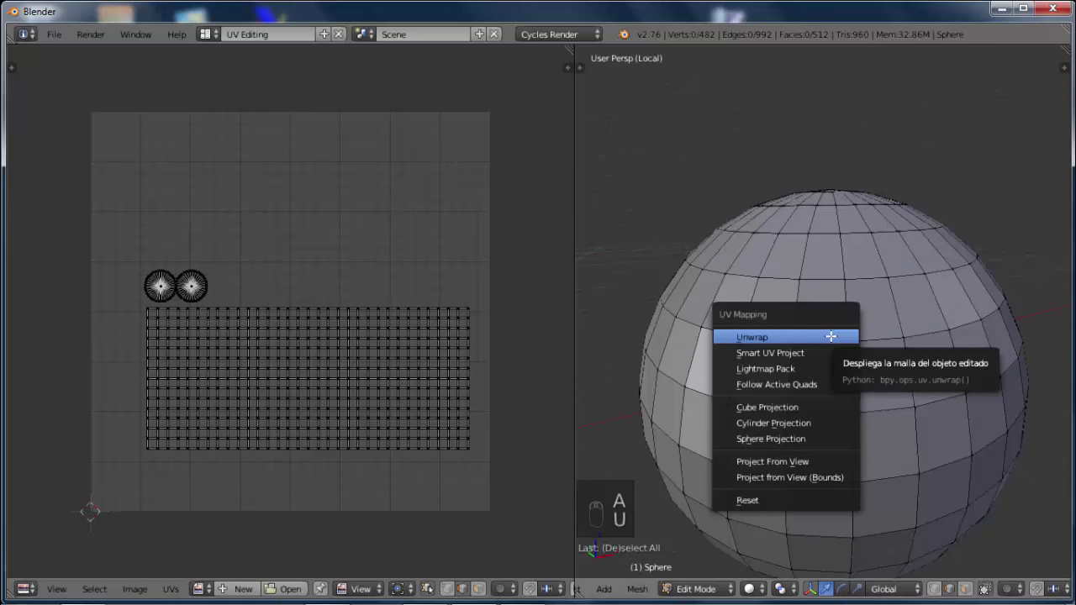
key("a")
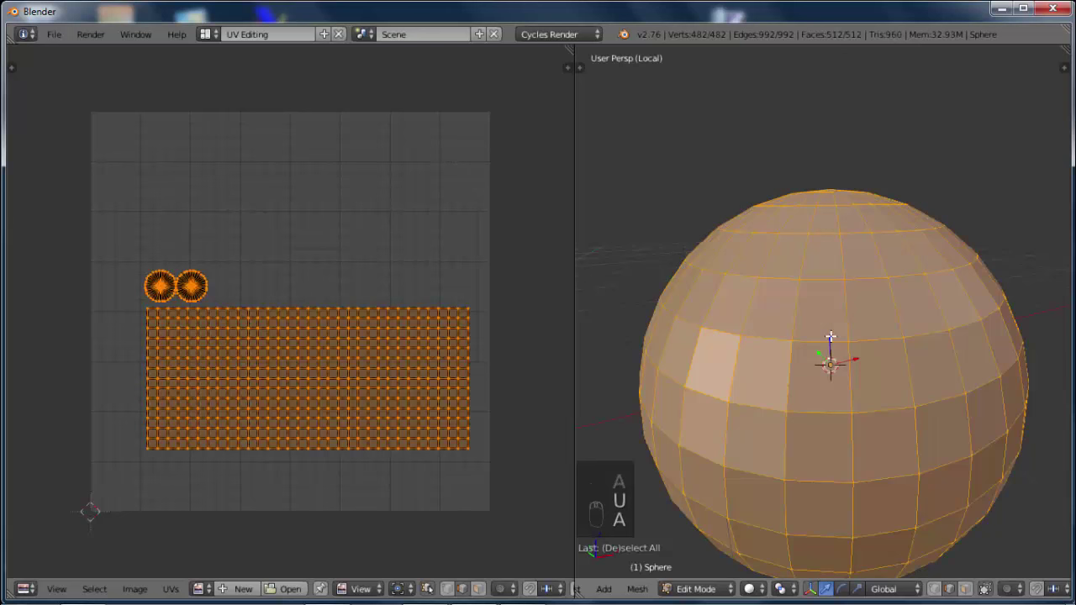
key("u")
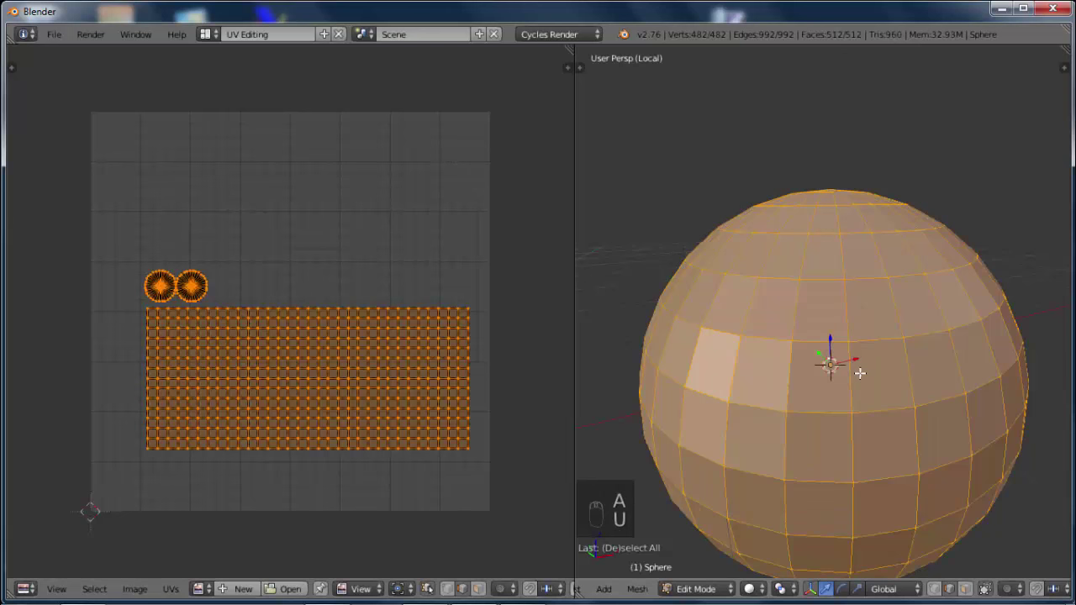
key("u")
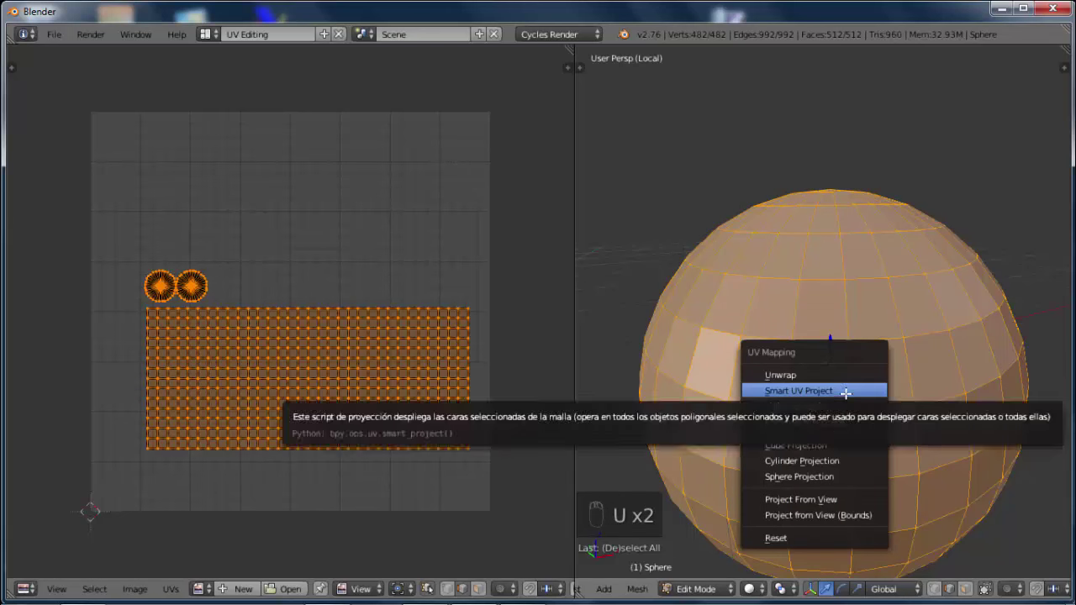
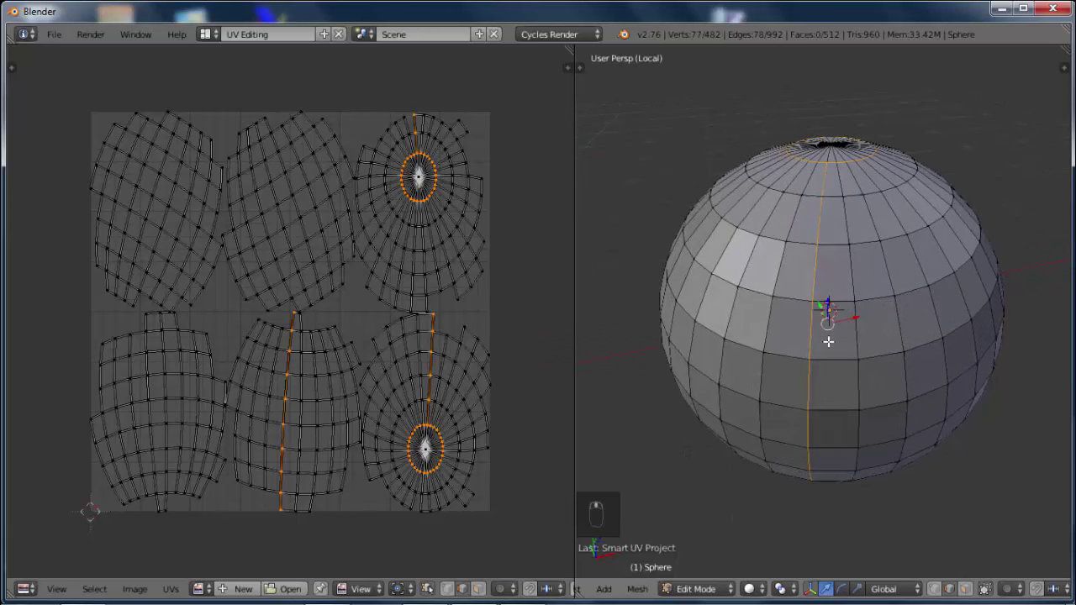
Attempt an edge marking on the sphere, then reselect the whole mesh
key("ctrl+e")
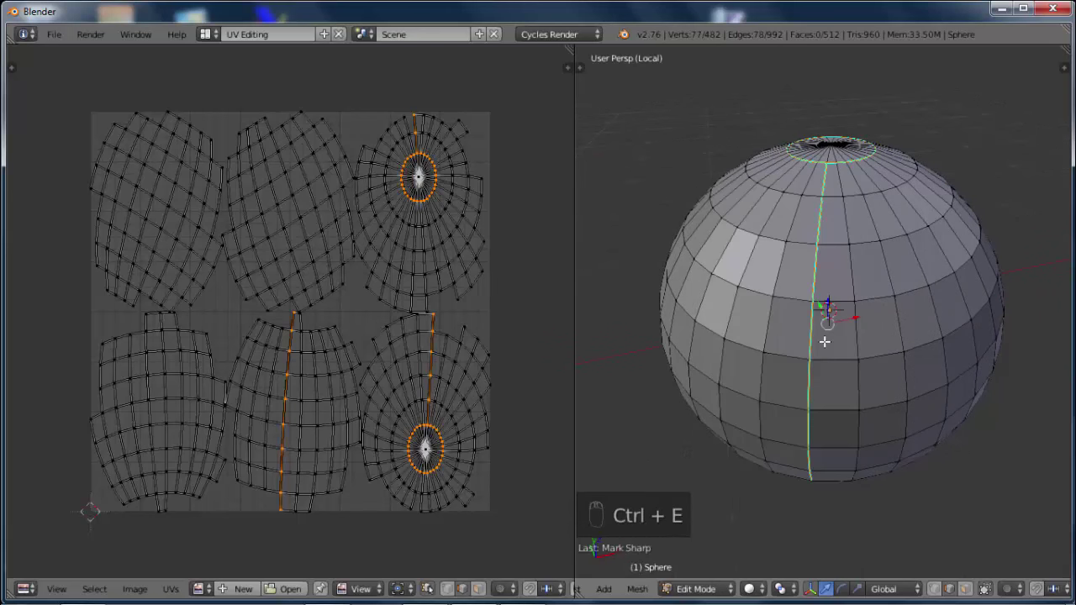
key("a")
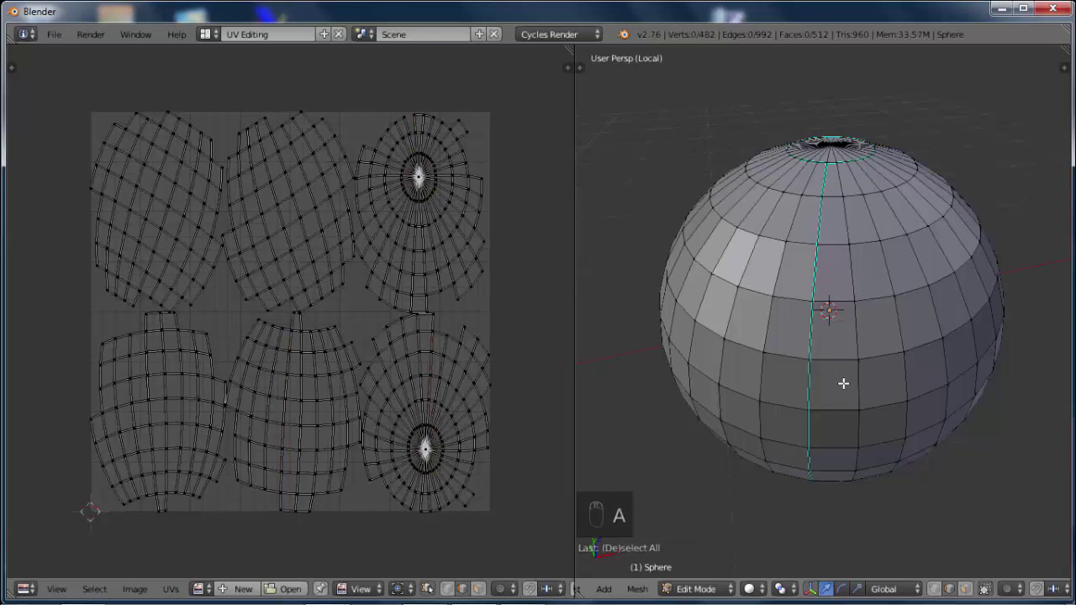
key("a")
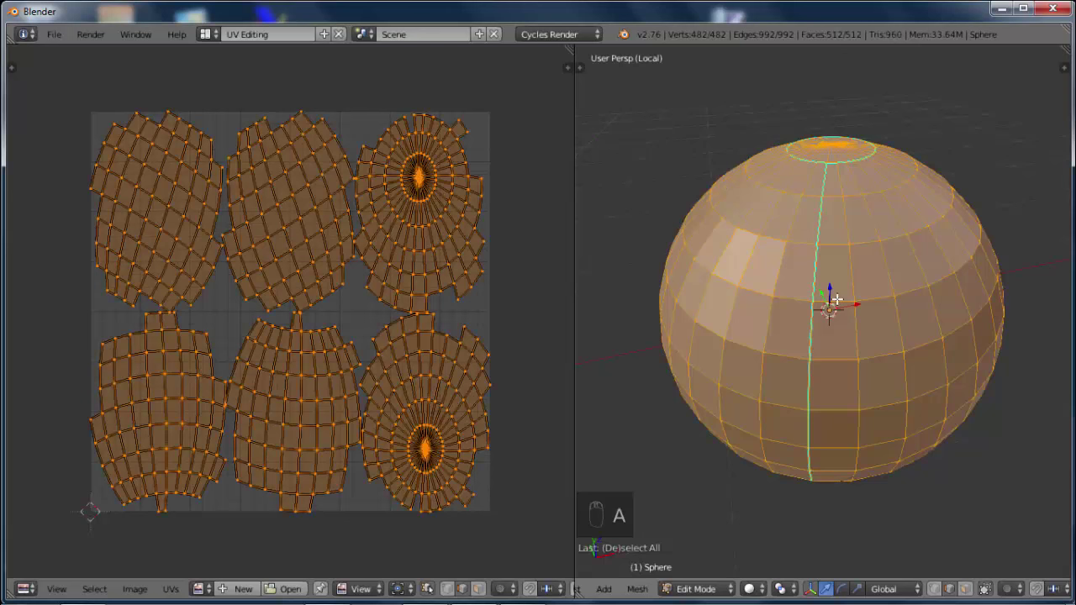
key("Tab")
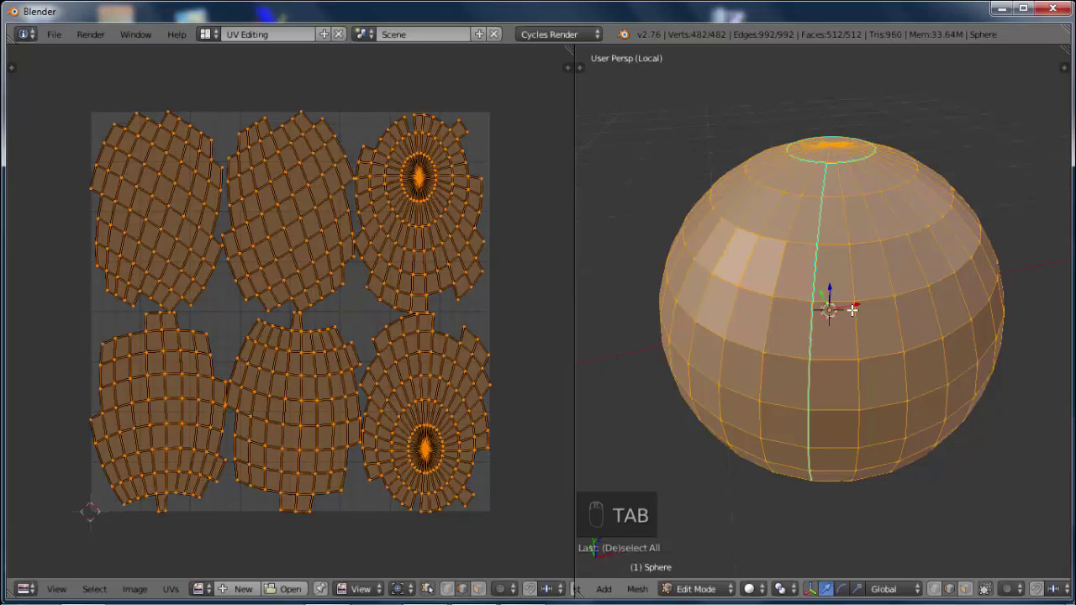
Undo the wrong marking and mark a seam from the top cap down one meridian
key("ctrl+z")
key("ctrl+z")
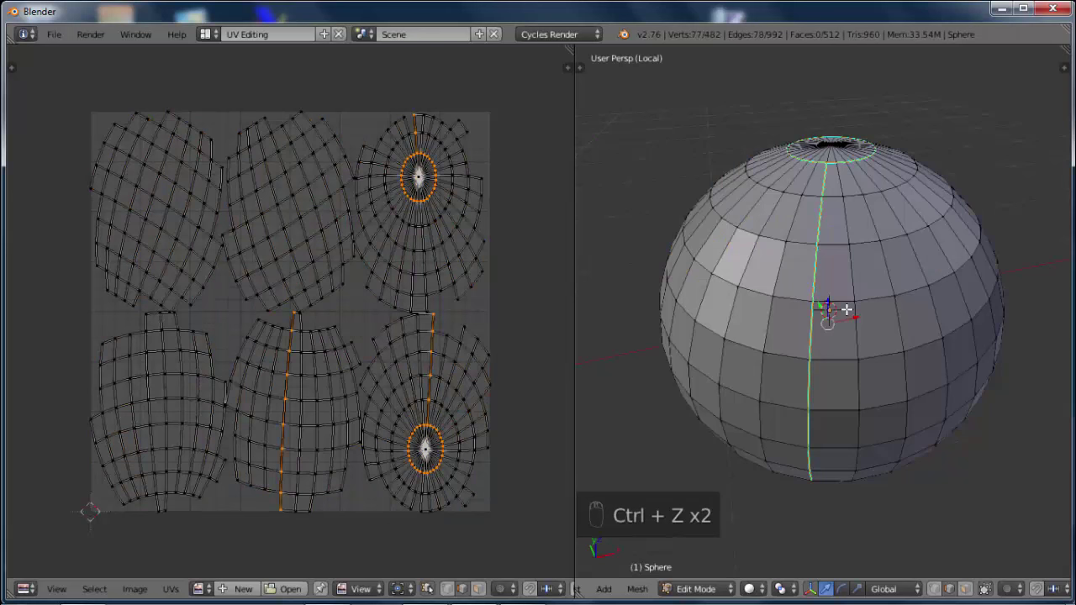
key("ctrl+e")
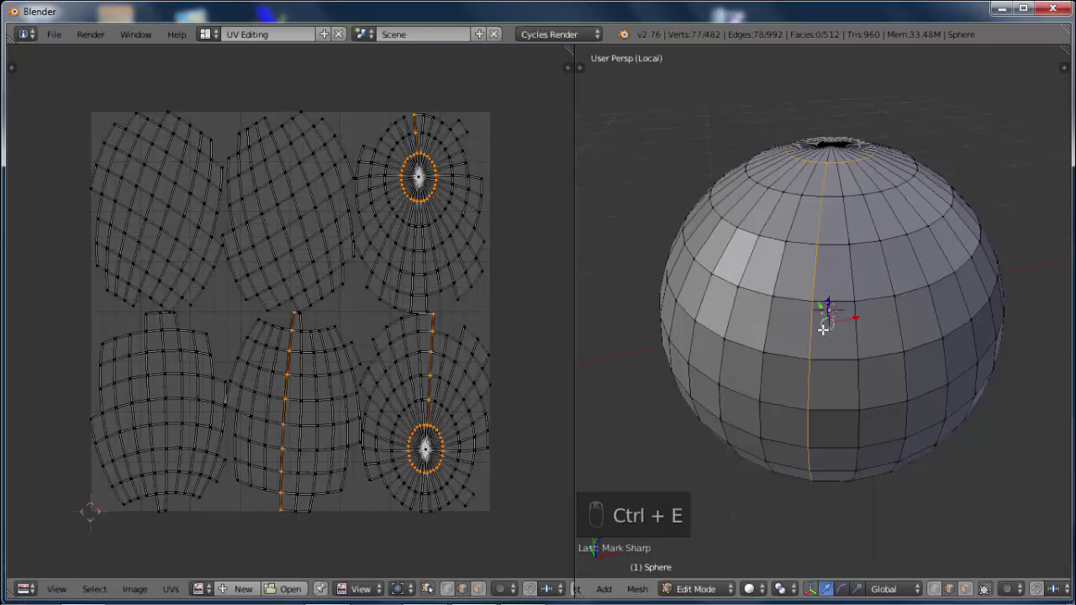
key("ctrl+e")
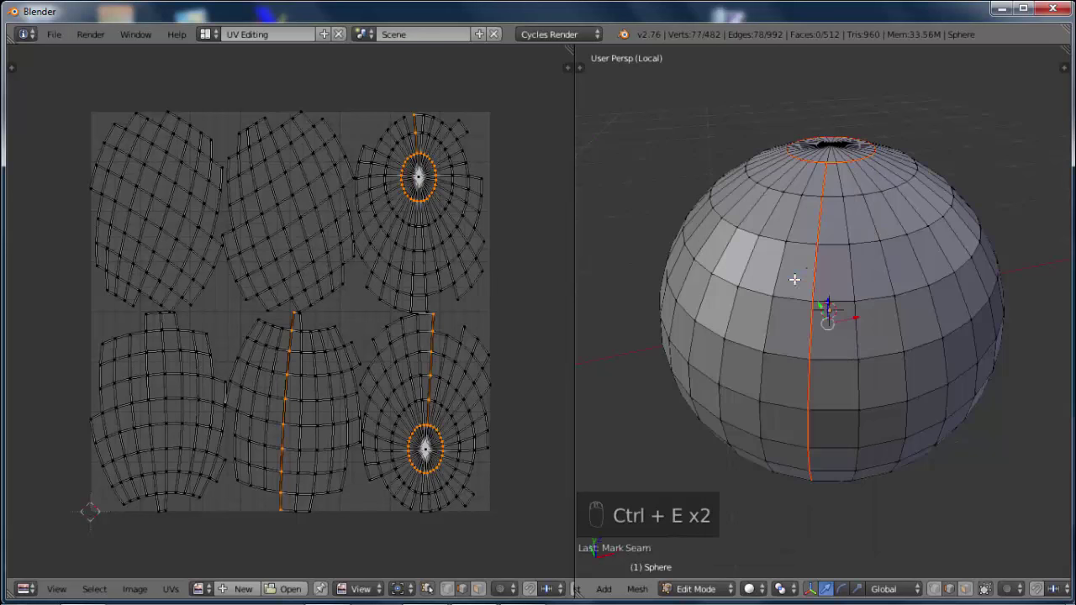
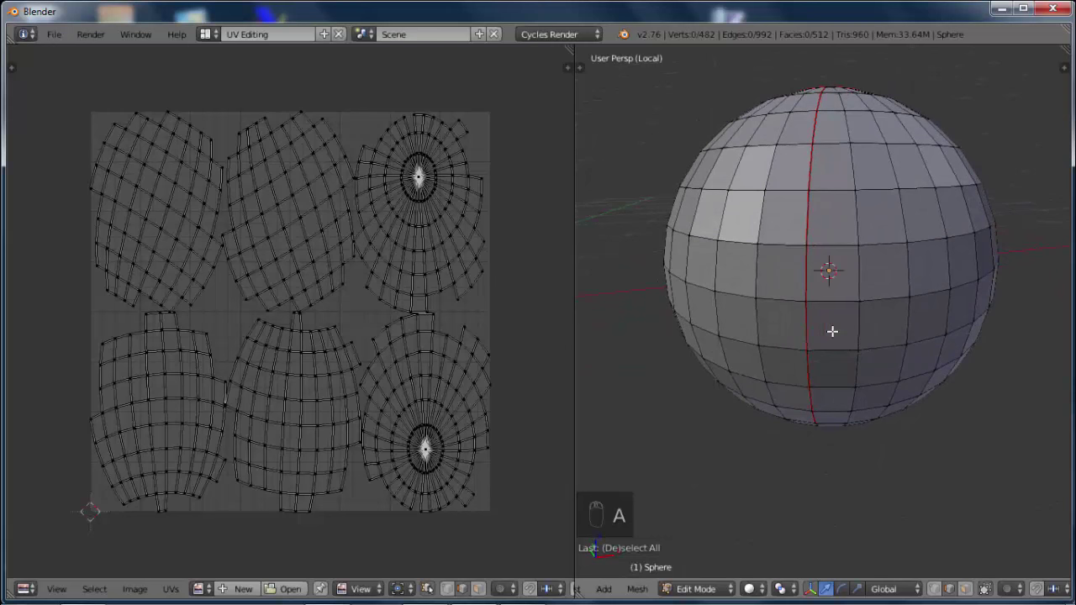
Unwrap the whole sphere along its seam into one fan island plus two pole caps
key("a")
key("u")
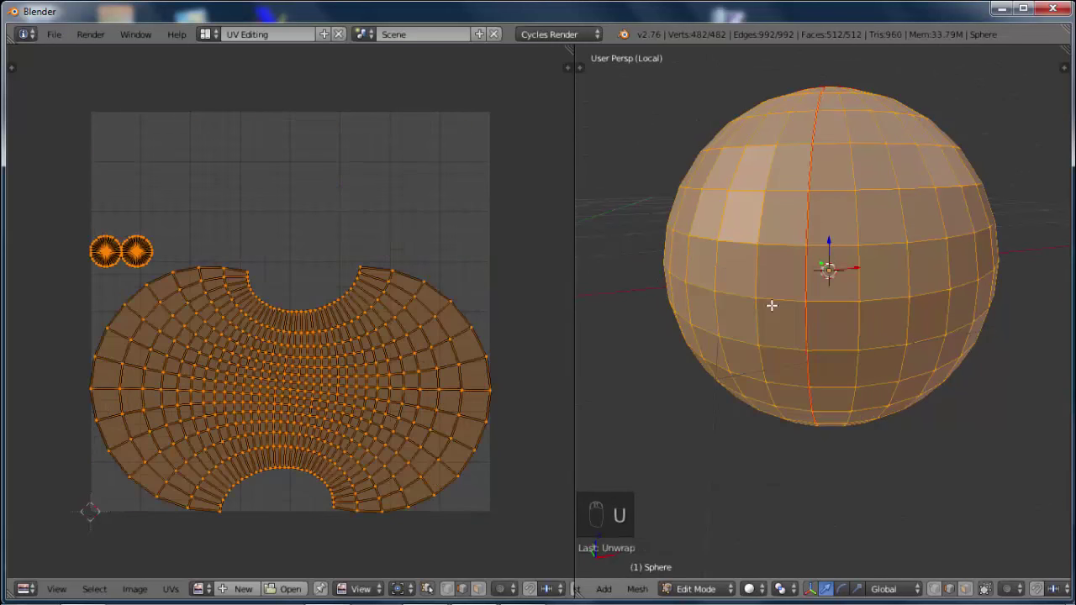
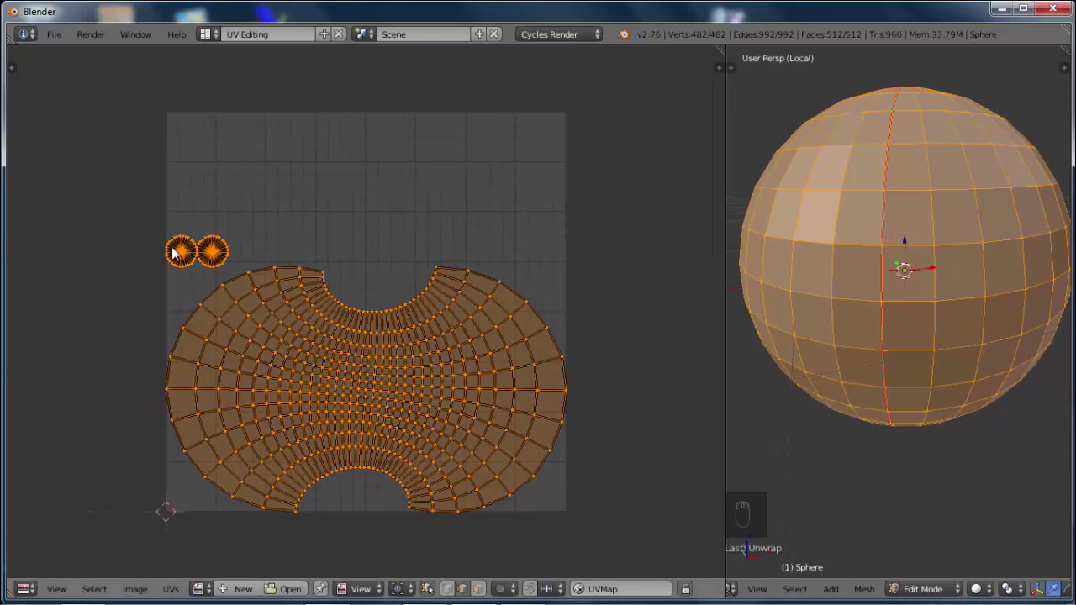
key("l")
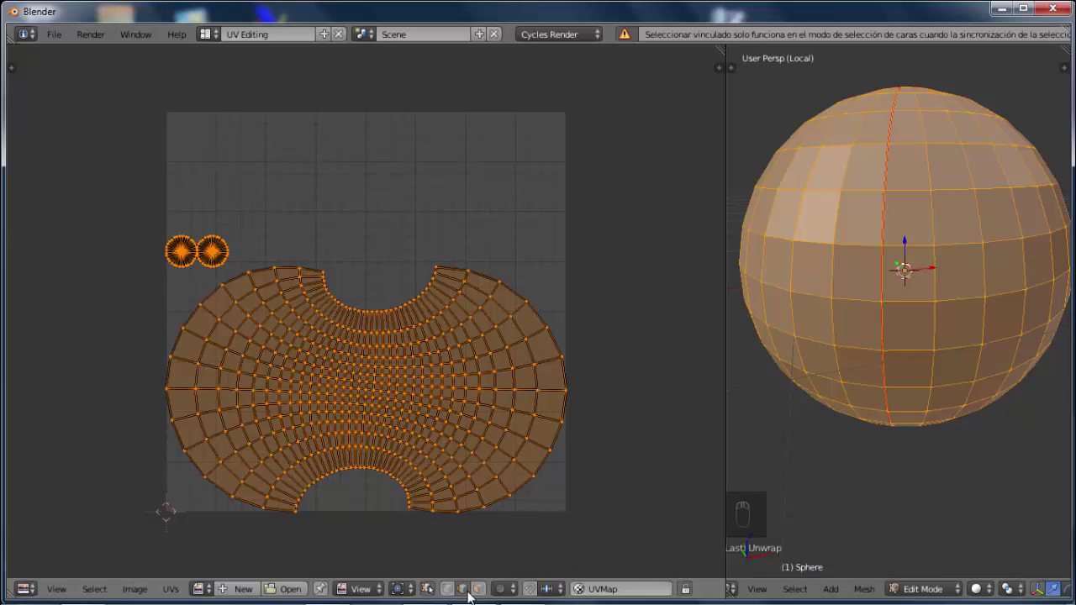
left_click_drag(482, 595, 185, 261)
Move both pole-cap islands to the upper corner and shift the fan island up into the square
key("l")
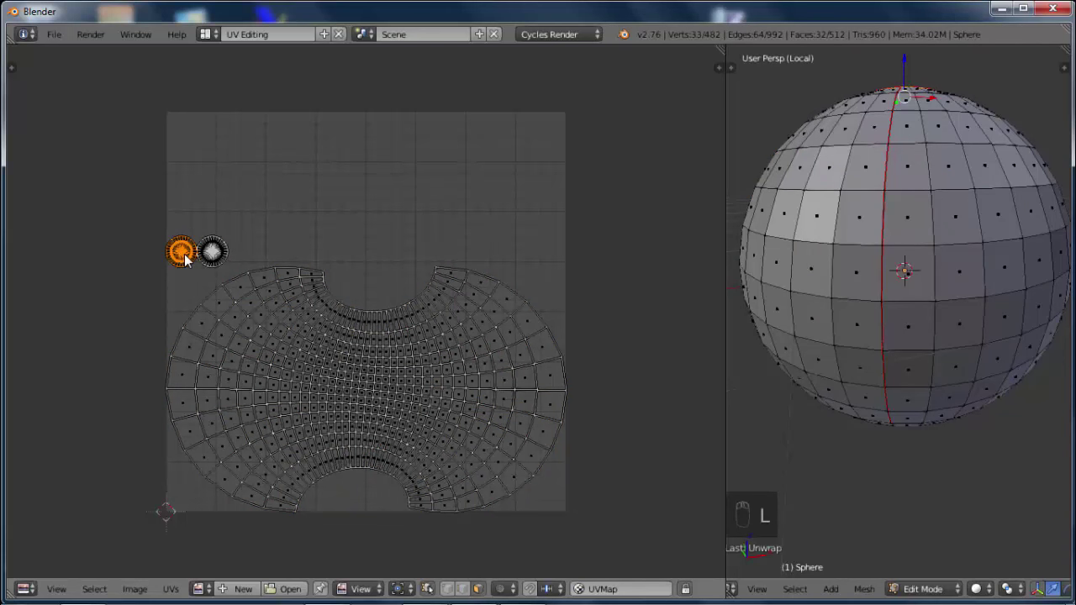
key("shift+l")
key("g")
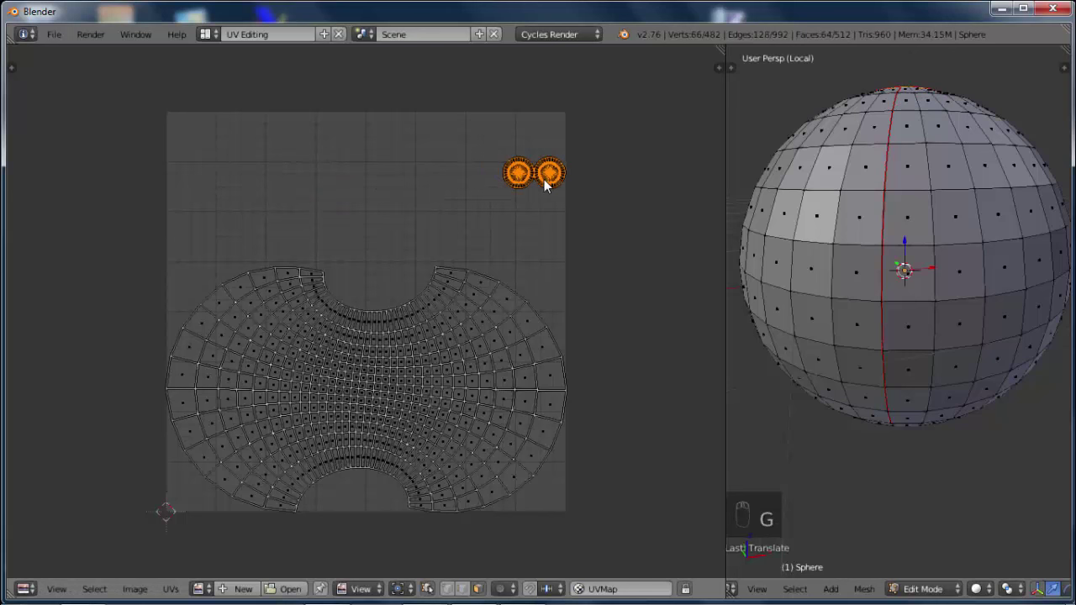
key("l")
key("g")
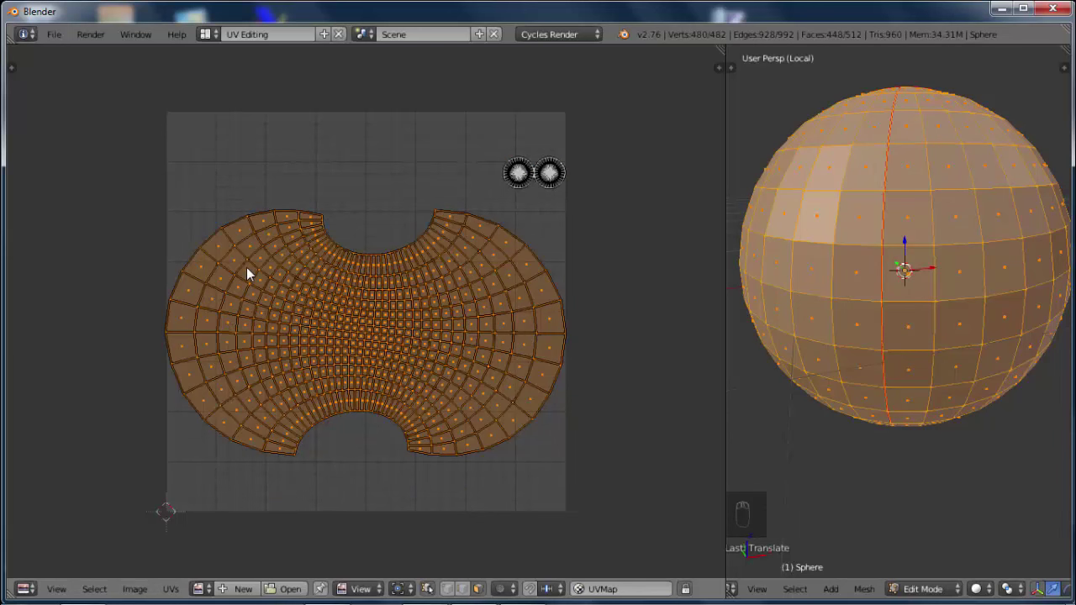
Convert the main sphere island to a square grid with UV Squares, then scale and fit it in the texture area
key("t")
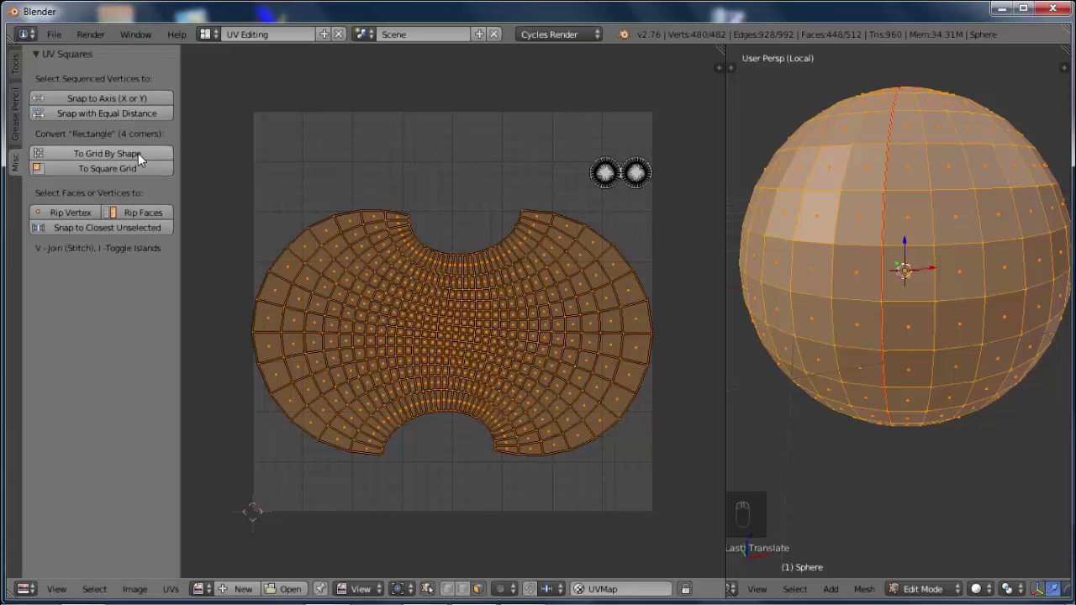
left_click_drag(100, 163, 461, 316)
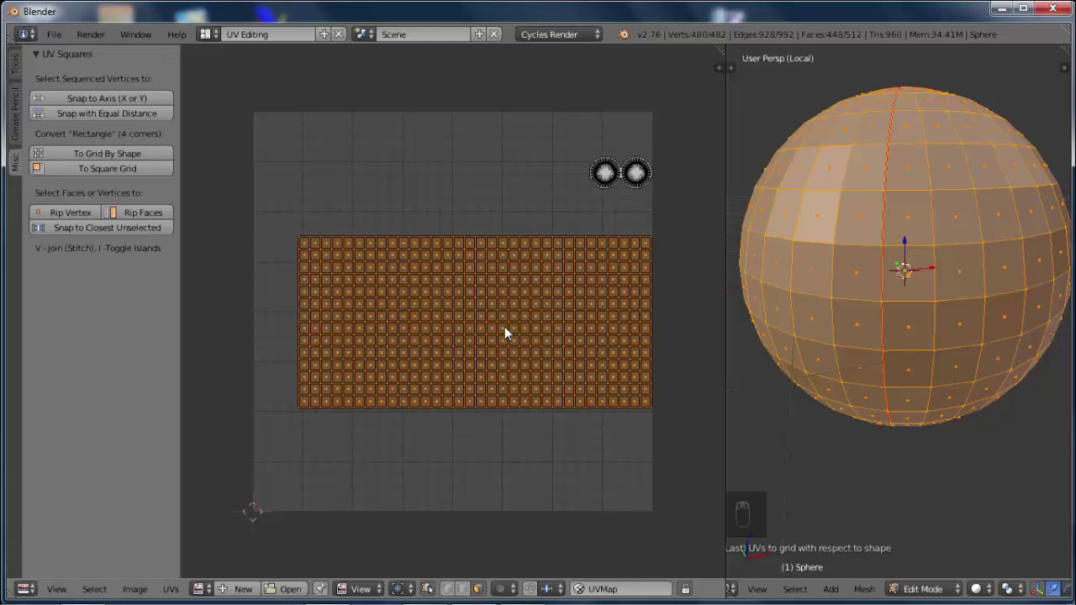
key("s")
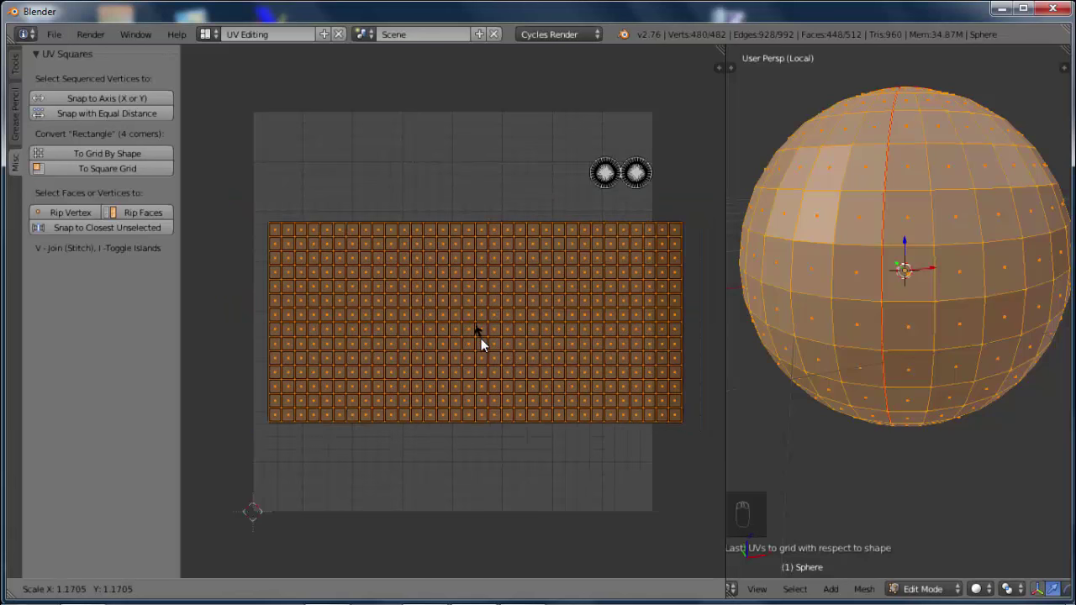
key("g")
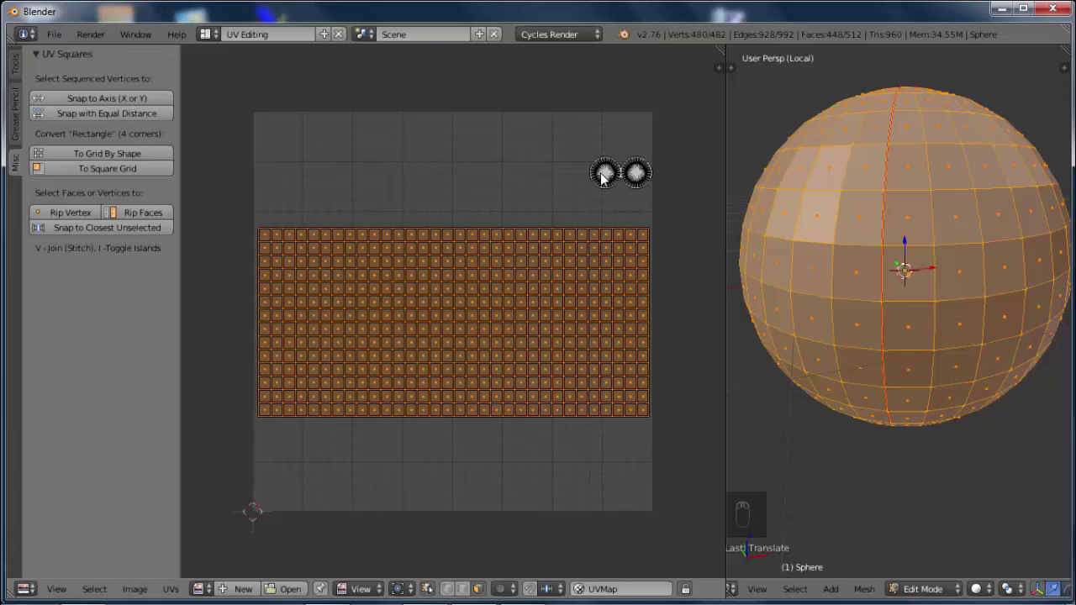
Move and enlarge each pole-cap island above the grid, then leave local view
key("l")
key("g")
key("s")
key("g")
key("l")
key("g")
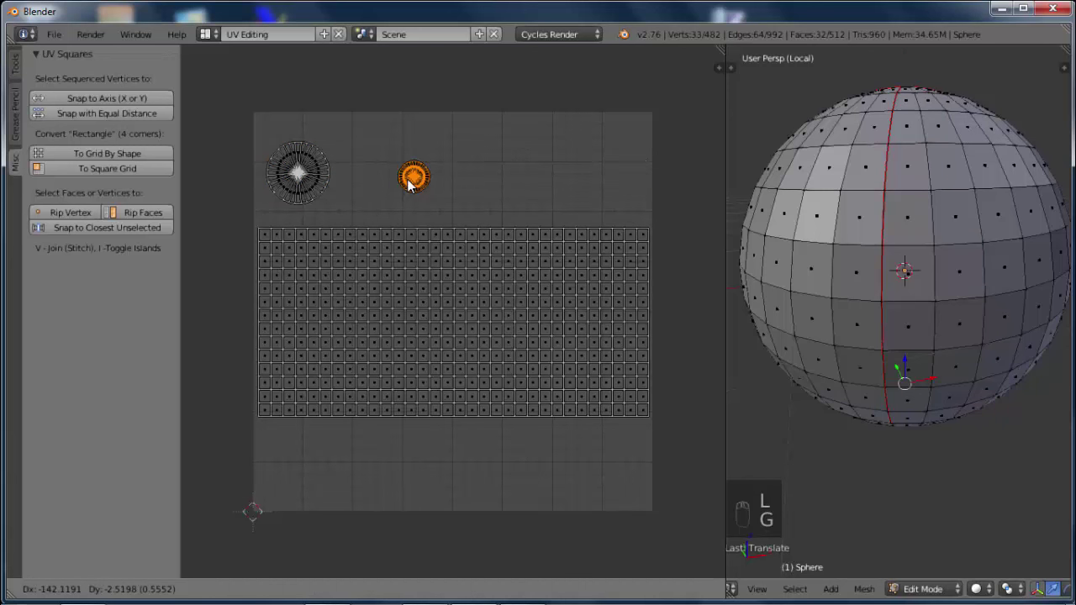
key("s")
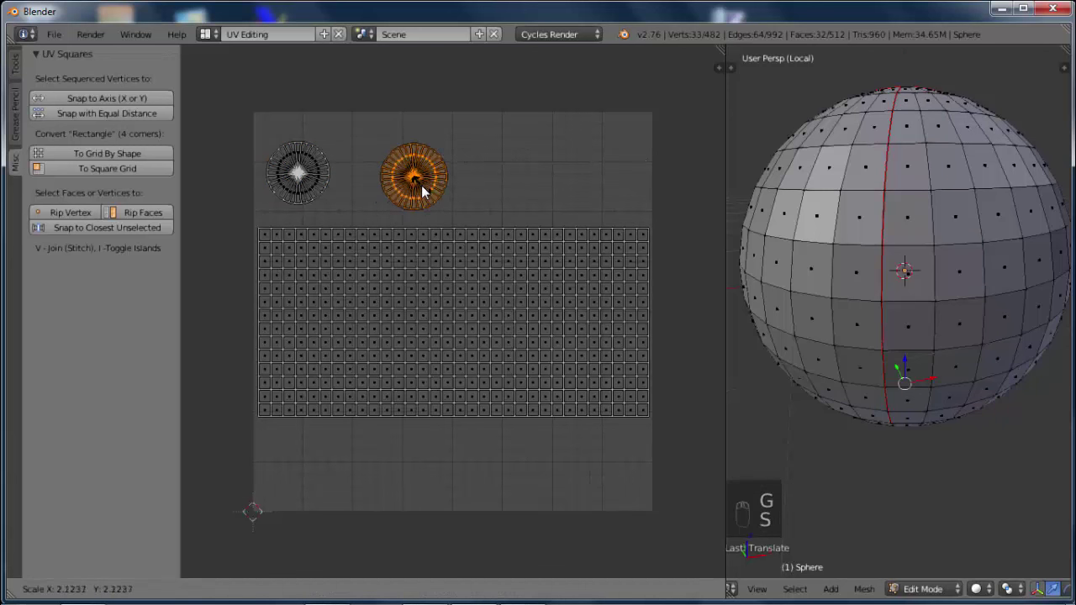
key("g")
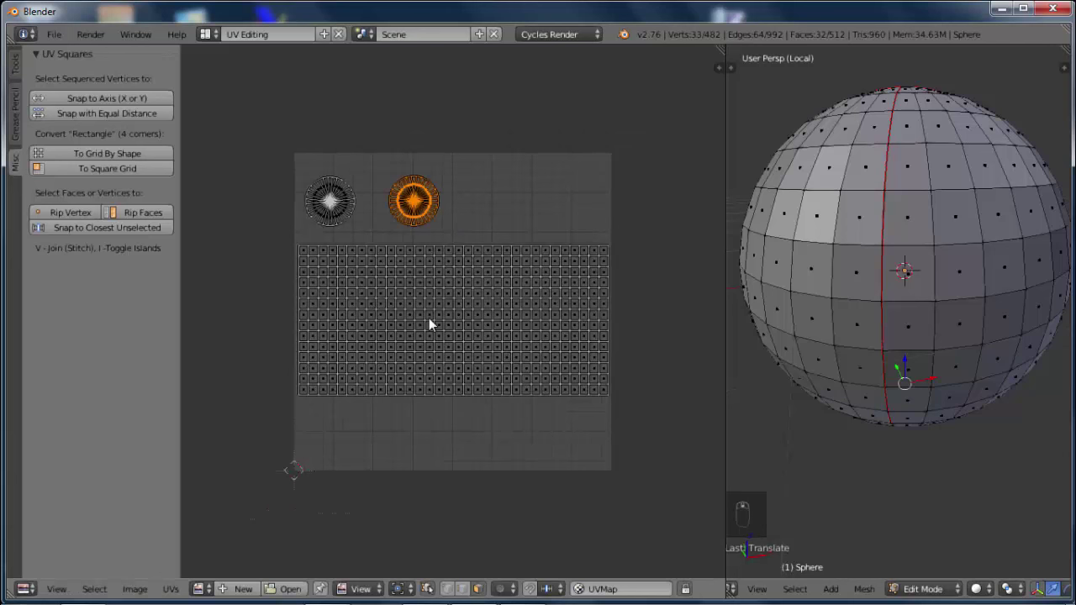
key("a")
key("a")
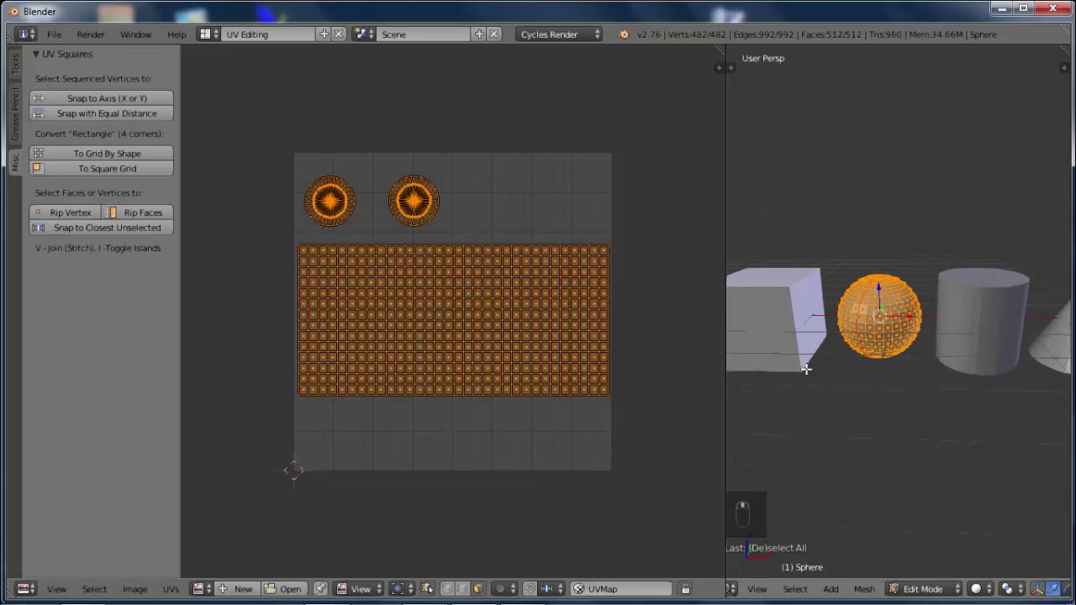
Enter Edit Mode on the cylinder, mark its seams and unwrap it into a side strip and two caps
key("Tab")
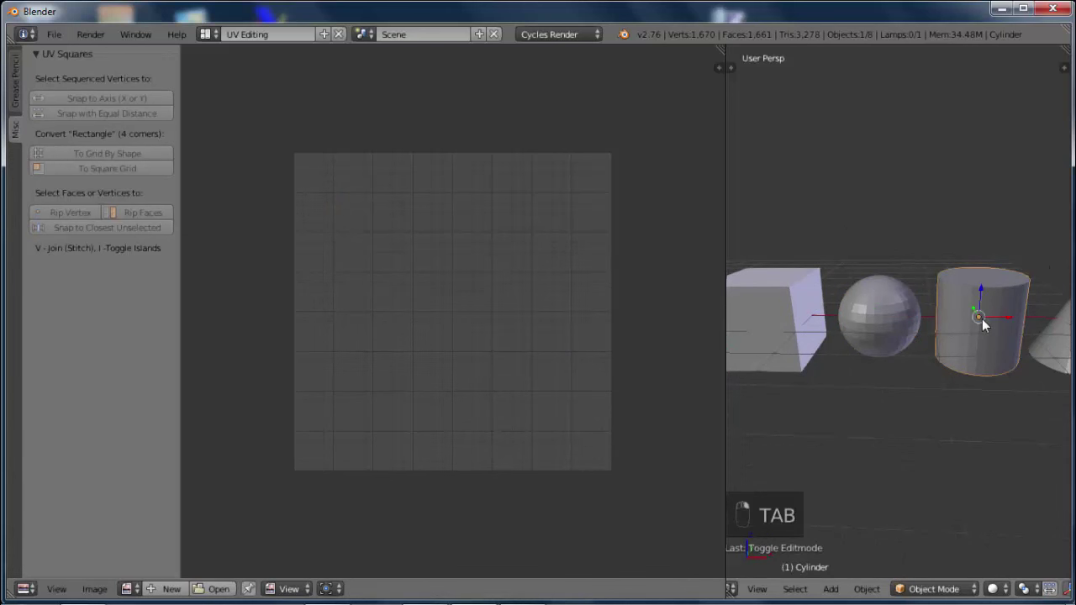
key("Tab")
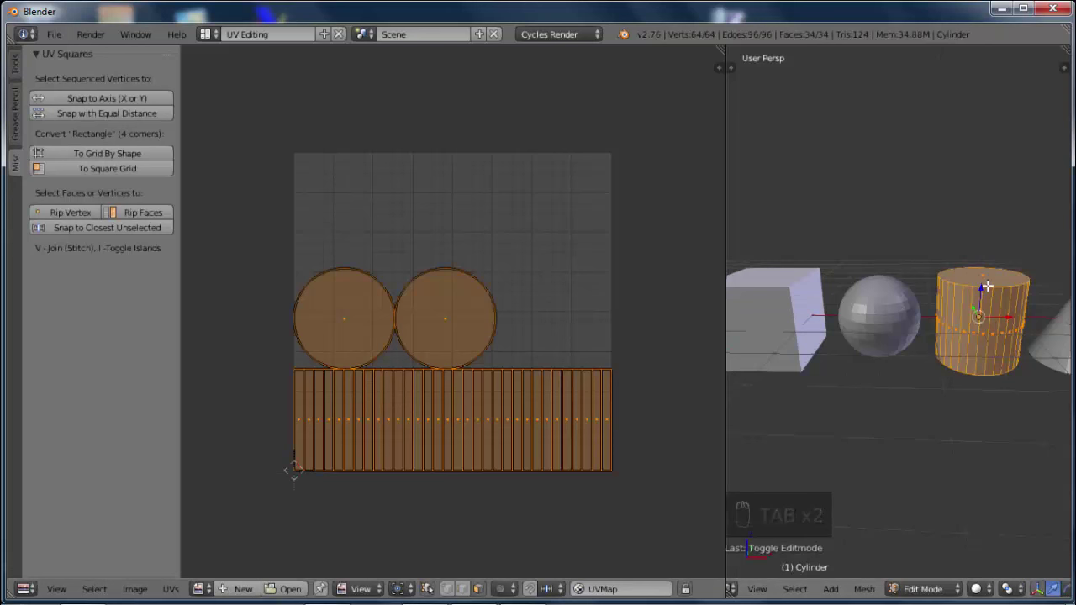
key("u")
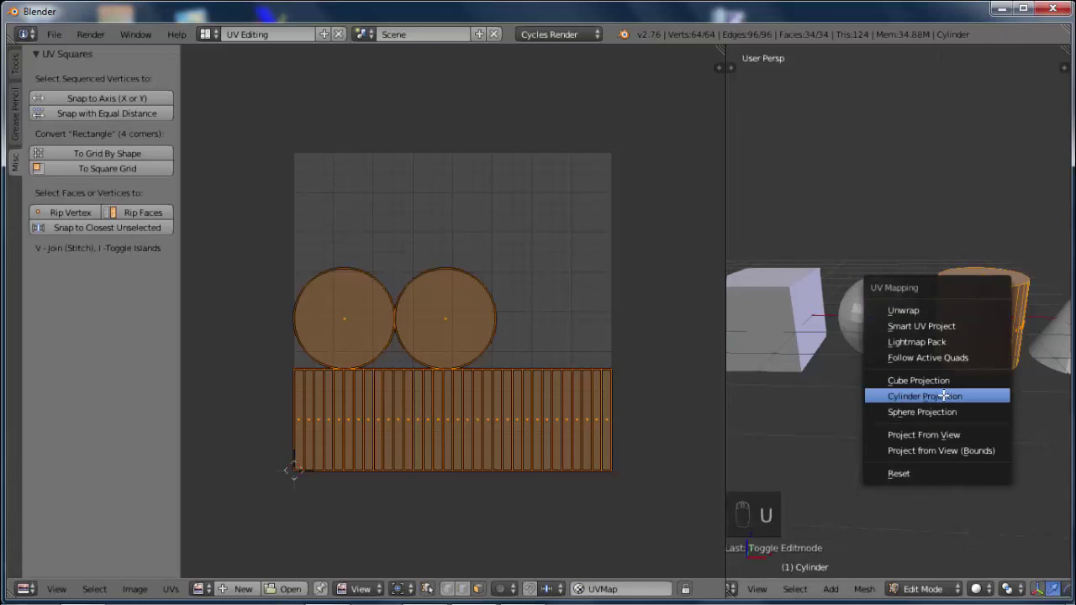
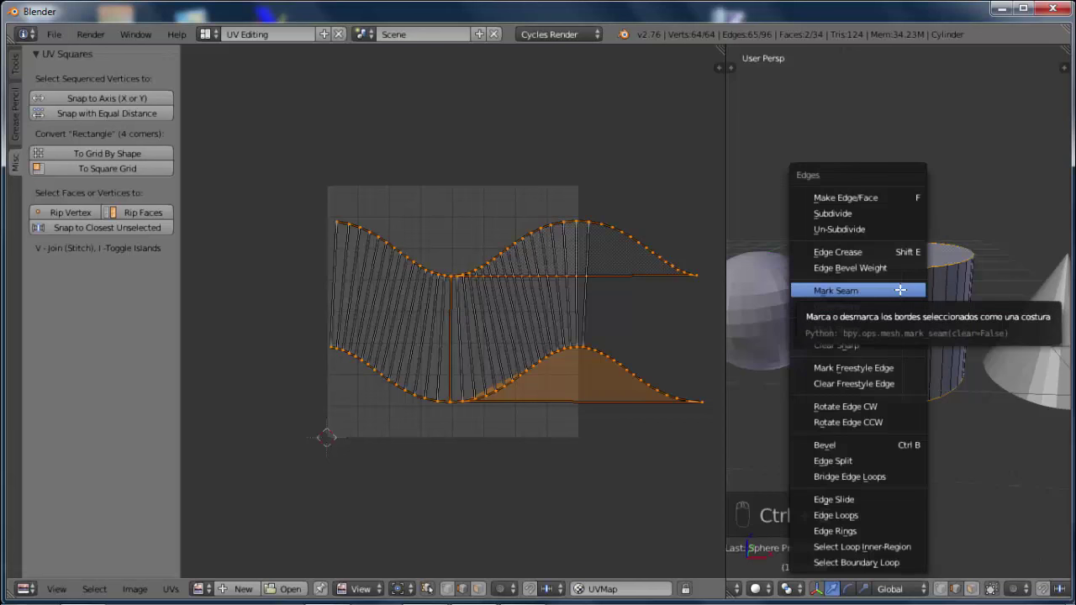
key("a")
key("a")
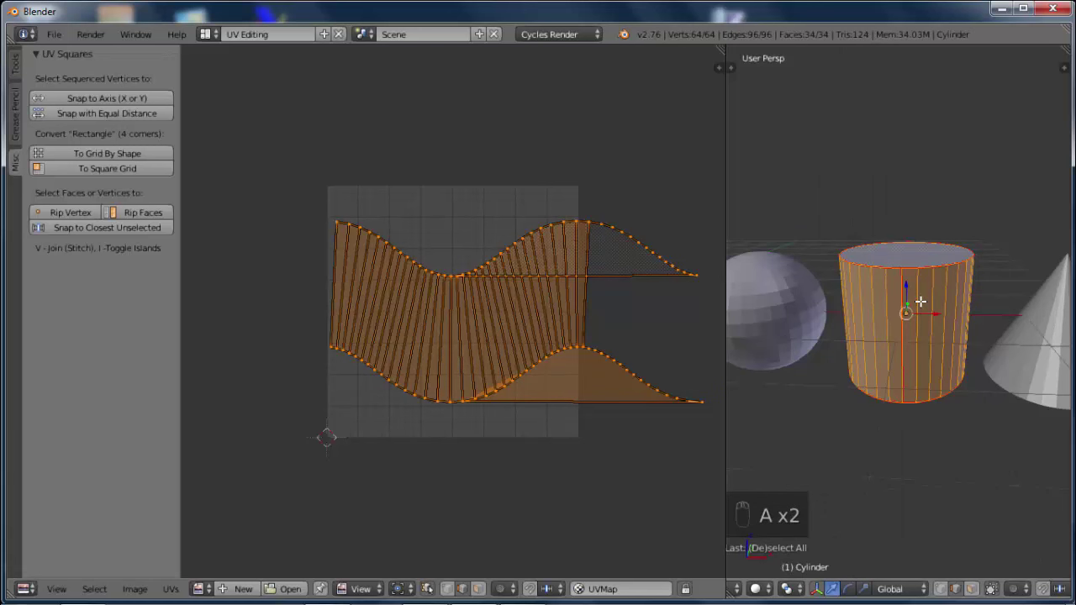
key("u")
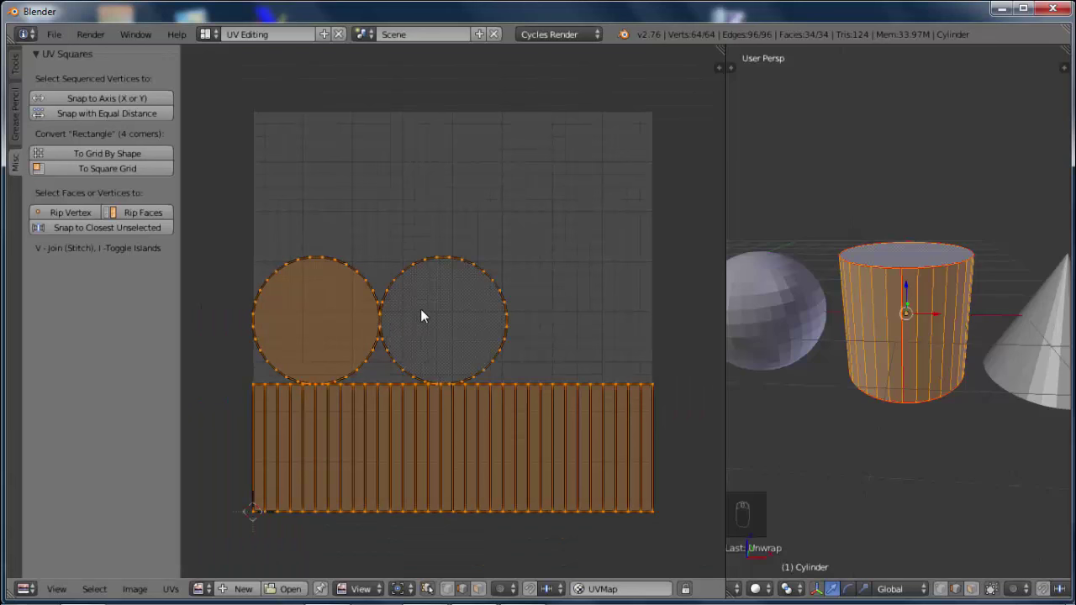
Select each round cap island and move them up beside each other toward the upper right
key("l")
key("l")
key("l")
key("l")
key("l")
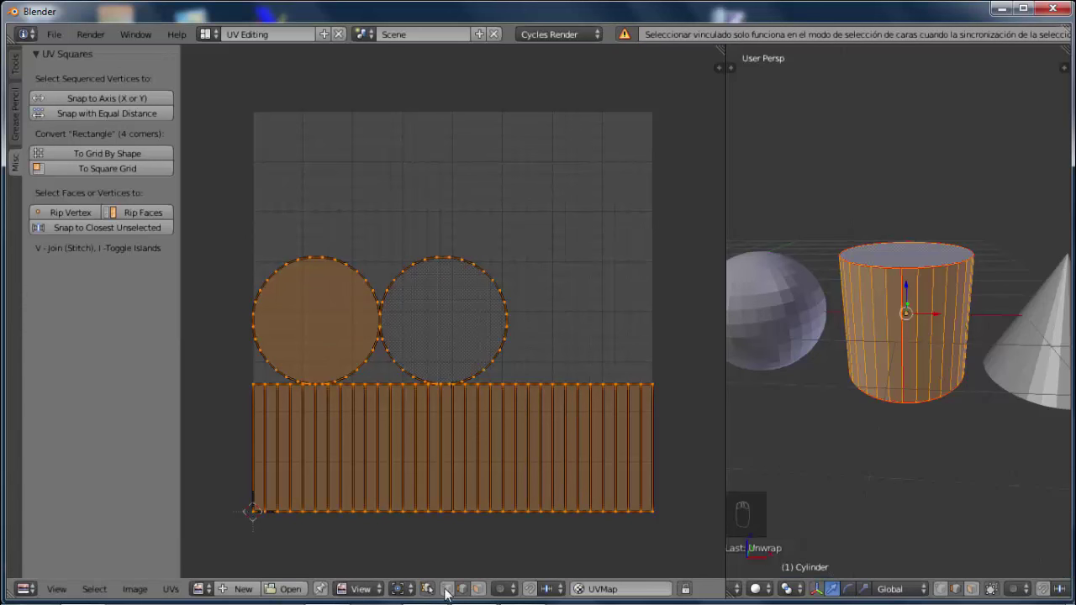
key("l")
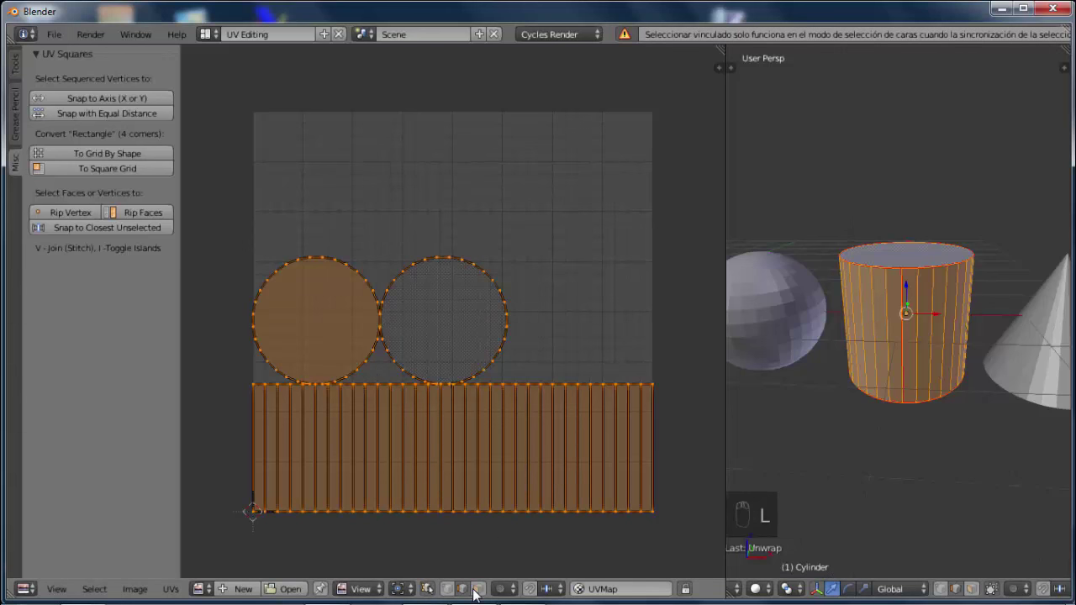
left_click_drag(484, 597, 454, 326)
key("l")
key("g")
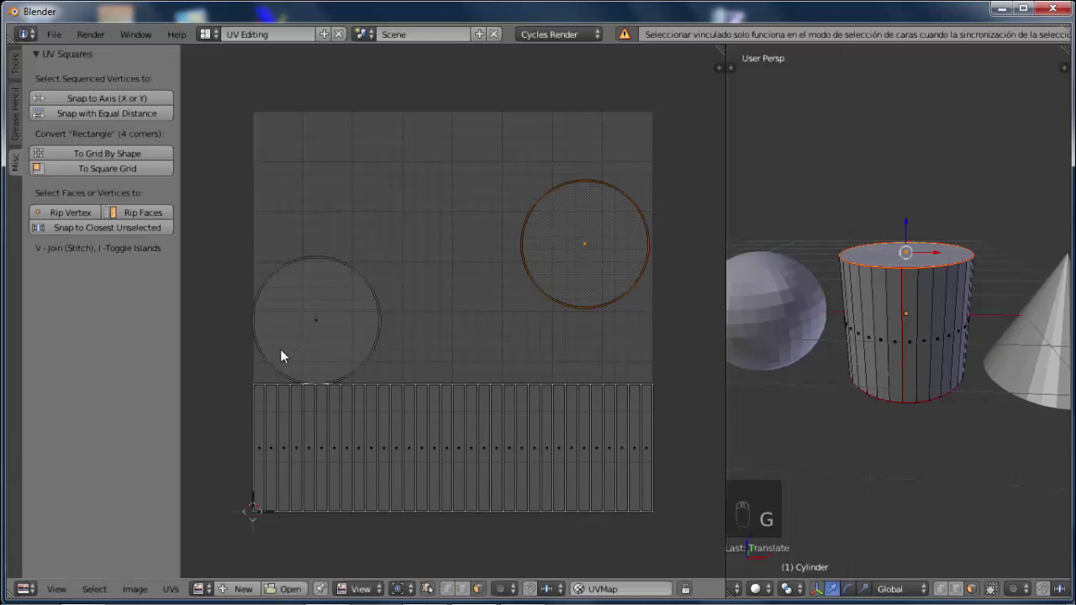
key("l")
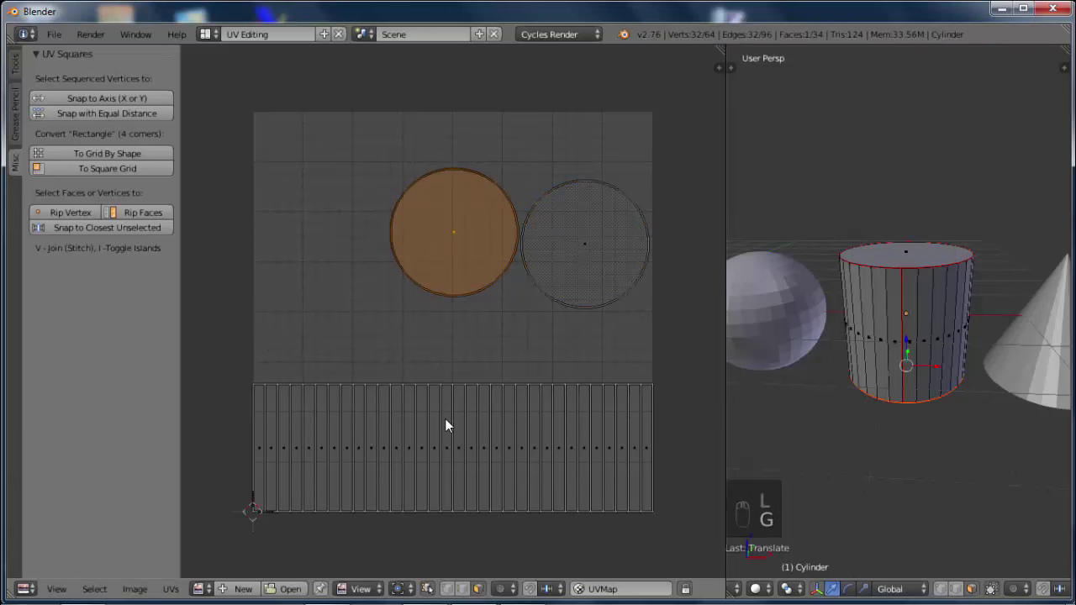
Select, scale and reposition the side strip and caps so the layout fits the UV area
right_click(455, 431)
key("l")
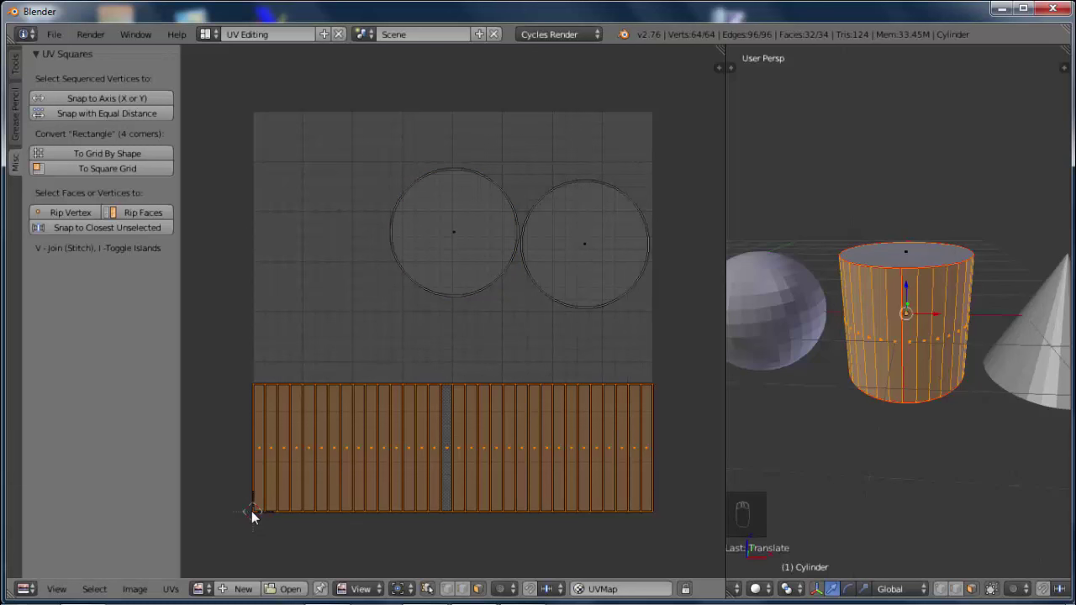
left_click_drag(409, 595, 426, 543)
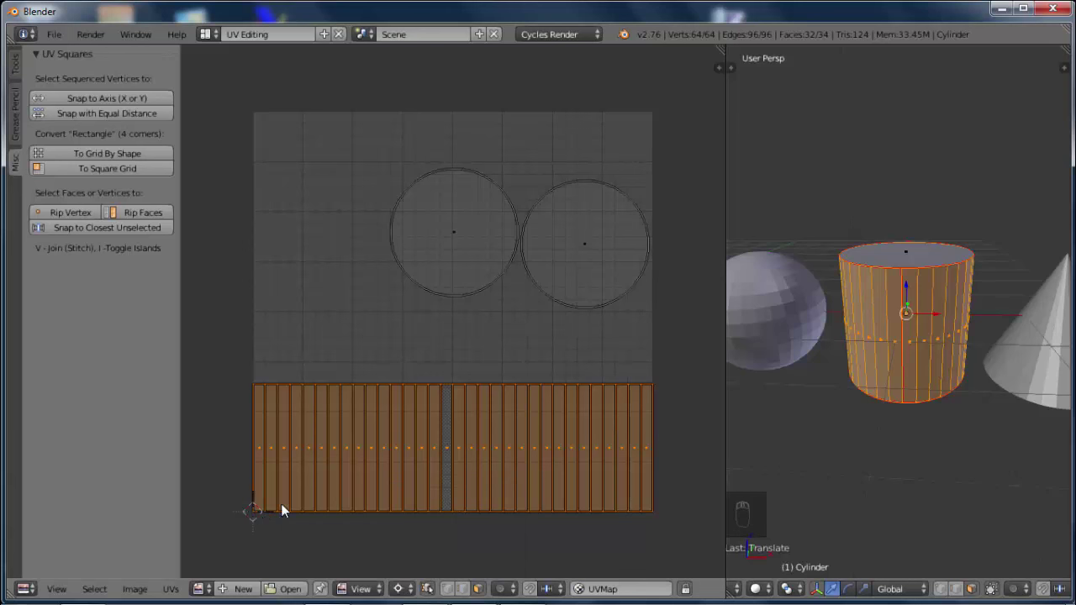
key("s")
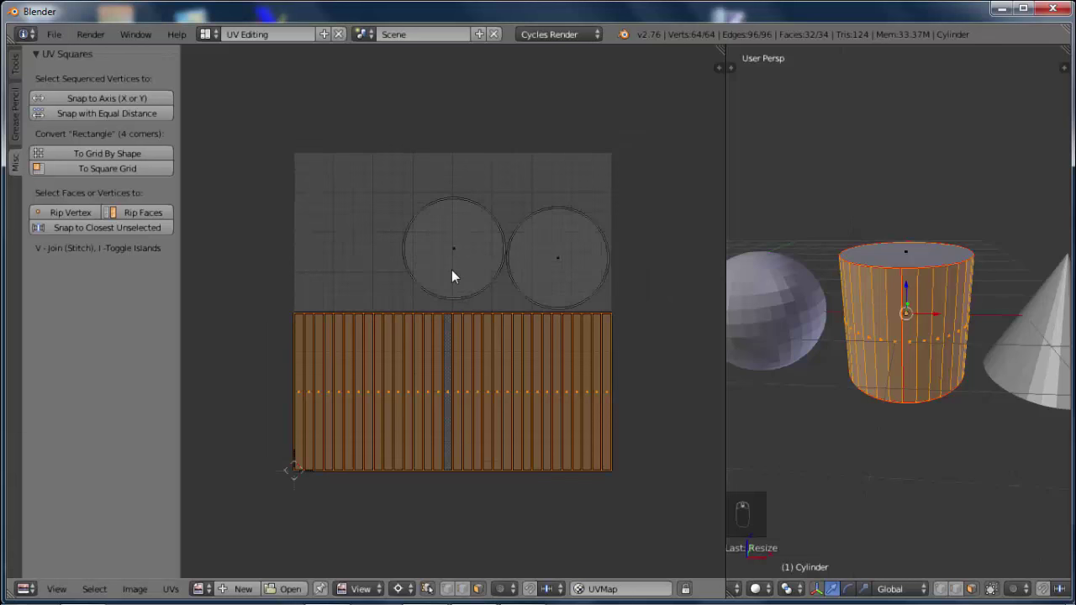
key("l")
key("g")
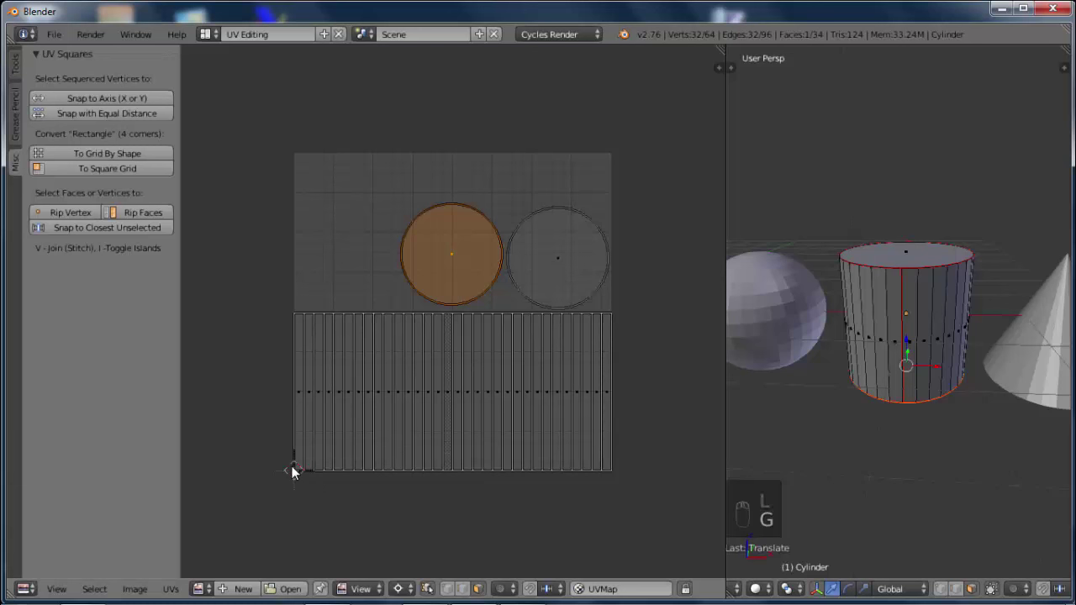
left_click_drag(398, 598, 417, 503)
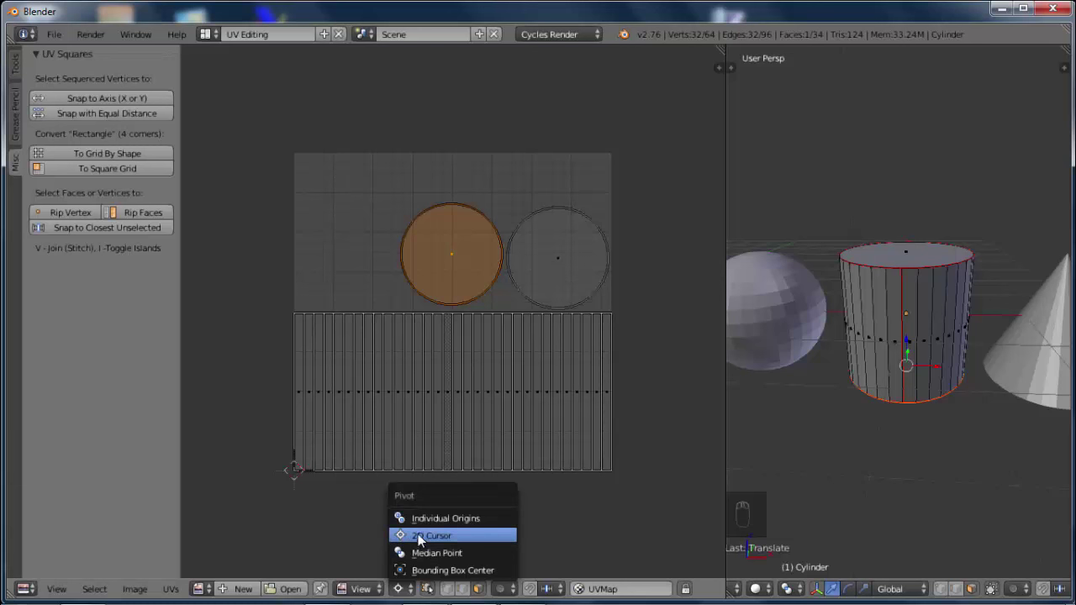
left_click_drag(405, 599, 422, 528)
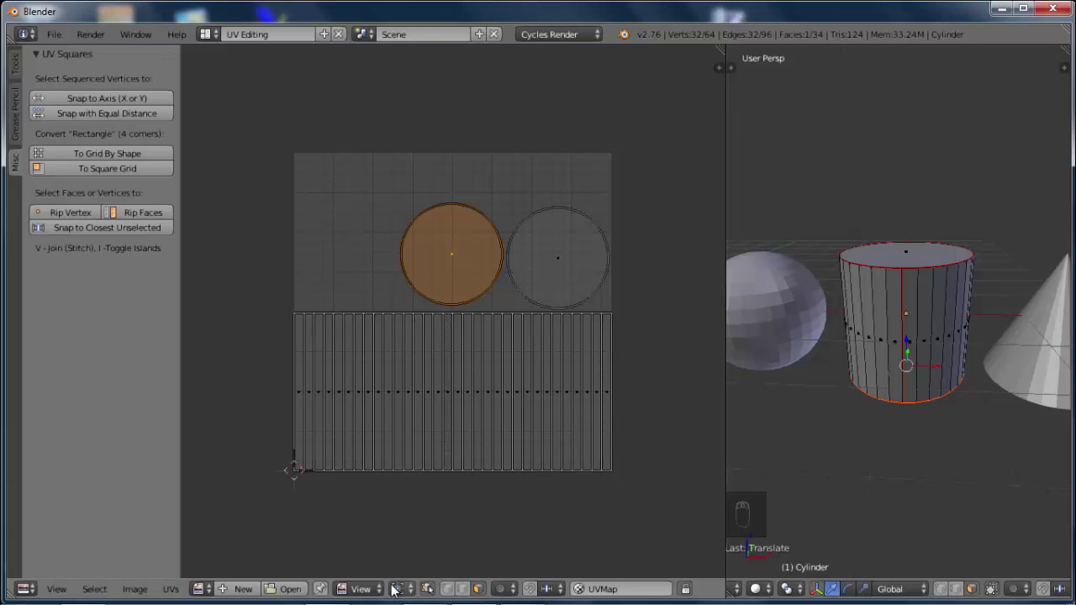
key("l")
key("s")
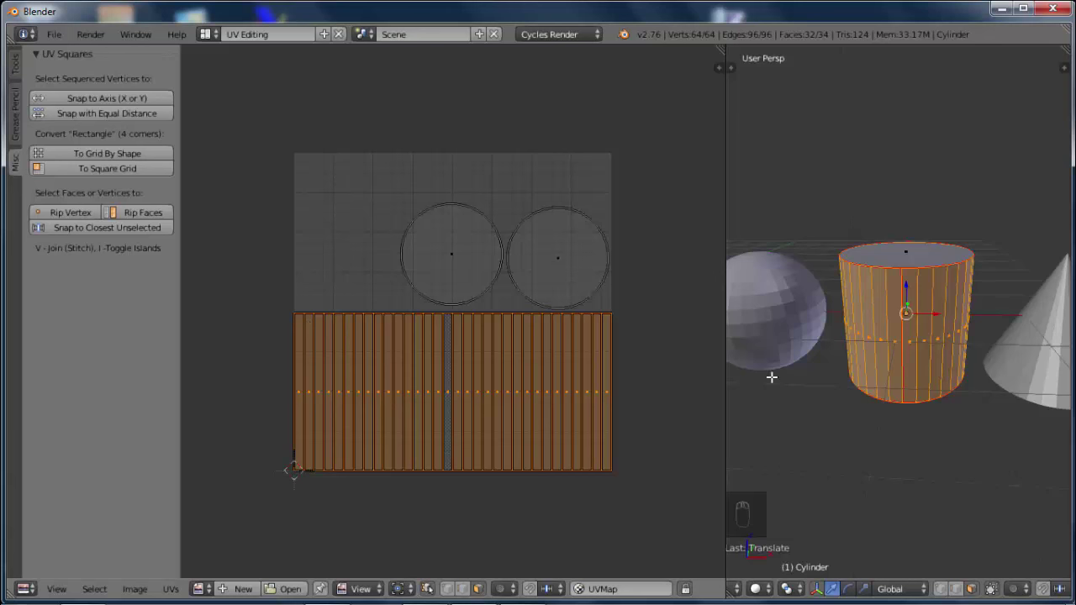
Reselect all the cylinder's faces and return to Object Mode
key("a")
key("a")
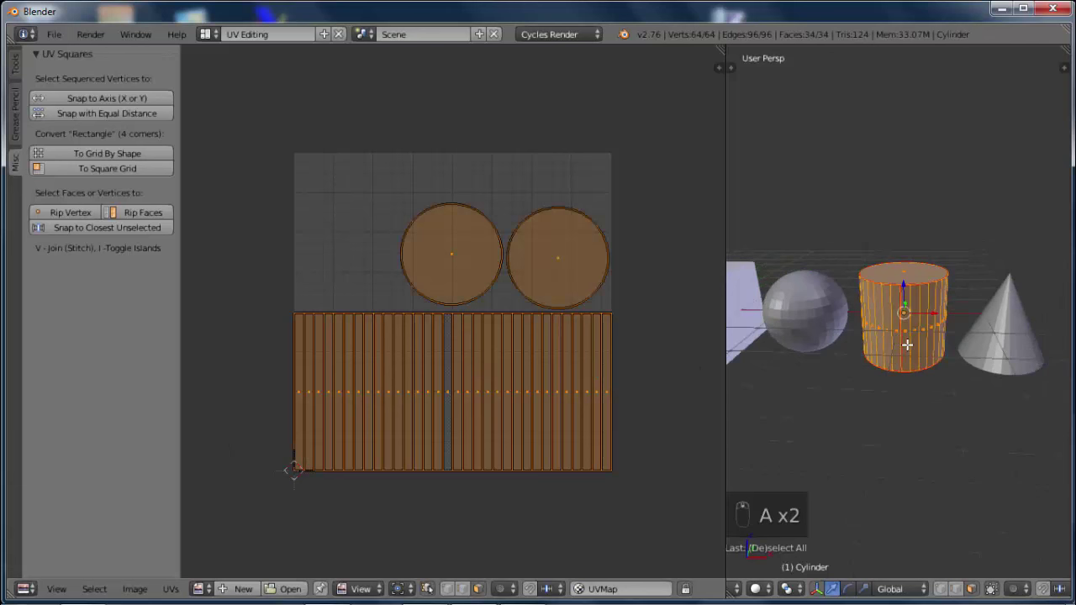
key("Tab")
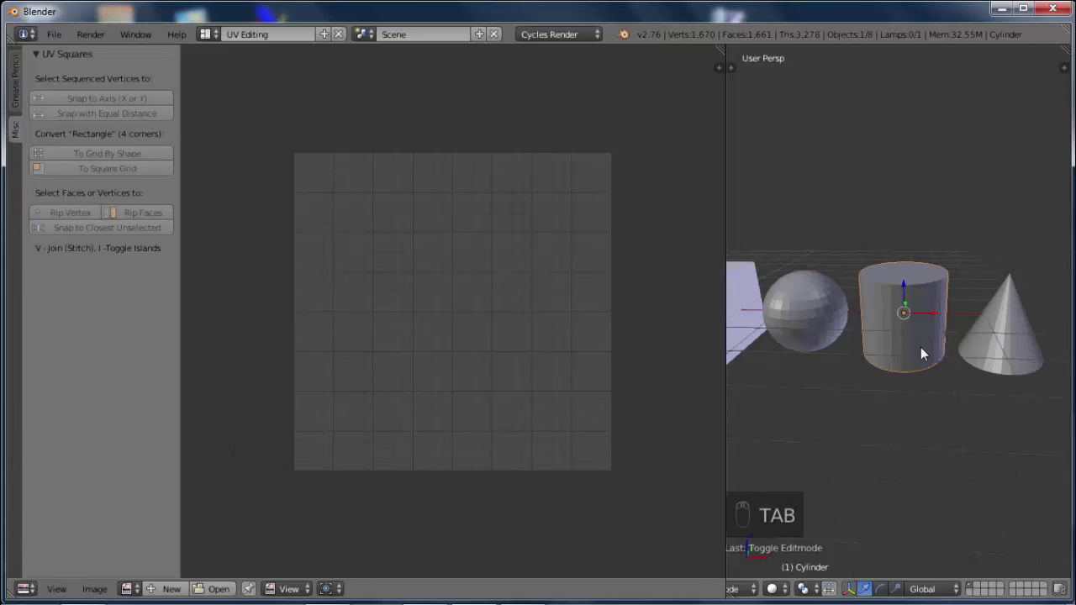
Enter Edit Mode on the cone, mark a side seam and unwrap it into a round base and a fan island
left_click_drag(994, 345, 1024, 349)
key("Tab")
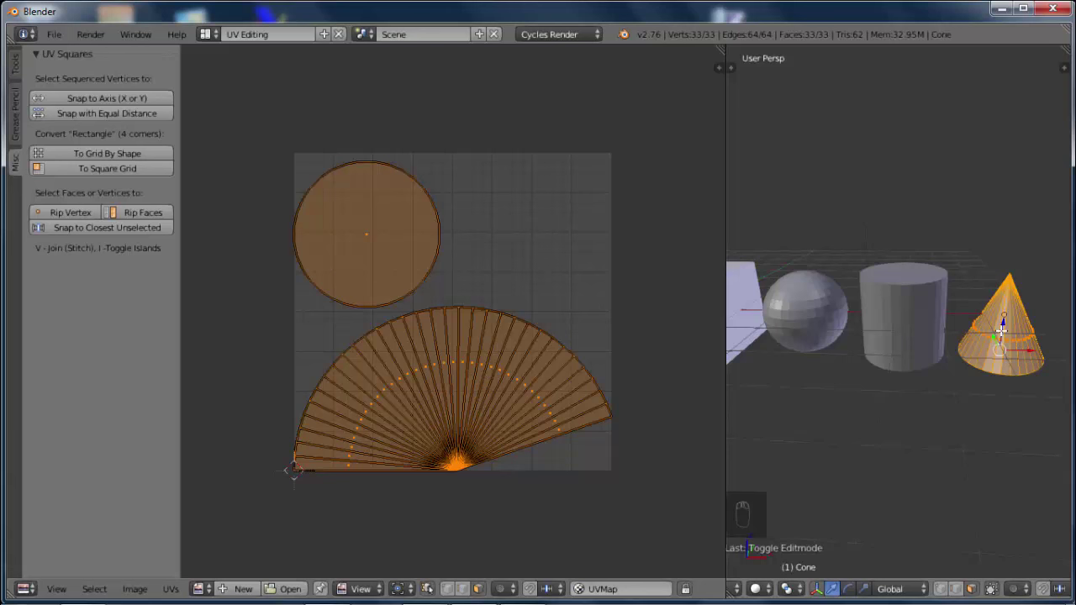
key("u")
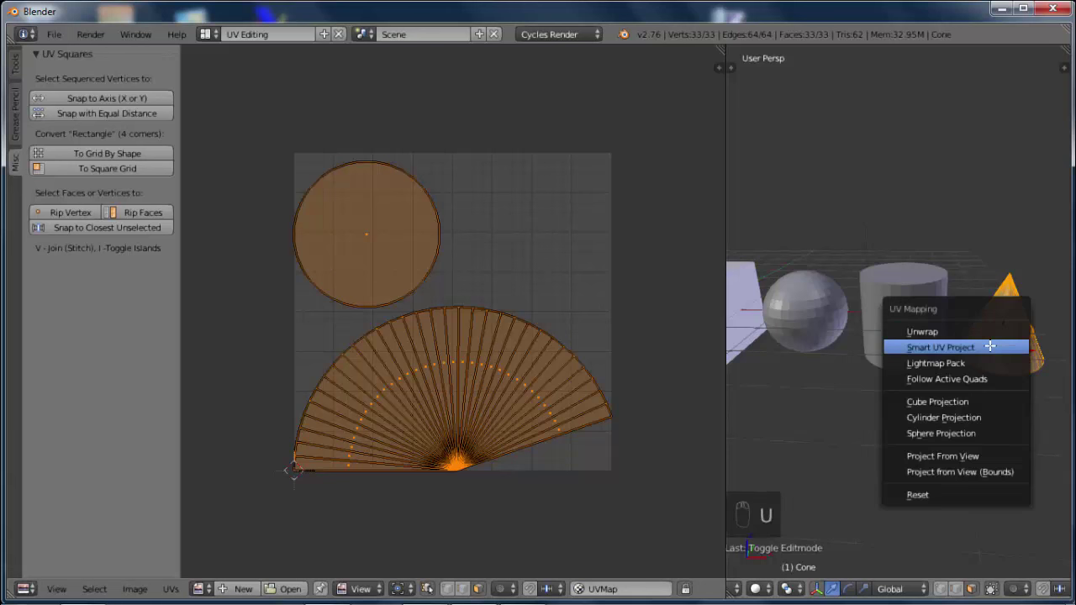
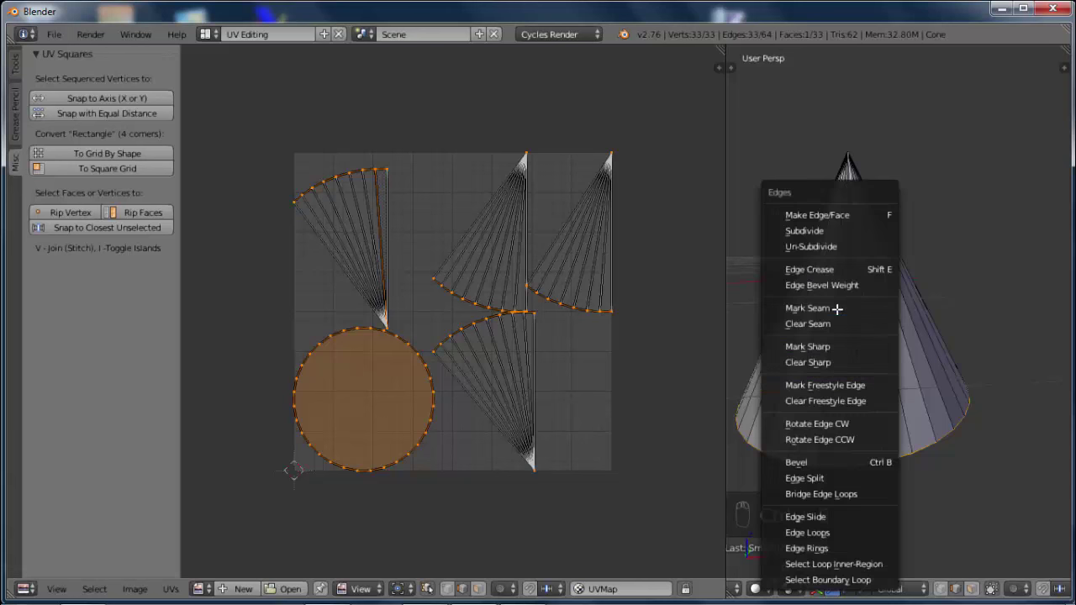
key("a")
key("a")
key("u")
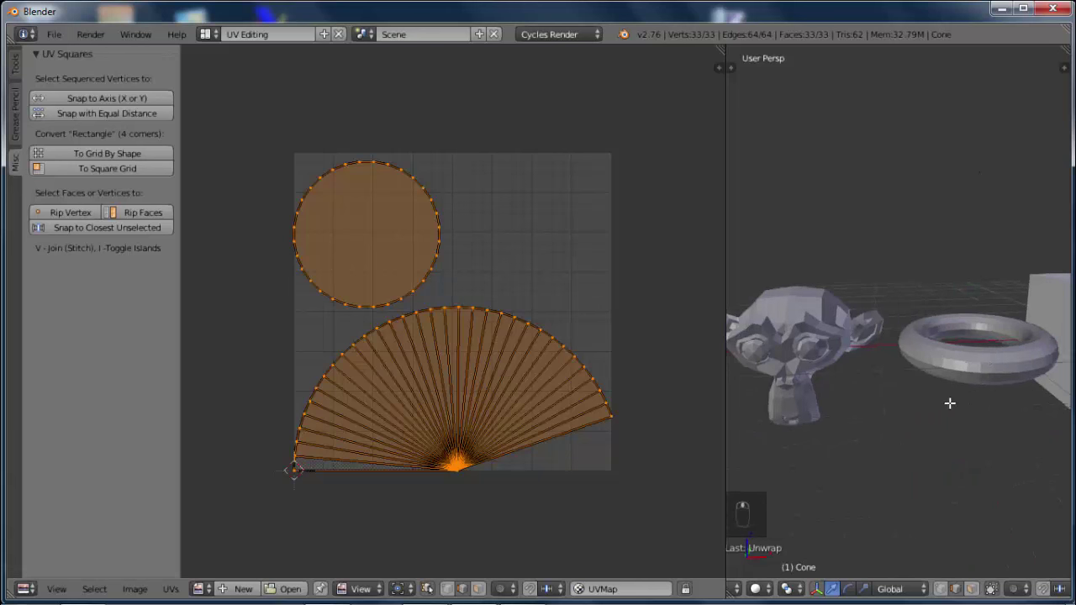
Switch to editing the torus, mark its edge loops as seams and unwrap it into one long strip
key("Tab")
key("Tab")
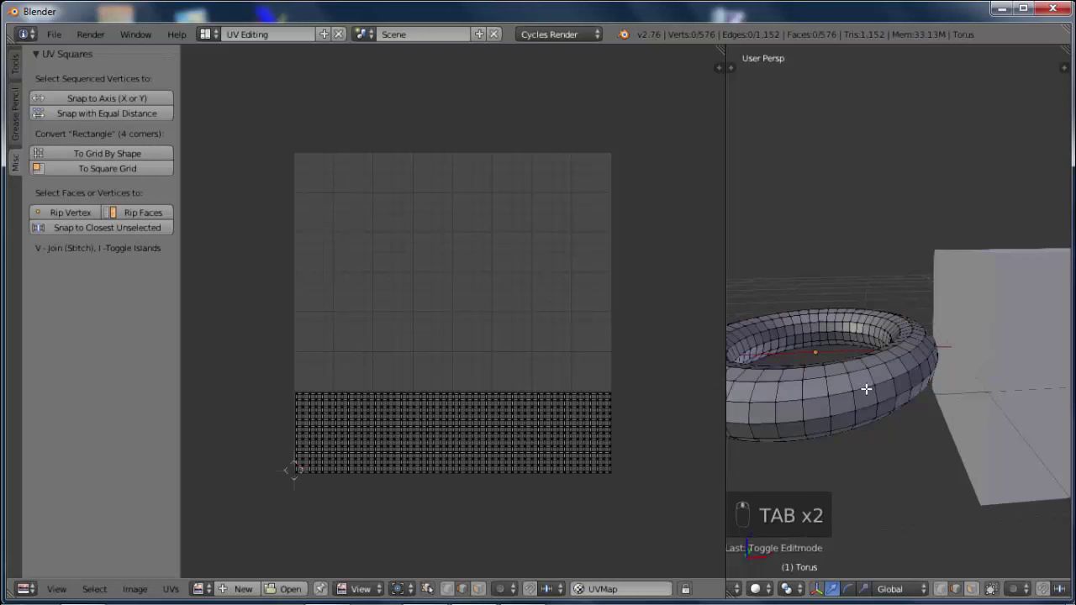
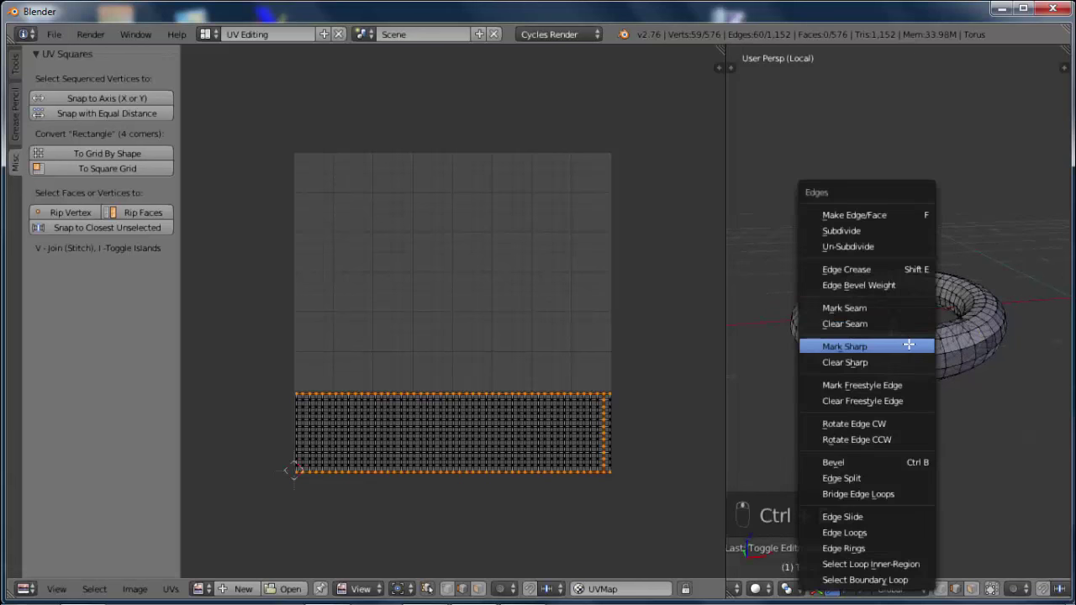
key("ctrl+e")
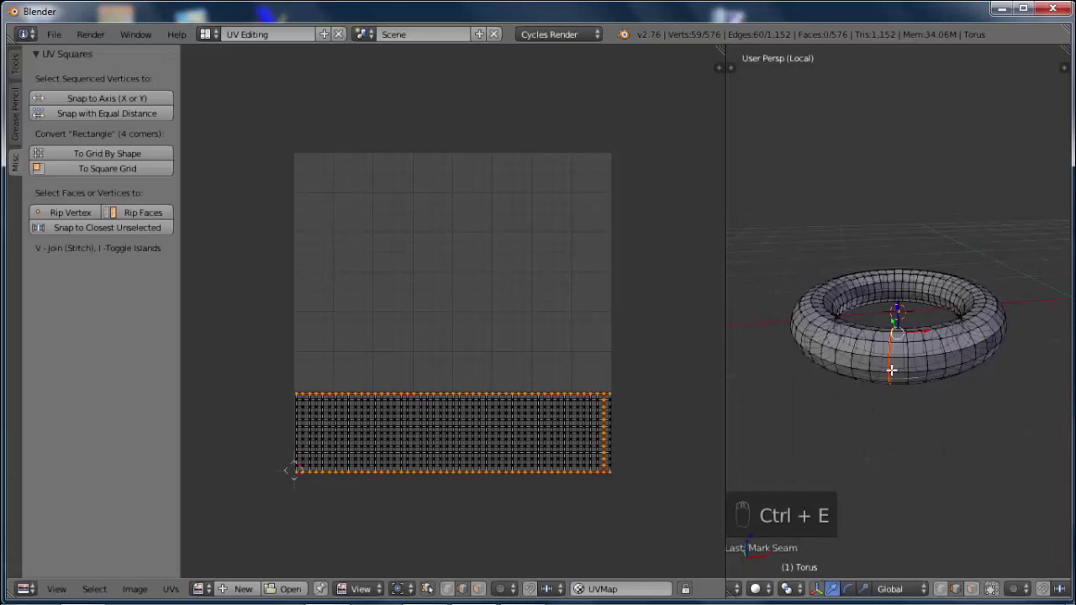
key("a")
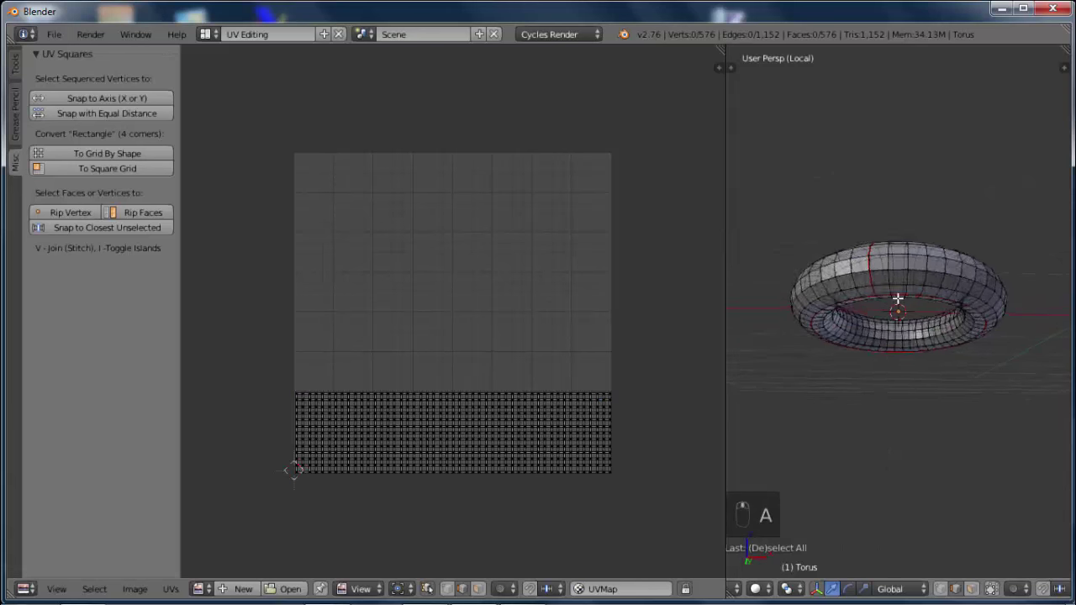
key("a")
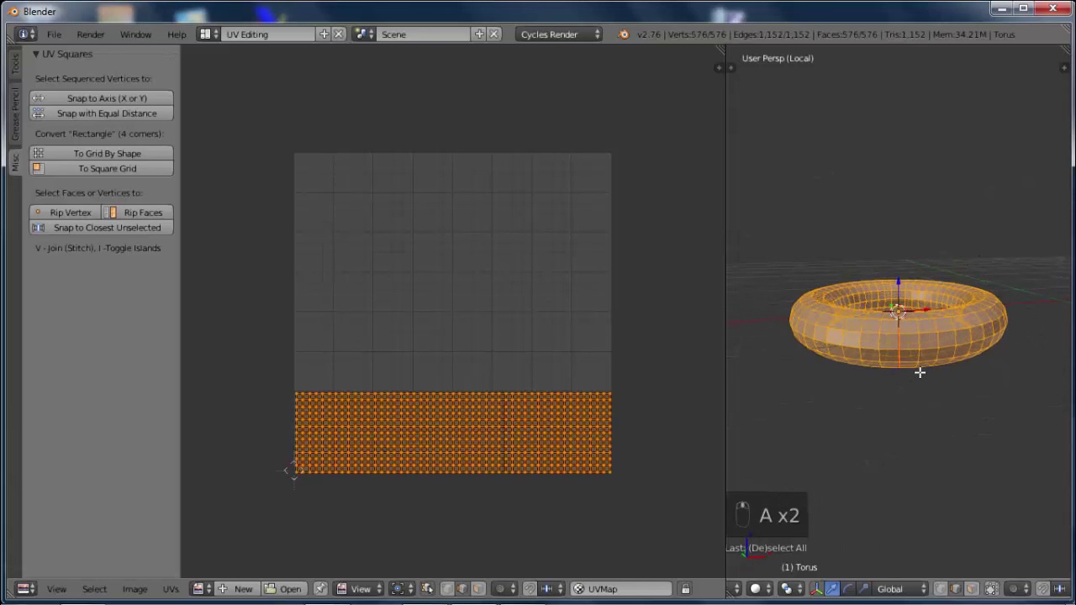
key("u")
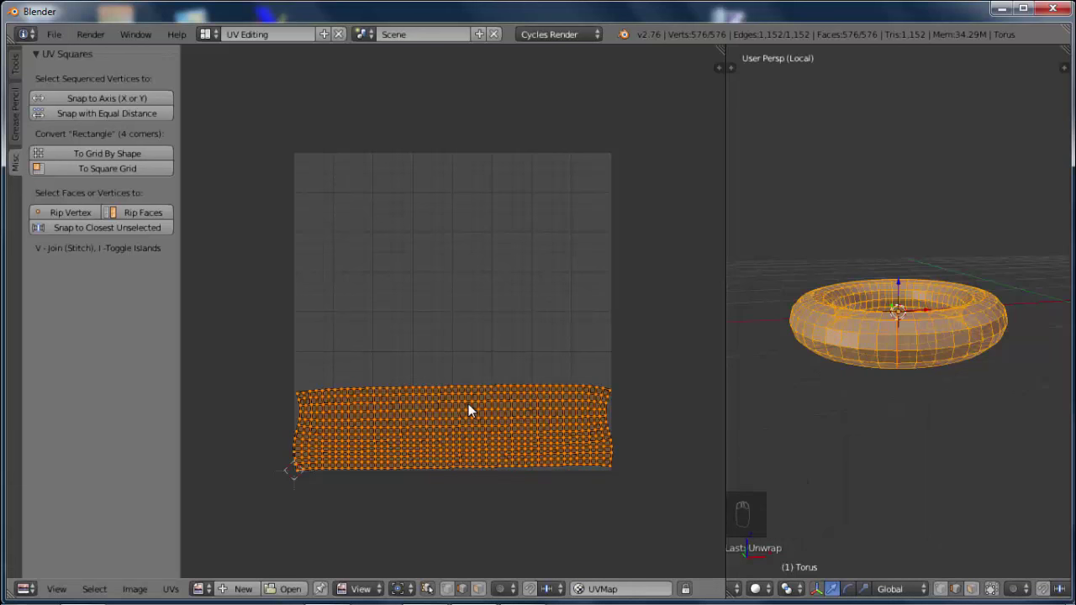
Zoom to the torus strip and straighten its end columns vertically with Snap to Axis
left_click_drag(514, 443, 714, 330)
left_click_drag(714, 330, 711, 332)
left_click_drag(713, 331, 707, 329)
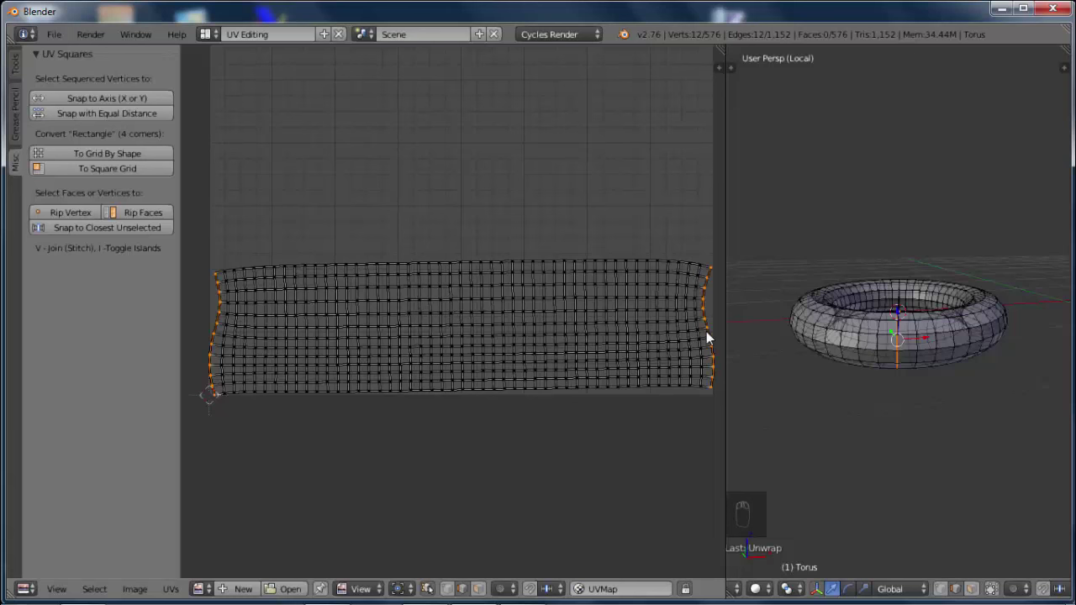
key("s")
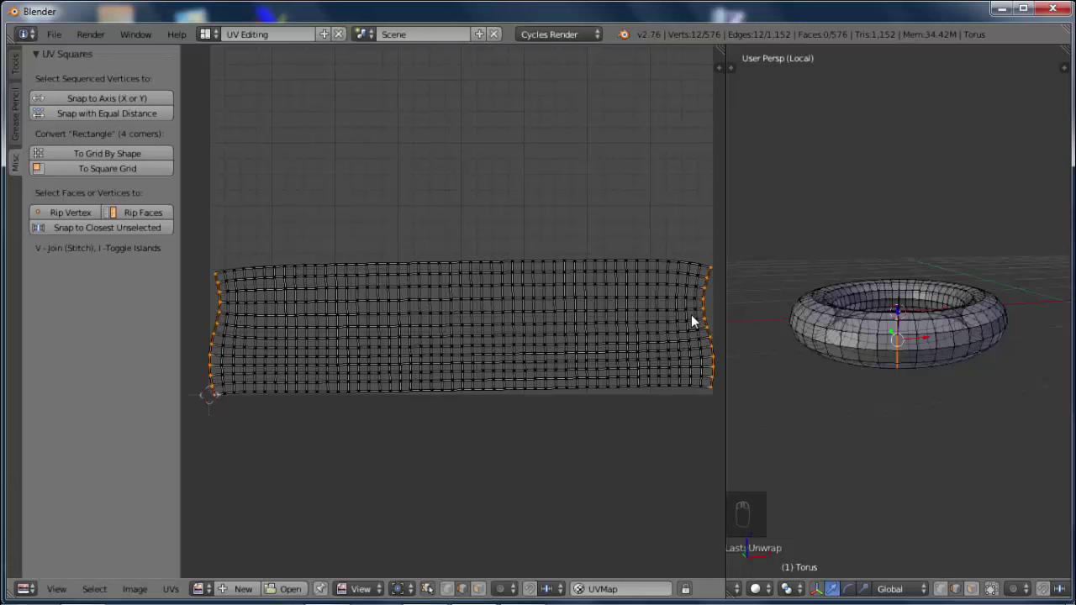
left_click_drag(704, 321, 692, 321)
left_click_drag(693, 321, 703, 314)
key("s")
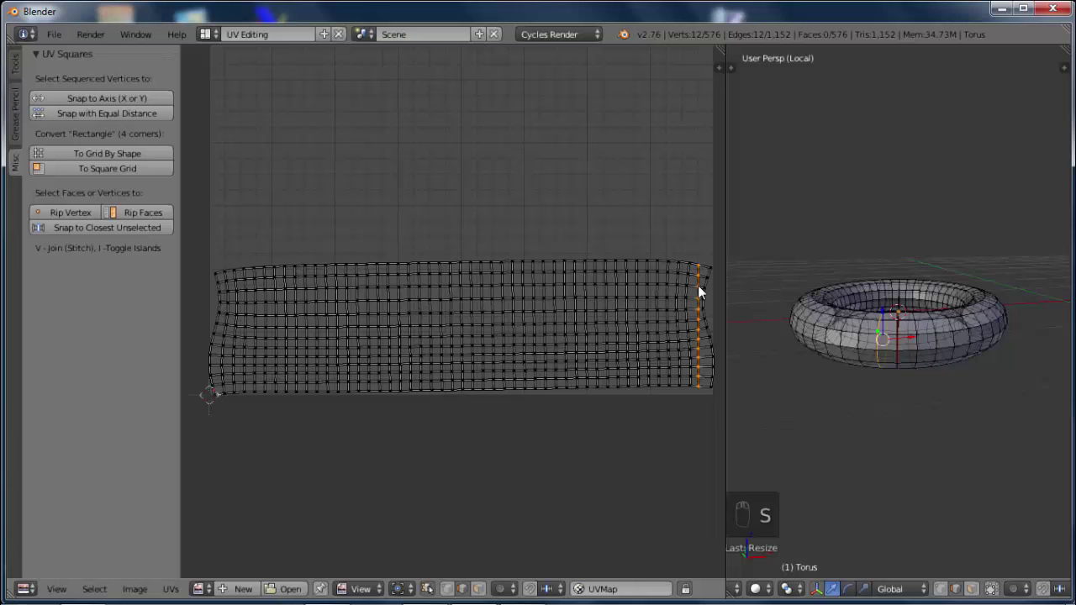
Straighten the near-right and left columns vertically and a middle row horizontally
left_click_drag(690, 306, 690, 306)
key("s")
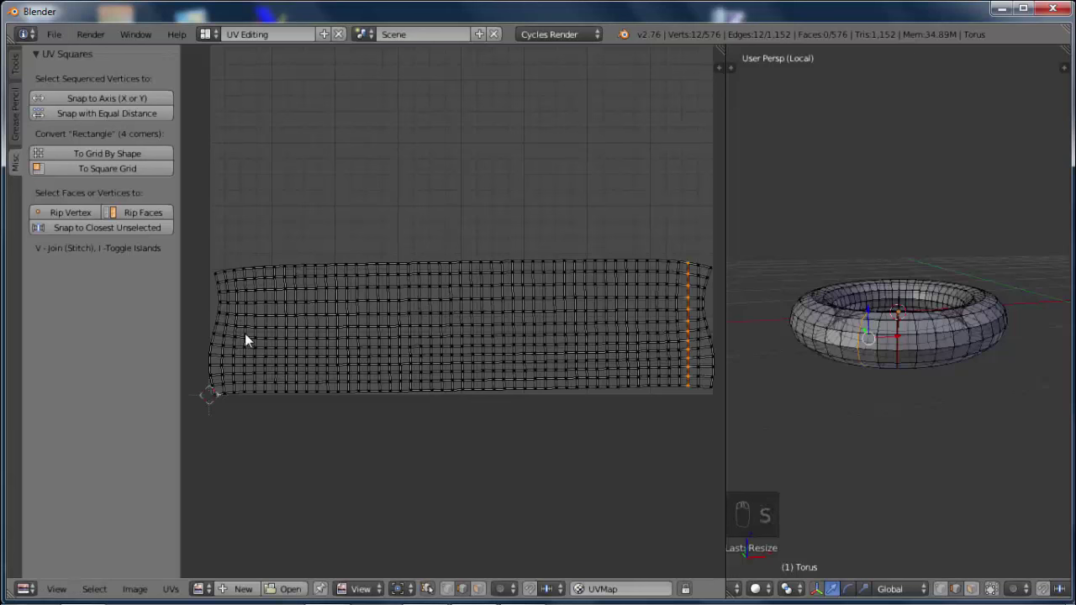
left_click_drag(231, 323, 231, 323)
key("s")
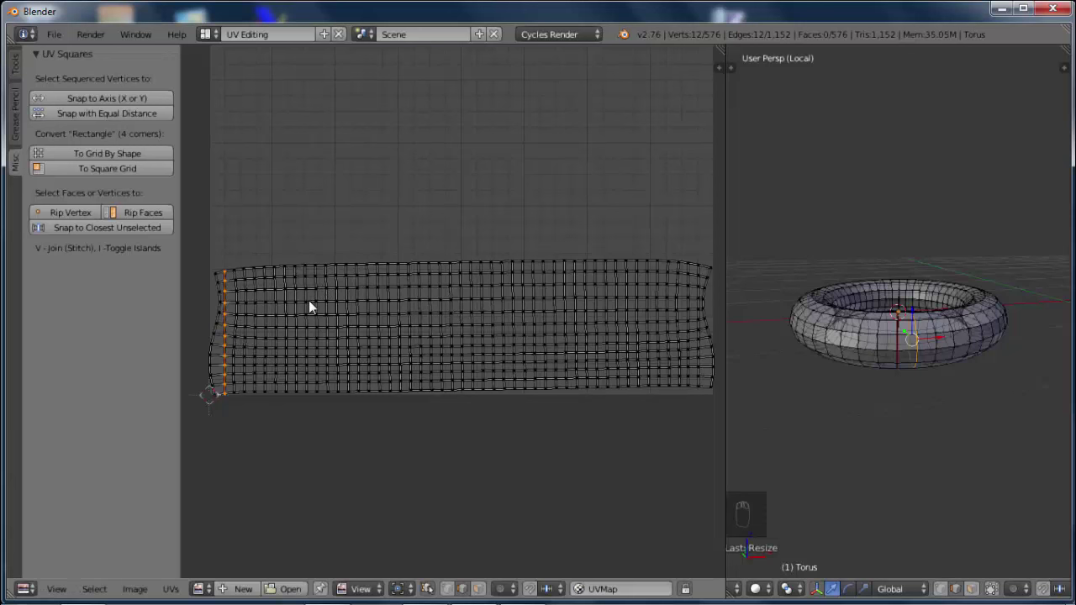
left_click_drag(317, 304, 380, 315)
key("s")
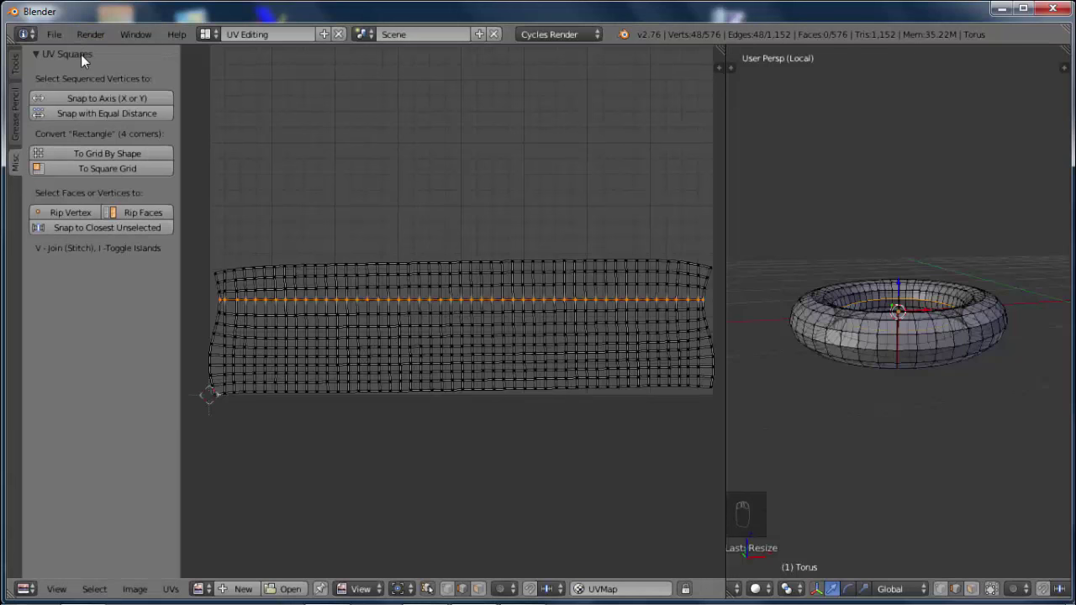
Select every UV of the strip and convert it to a regular grid with To Grid By Shape
key("a")
key("a")
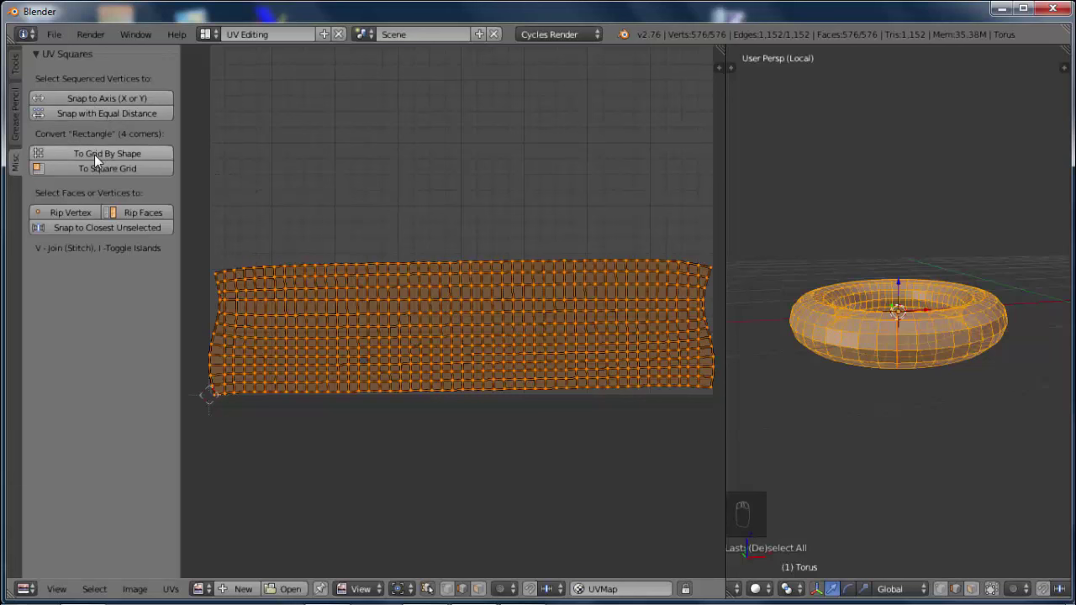
left_click_drag(99, 160, 475, 348)
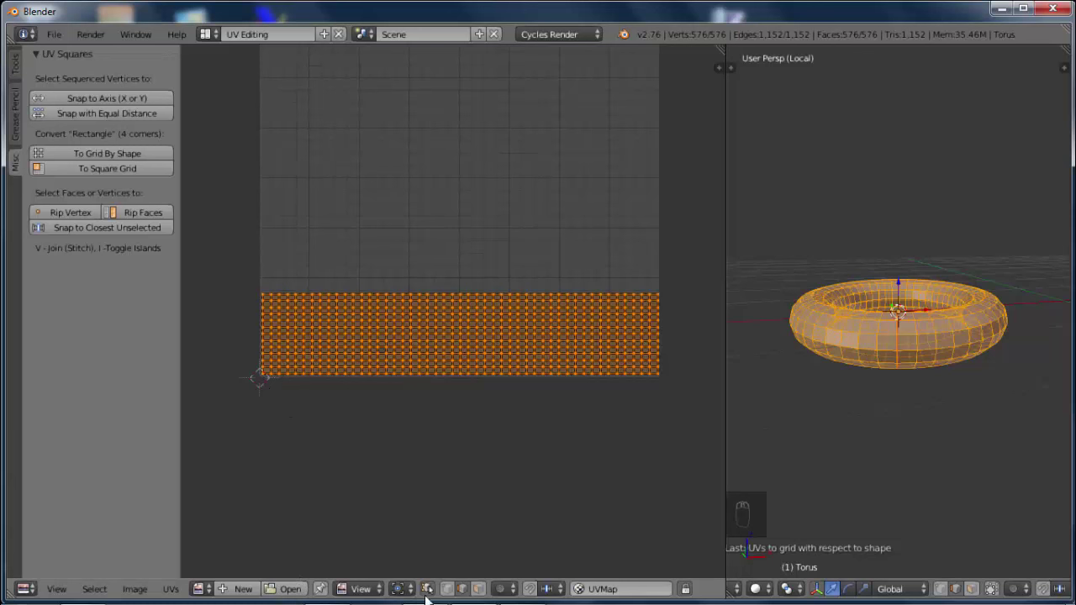
left_click_drag(417, 596, 424, 537)
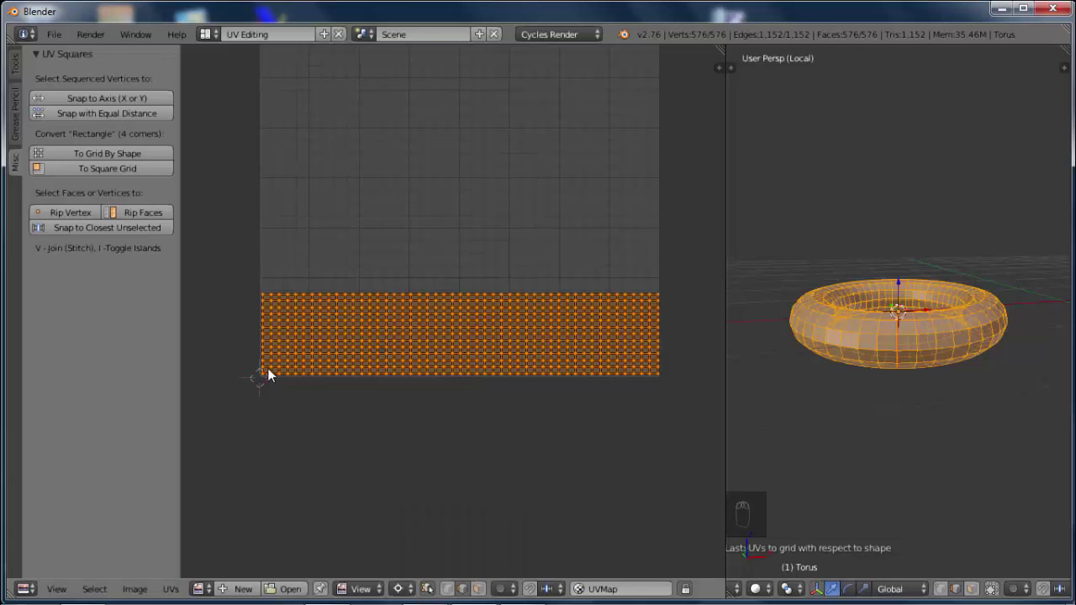
Scale the grid to fill the whole UV square and leave the torus's isolated view
key("s")
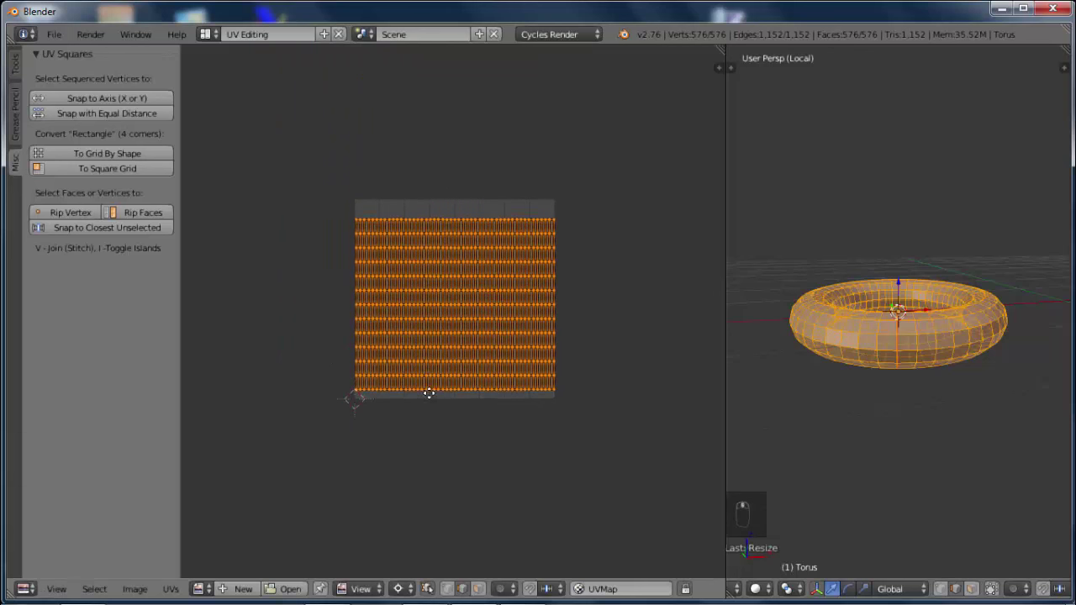
left_click_drag(436, 399, 450, 281)
key("s")
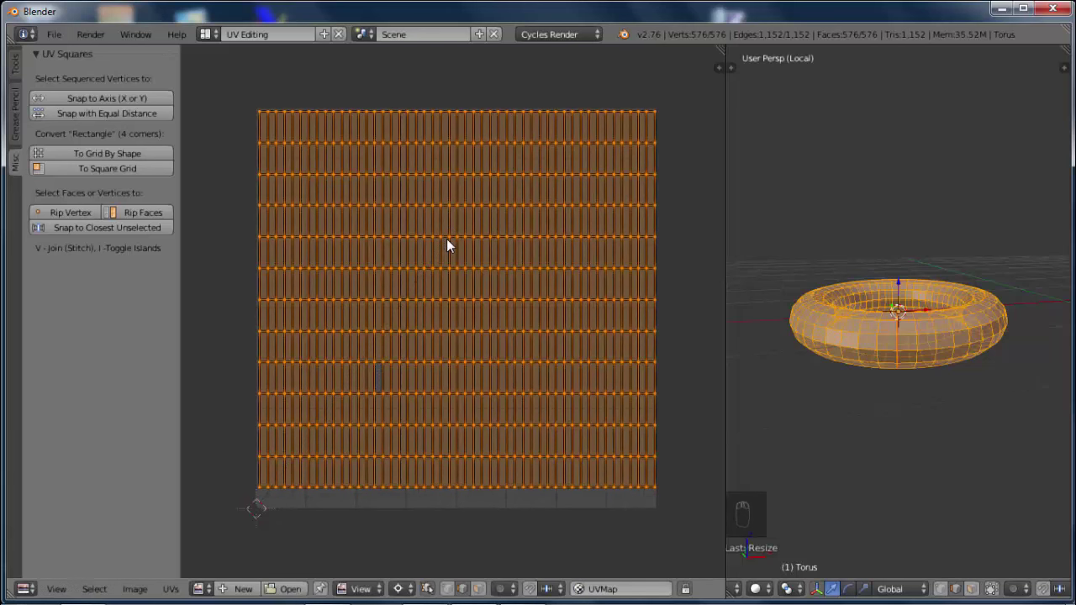
key("g")
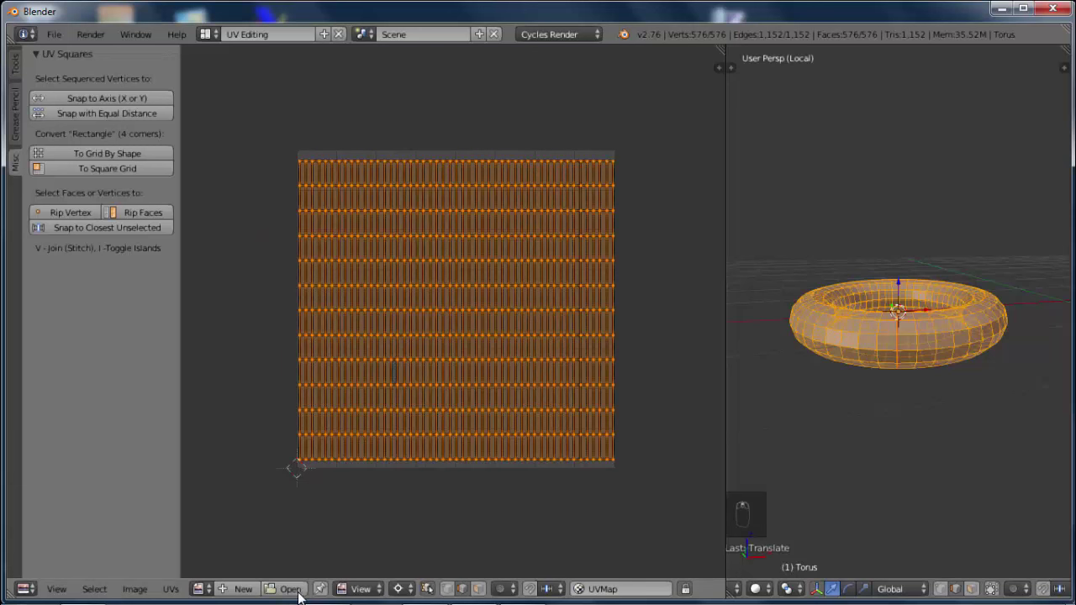
left_click_drag(403, 595, 645, 374)
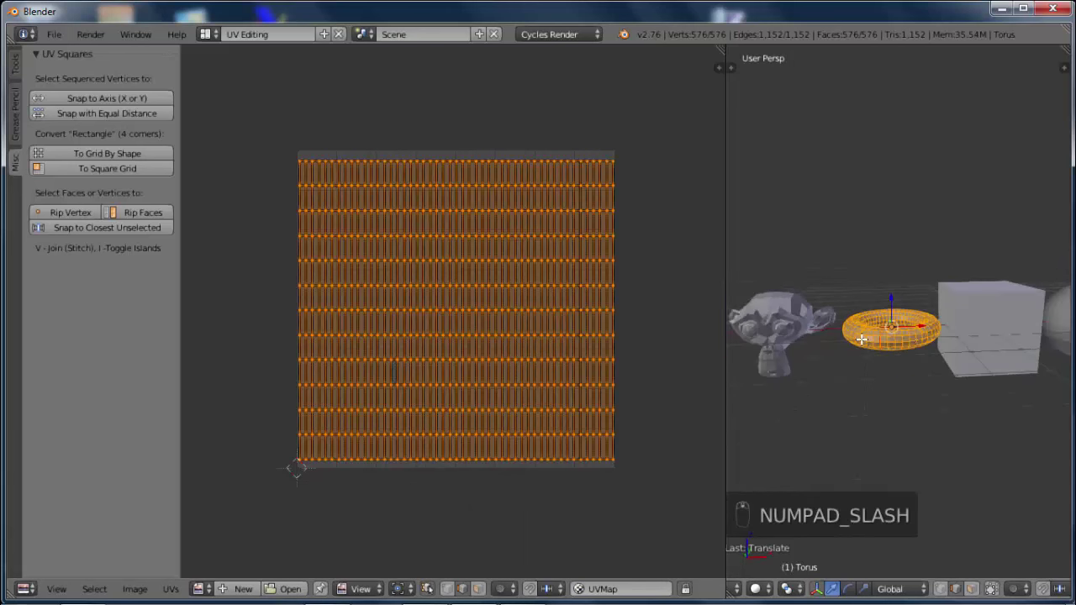
Leave the torus, edit Suzanne and run Smart UV Project with angle limit 66
key("Tab")
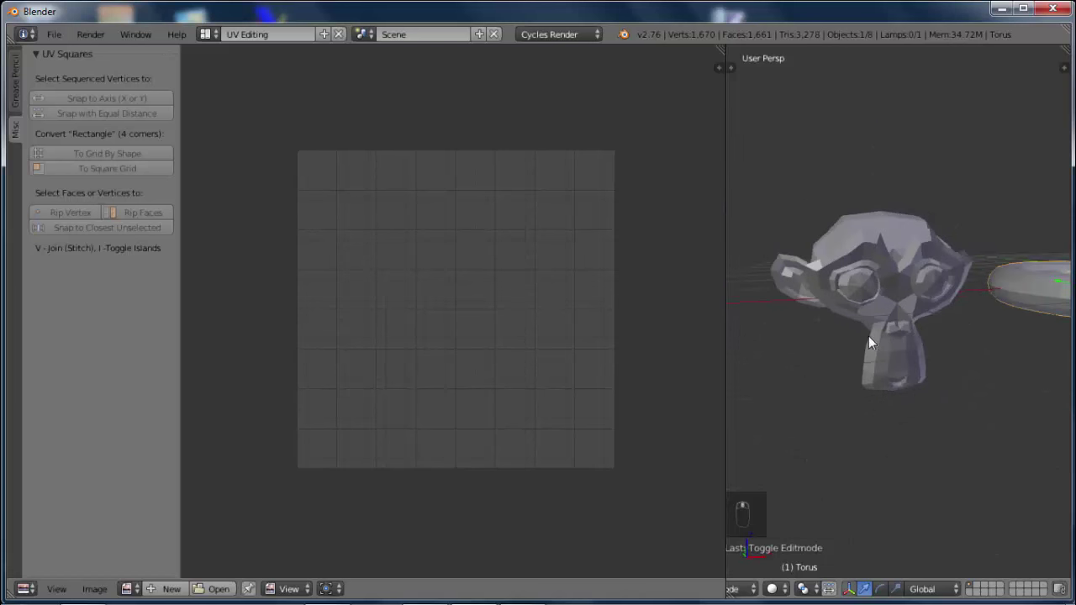
left_click_drag(875, 277, 871, 286)
key("Tab")
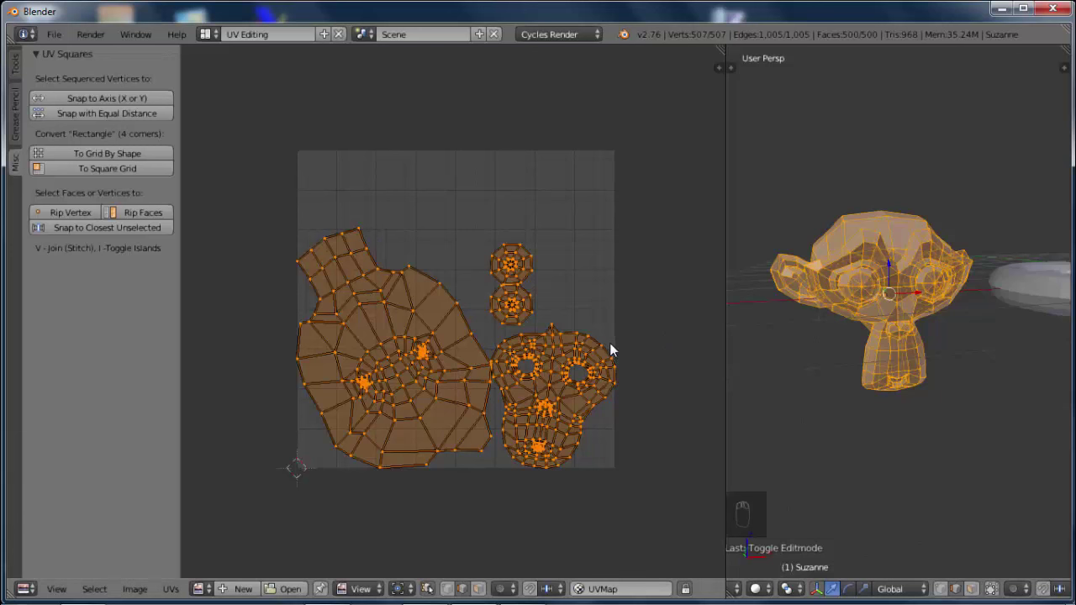
key("u")
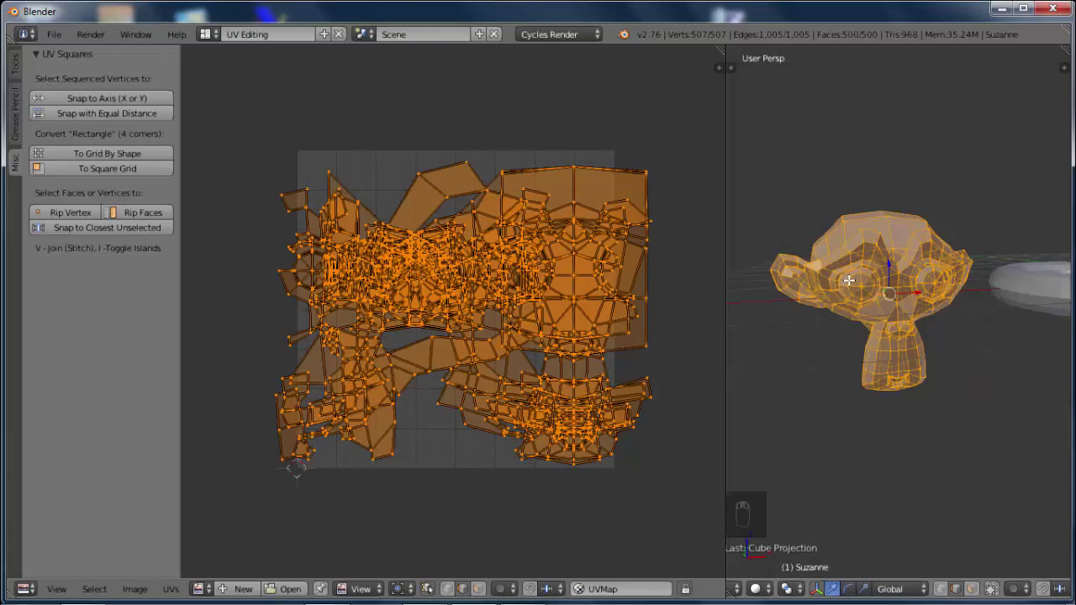
key("u")
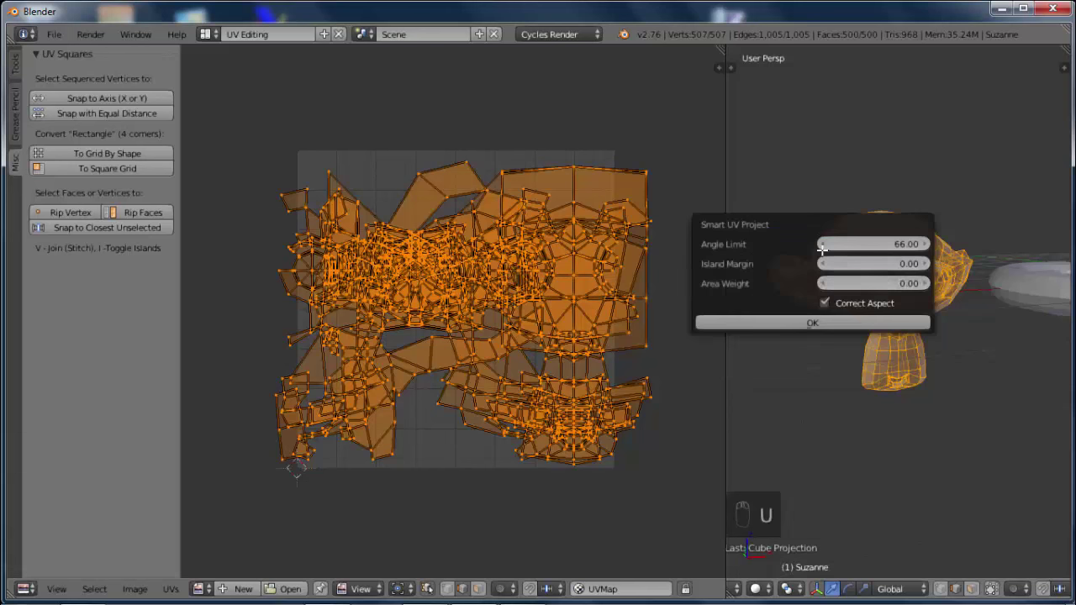
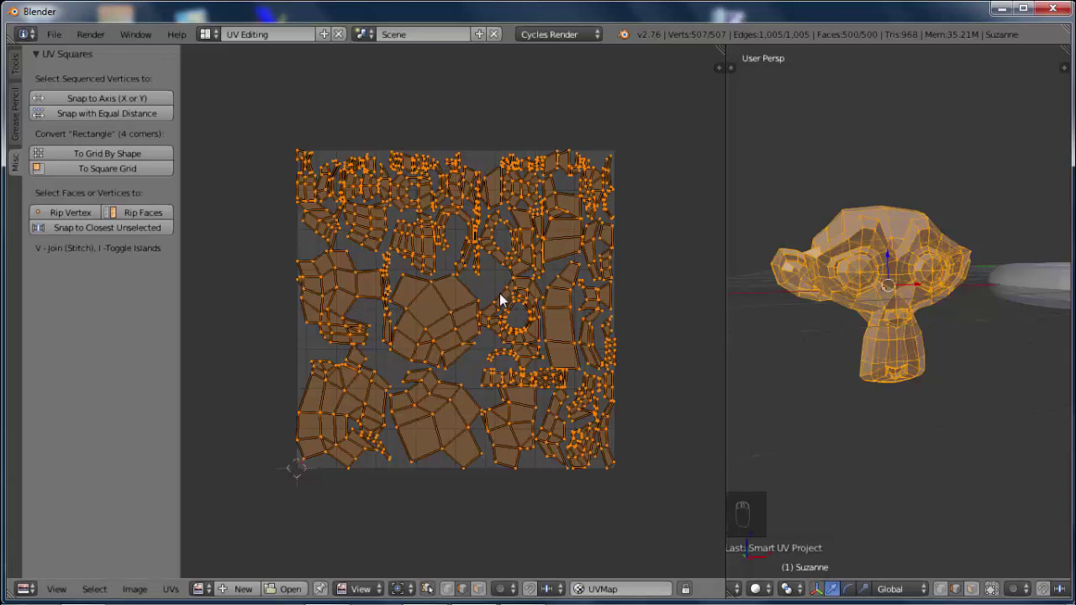
Deselect everything, switch to face select mode and pick a few faces beside one eye
key("a")
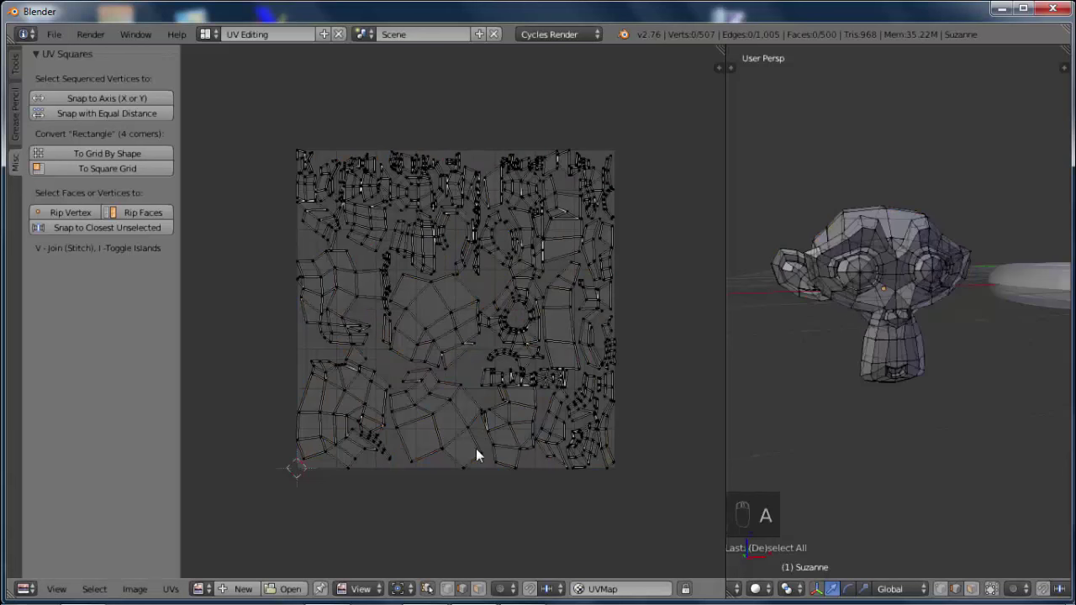
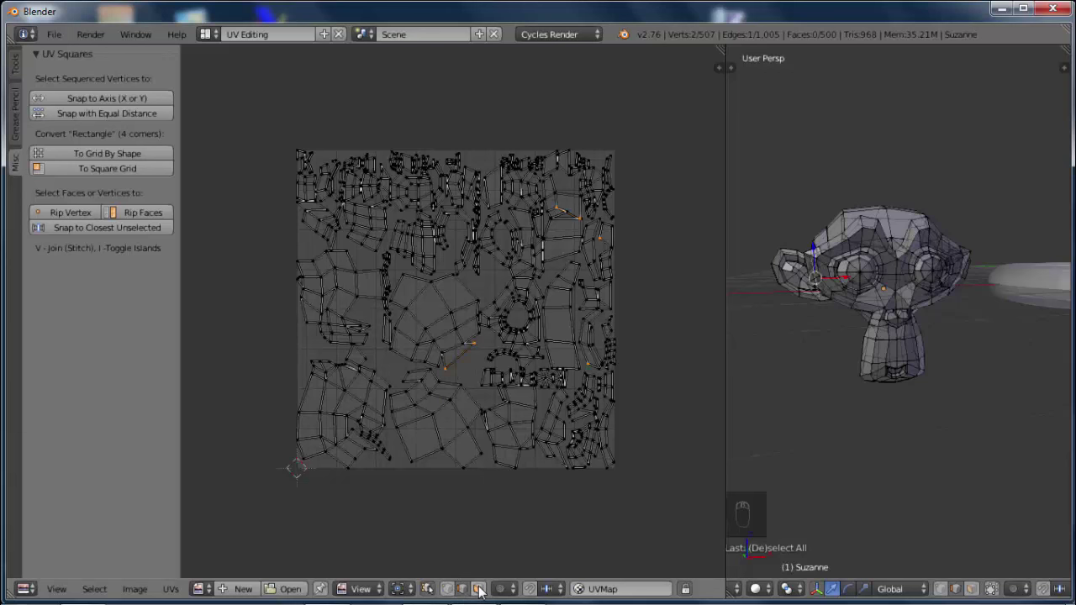
left_click_drag(485, 591, 483, 297)
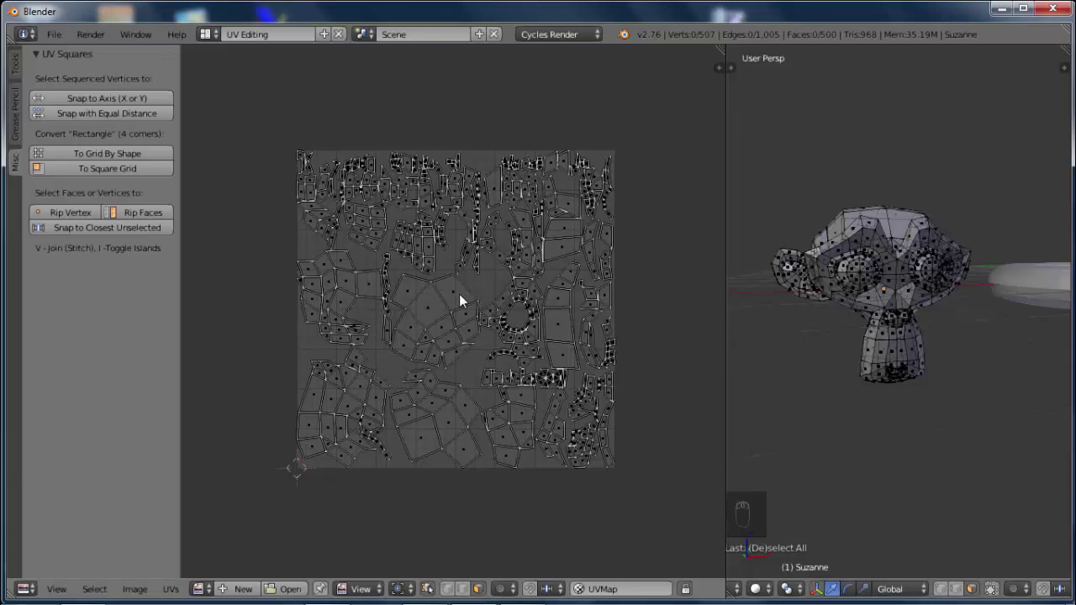
left_click_drag(465, 300, 424, 439)
left_click(430, 598)
left_click_drag(425, 439, 433, 598)
left_click_drag(434, 597, 434, 593)
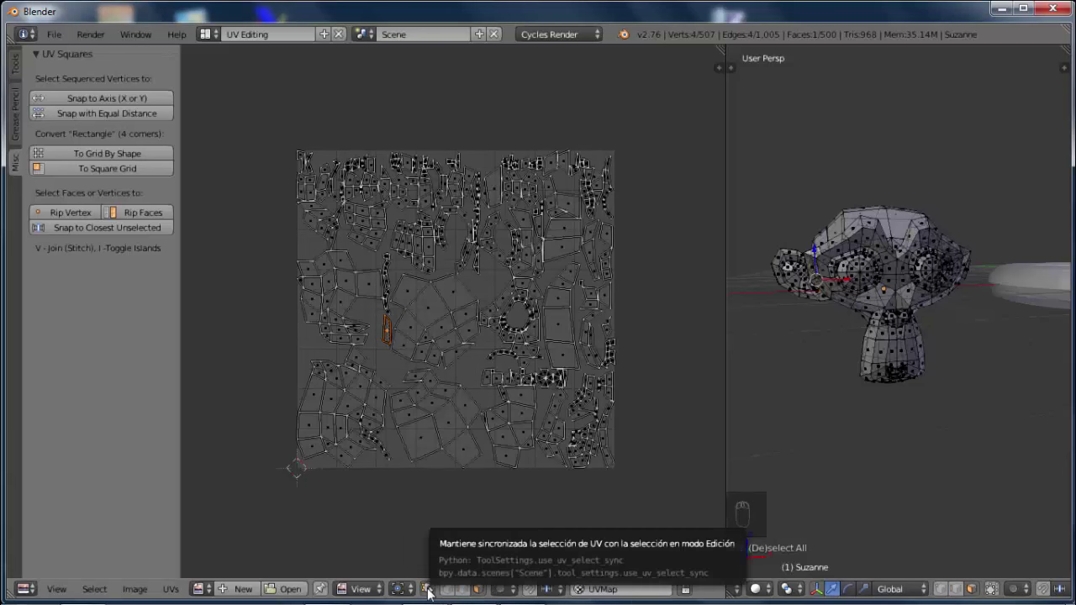
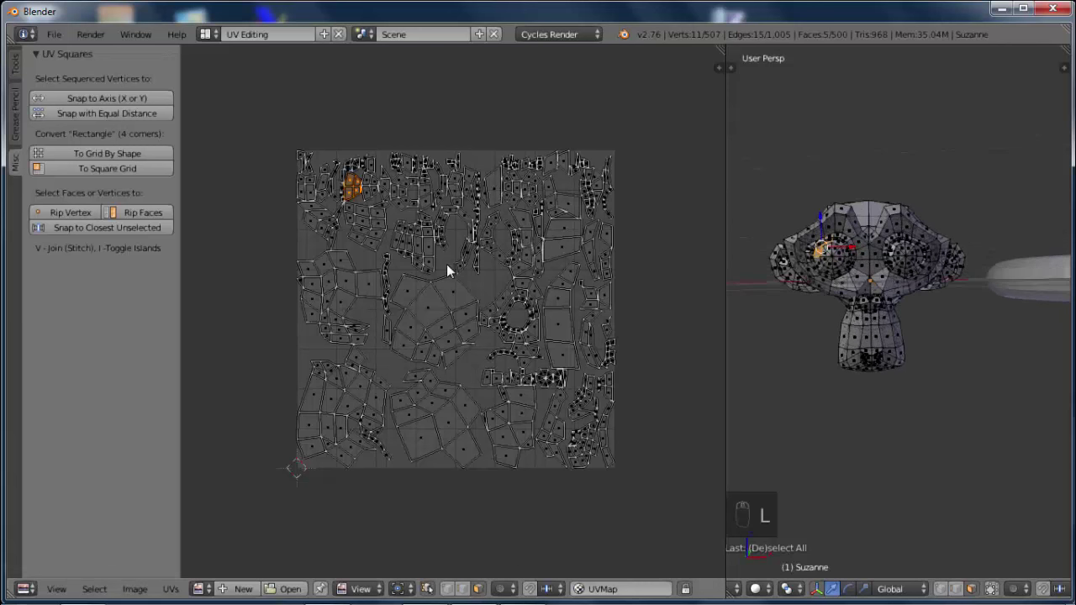
Select the linked strip of faces from beside the eye and move its UV cluster
key("l")
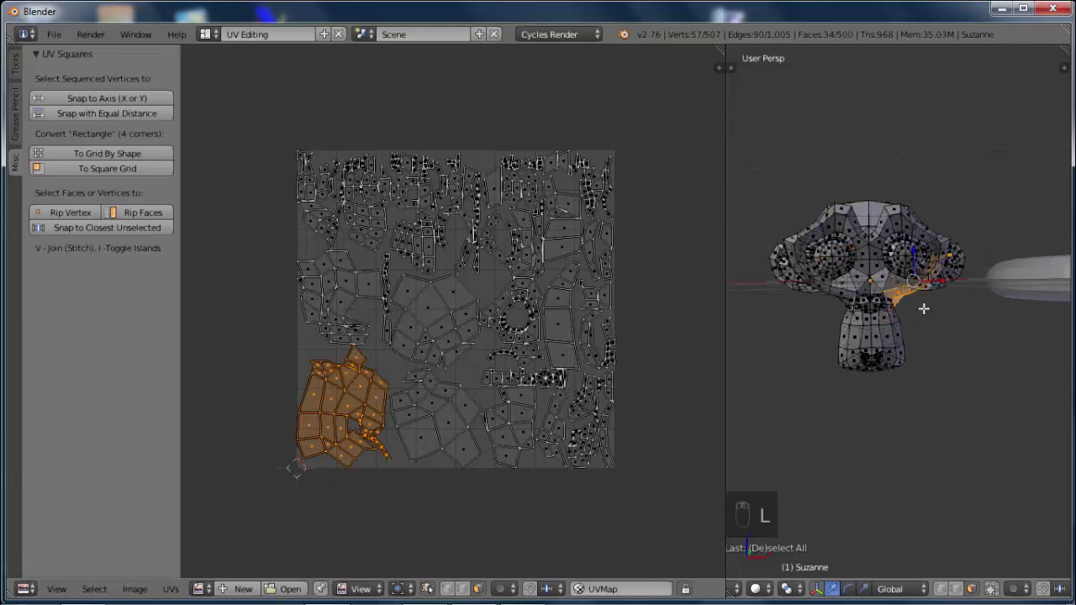
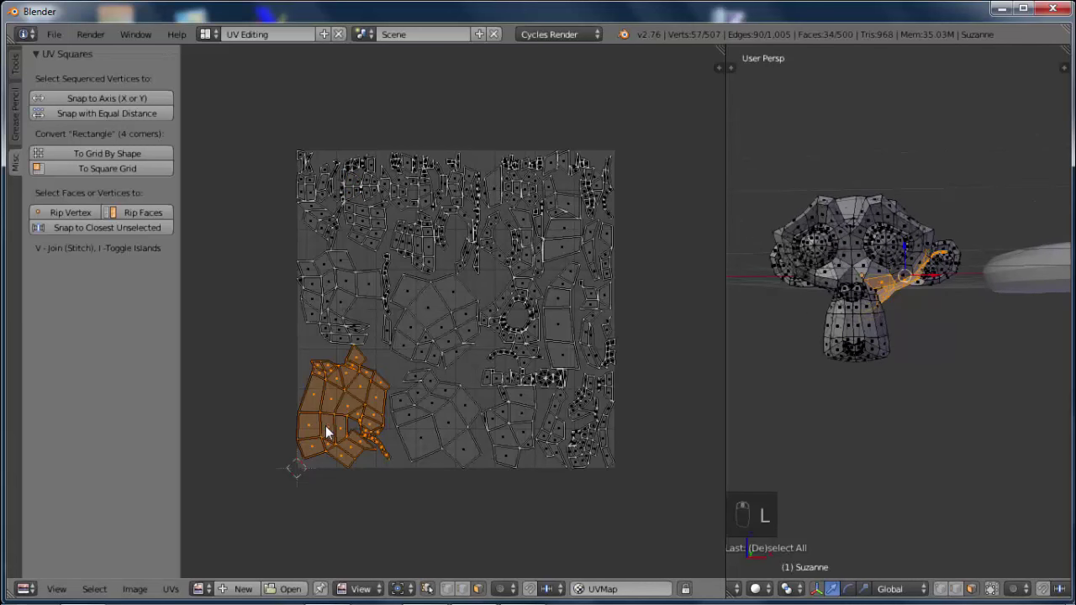
key("g")
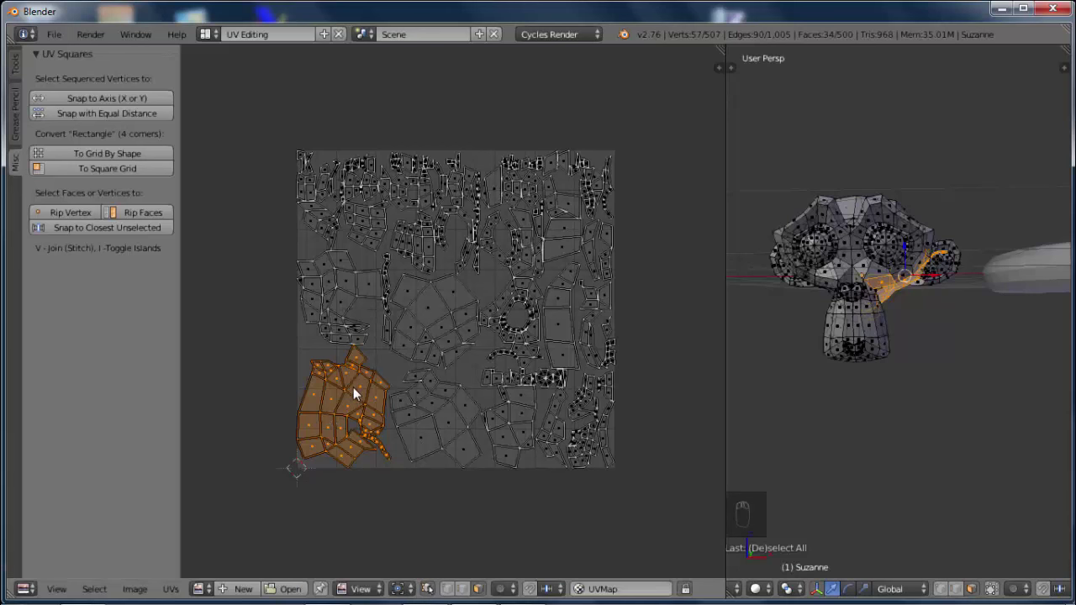
key("g")
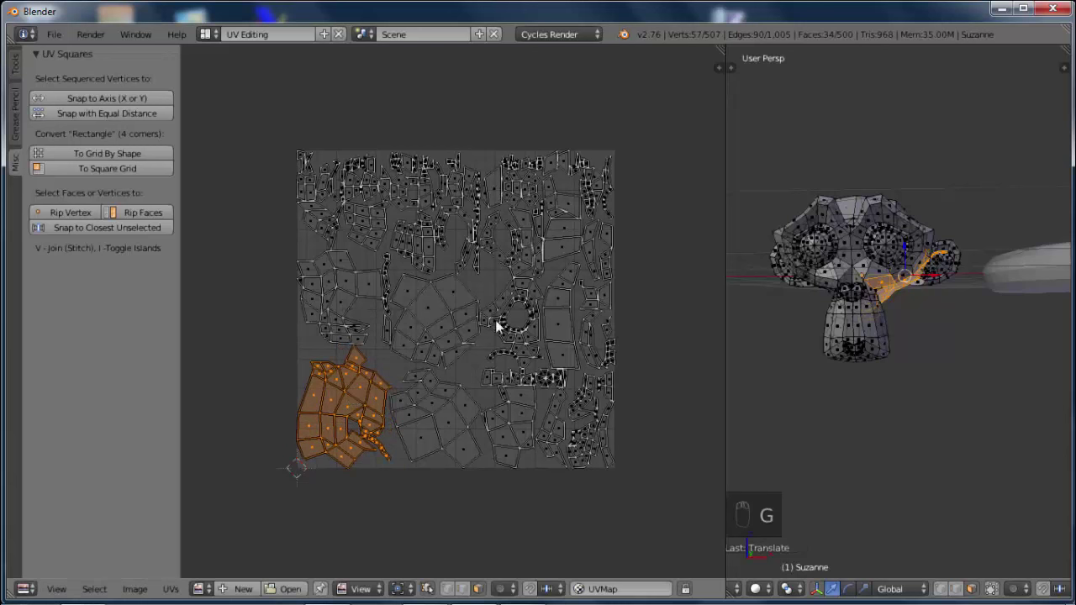
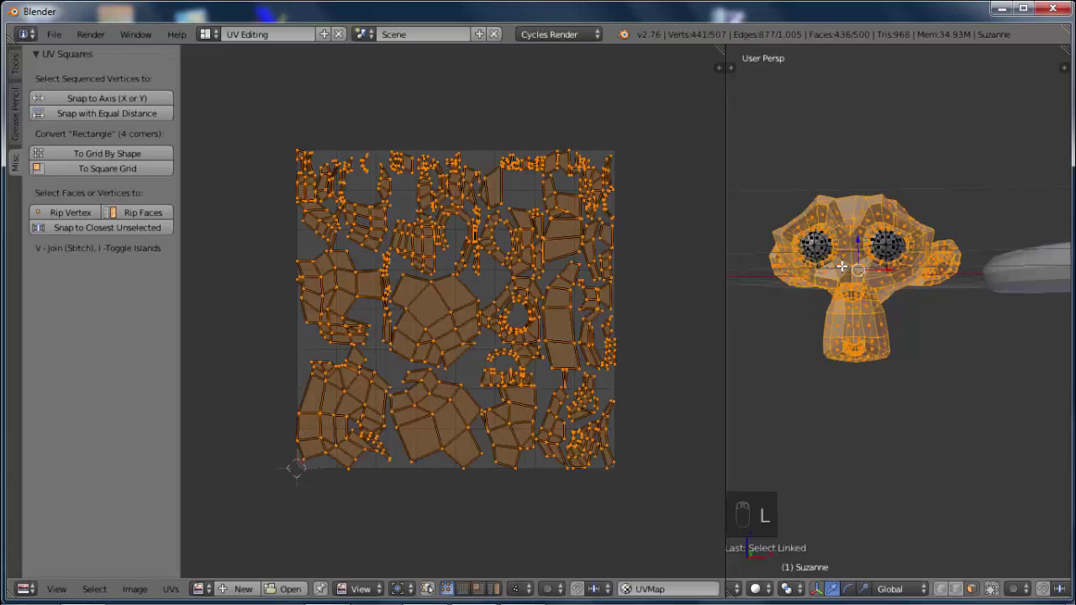
Enable UV Sync Selection so the UV editor shows all of Suzanne's islands at once
key("a")
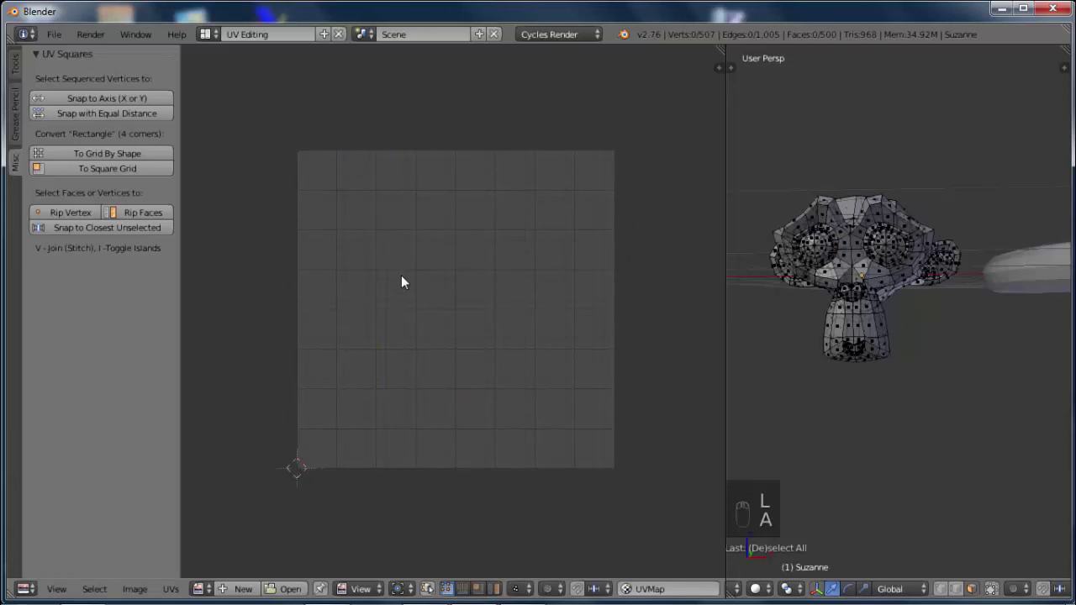
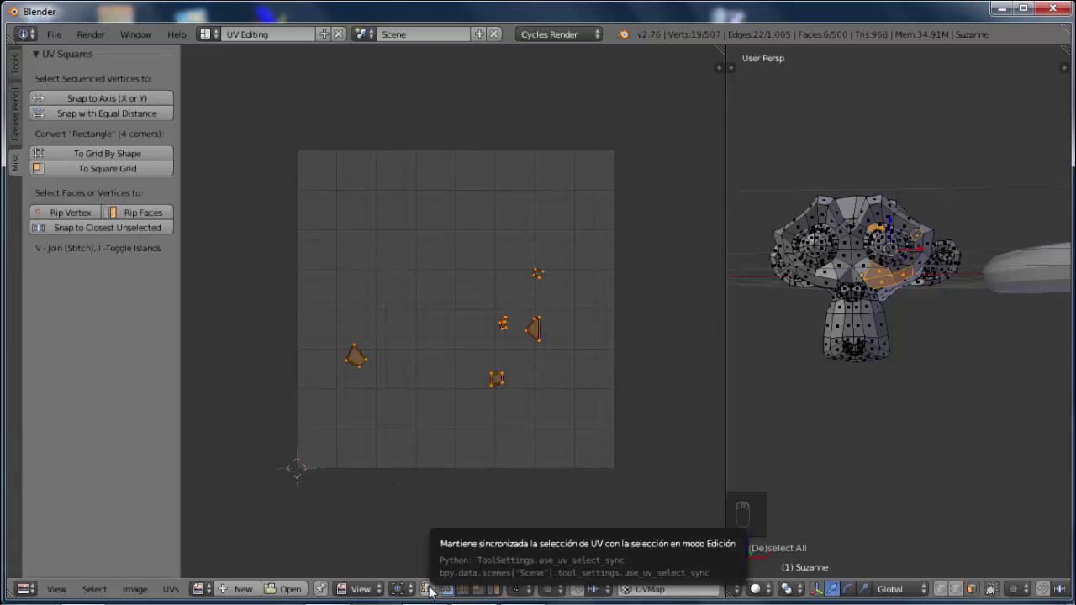
left_click_drag(435, 590, 426, 392)
left_click(410, 361)
key("a")
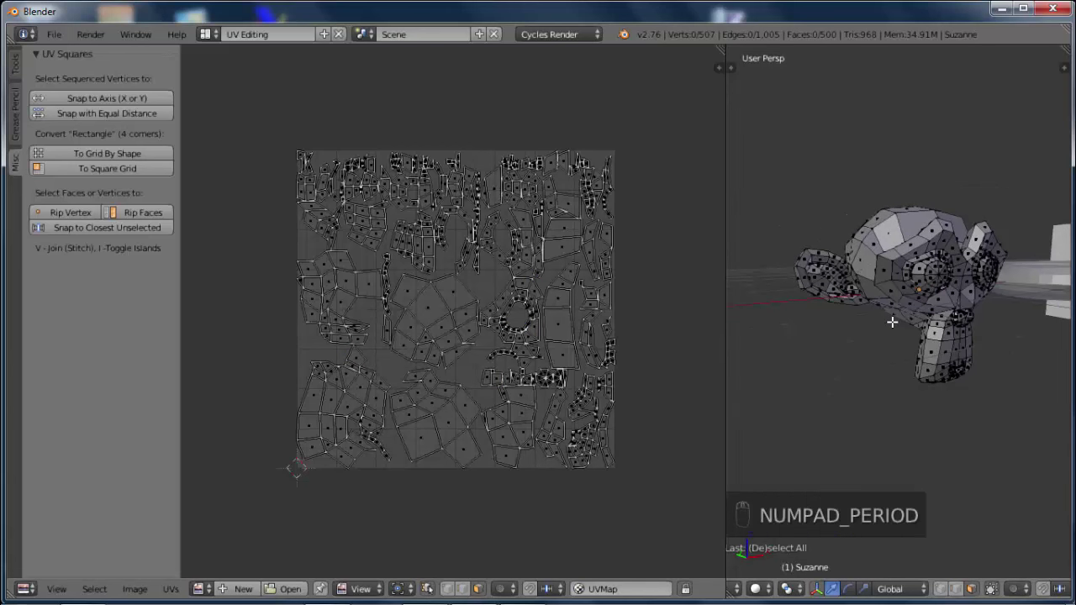
Isolate Suzanne in local view and mark the edge loop around the eye as a seam
key("a")
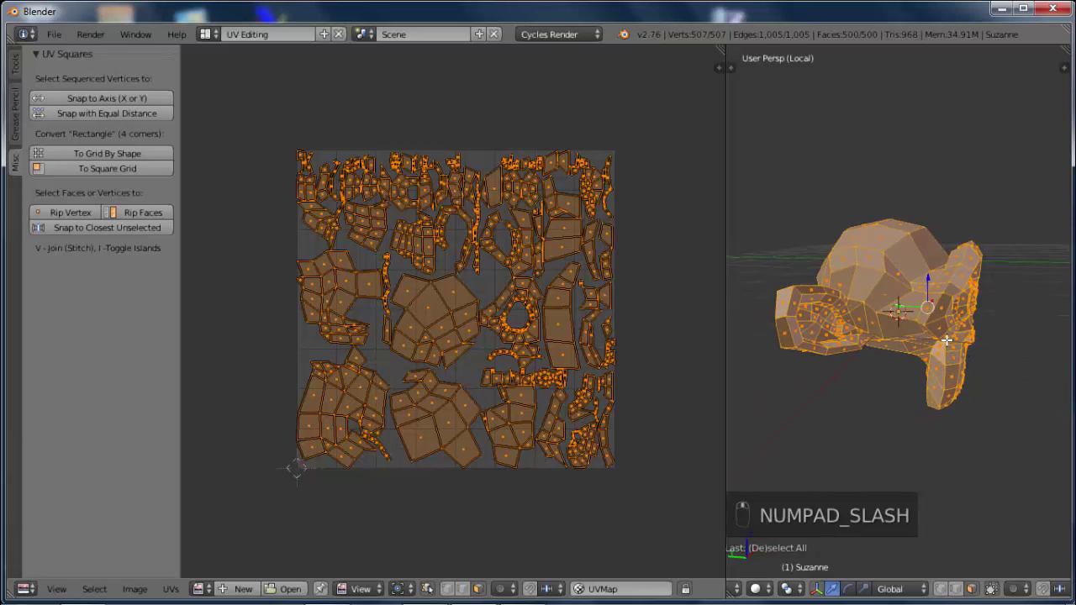
key("a")
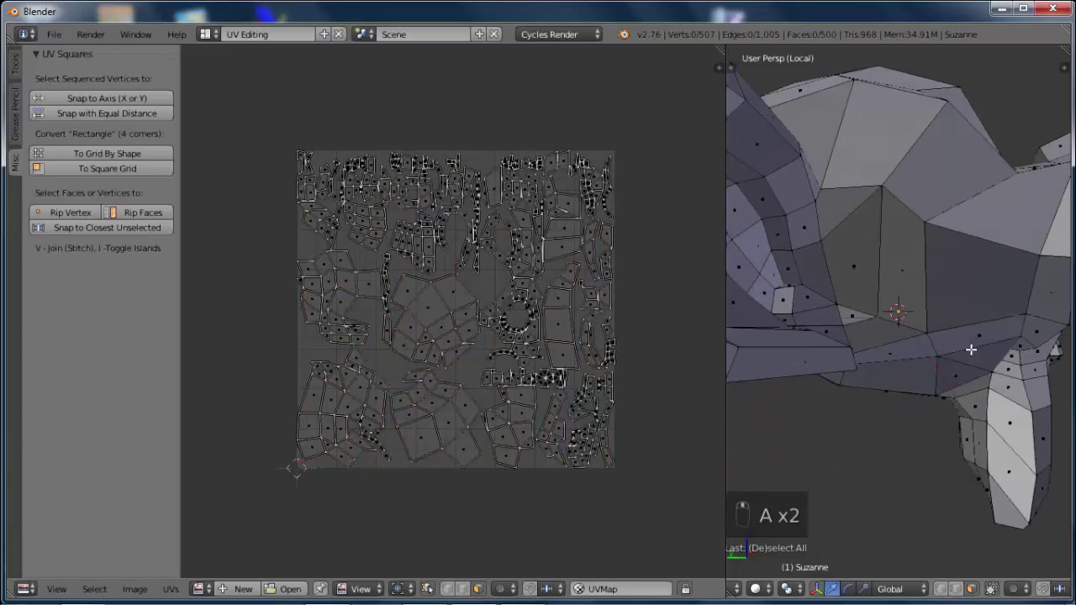
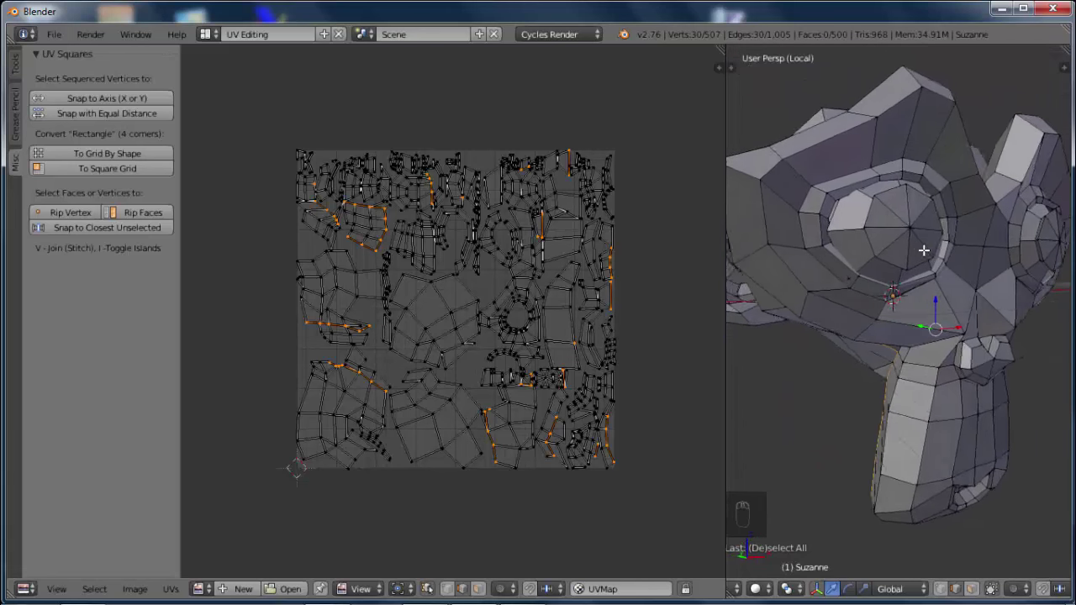
key("ctrl+e")
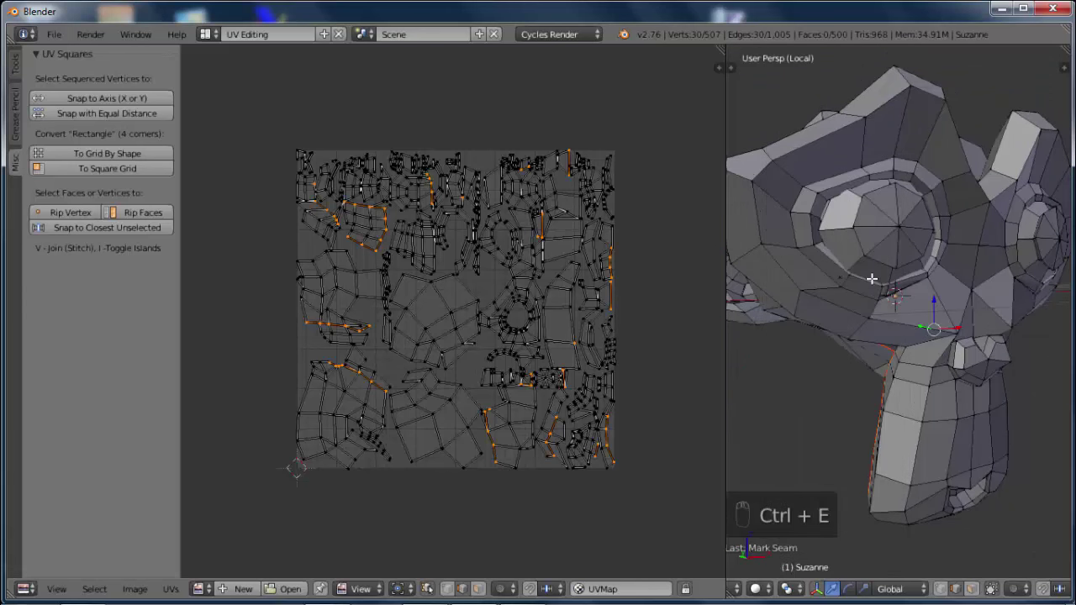
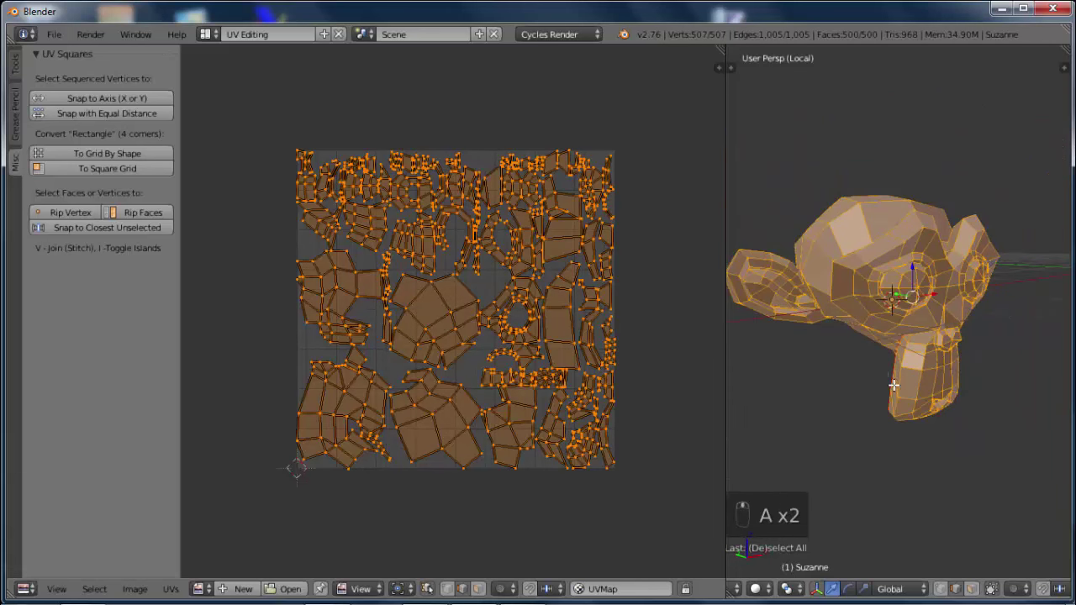
Unwrap Suzanne along the new seams and move both eye-disc islands side by side
key("u")
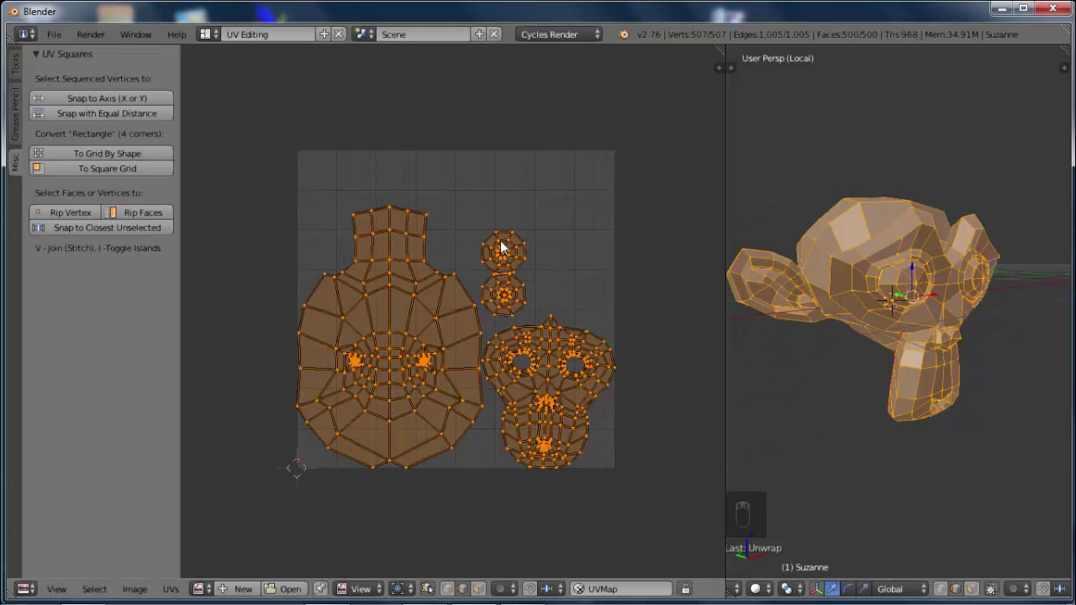
key("l")
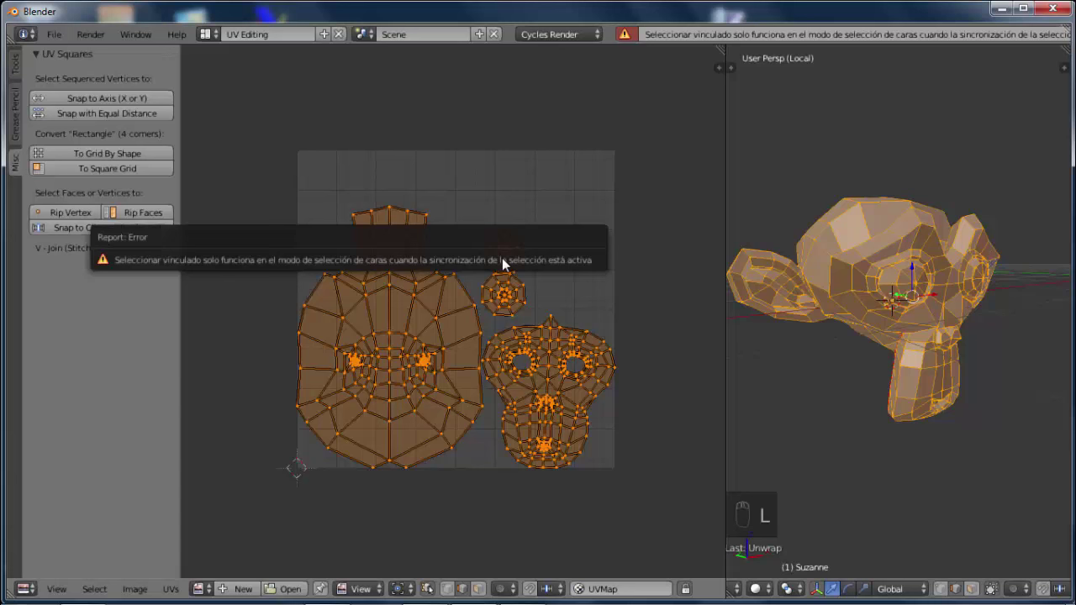
left_click_drag(487, 602, 508, 257)
key("l")
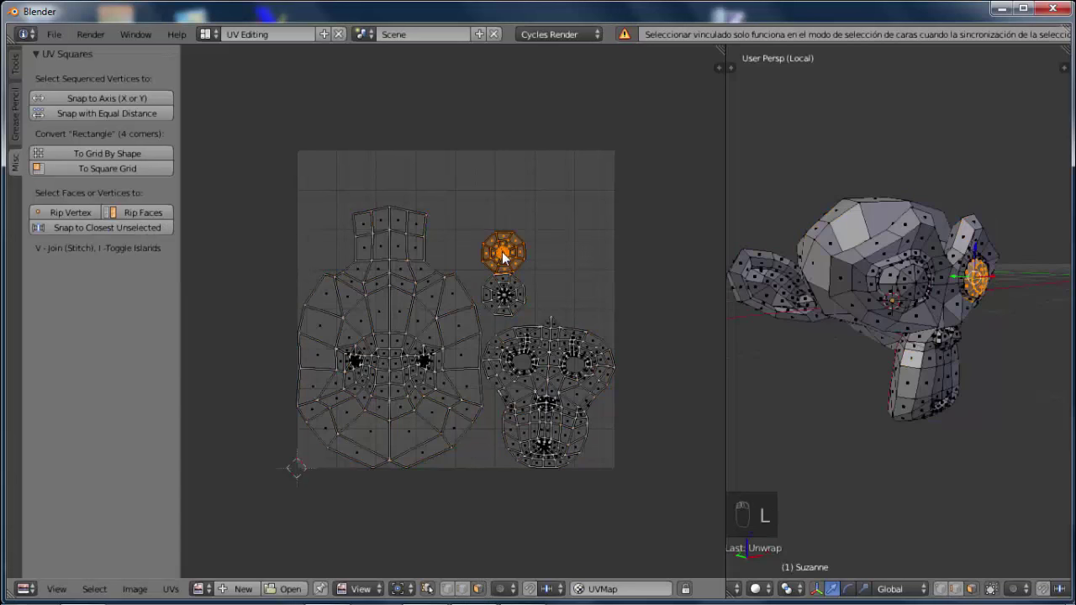
key("g")
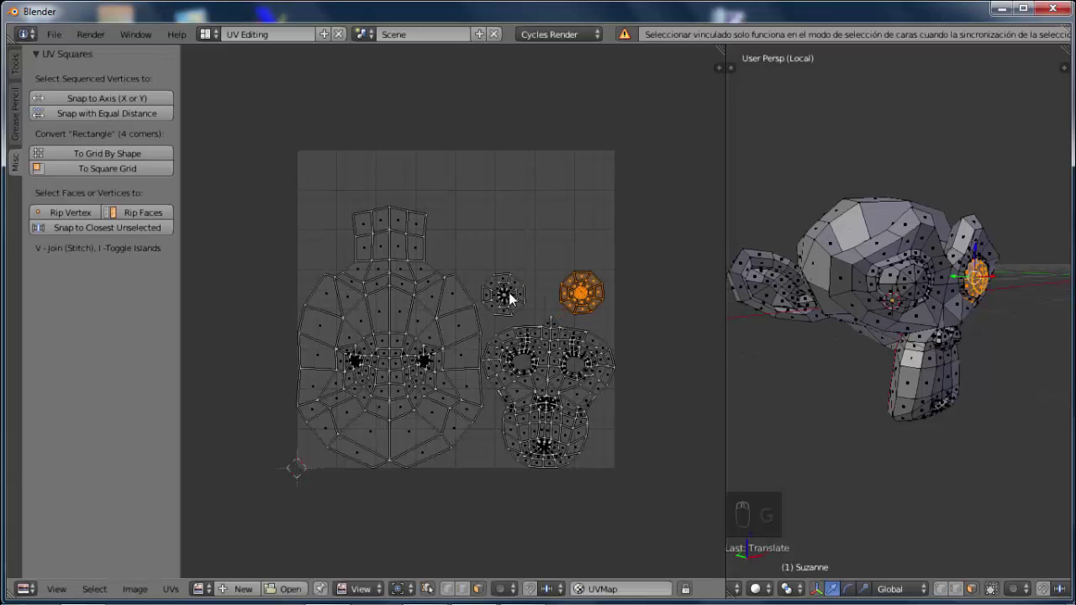
key("l")
key("g")
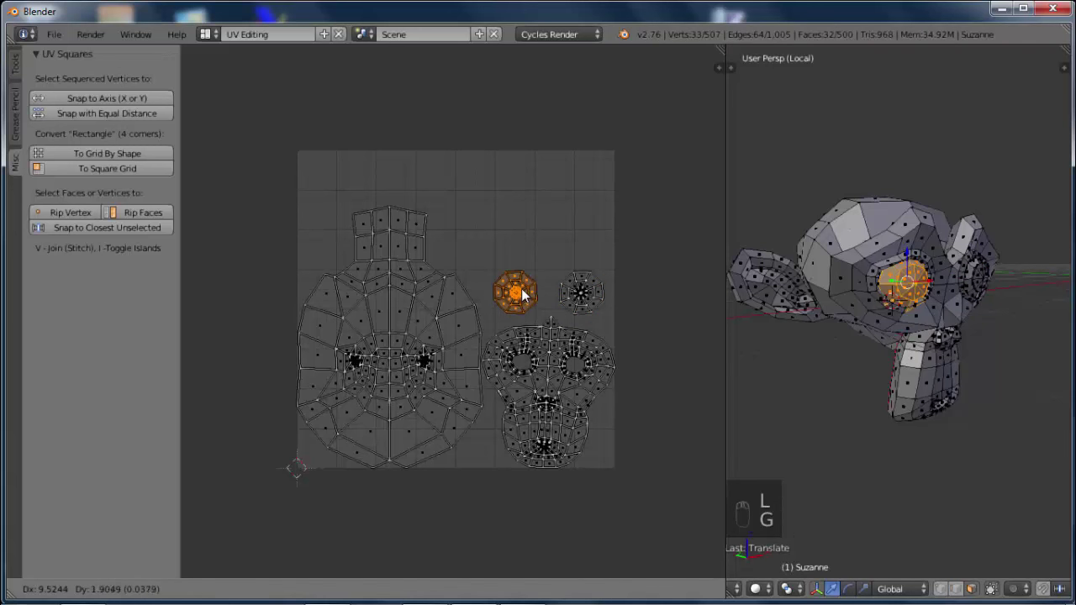